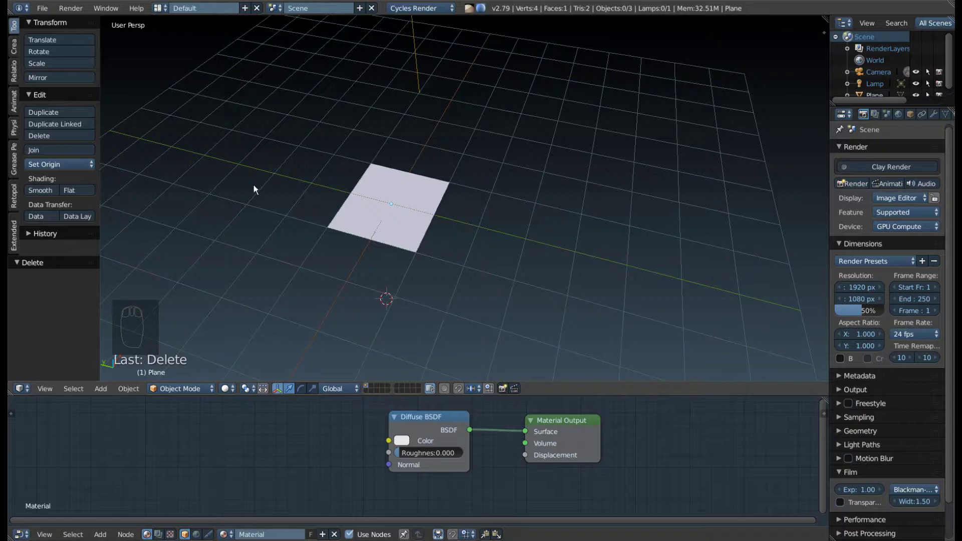
Return the unwrapped plane to Object Mode and show its mesh data properties with the UV Maps list.
{"action": "left_click_drag", "start_coordinate": [442, 288], "coordinate": [409, 222]}
{"action": "left_click_drag", "start_coordinate": [279, 212], "coordinate": [830, 228]}
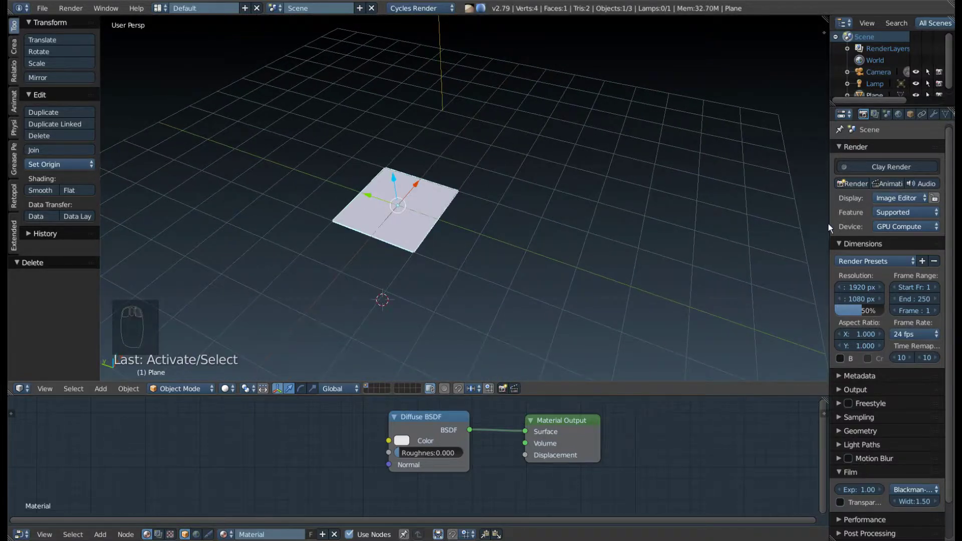
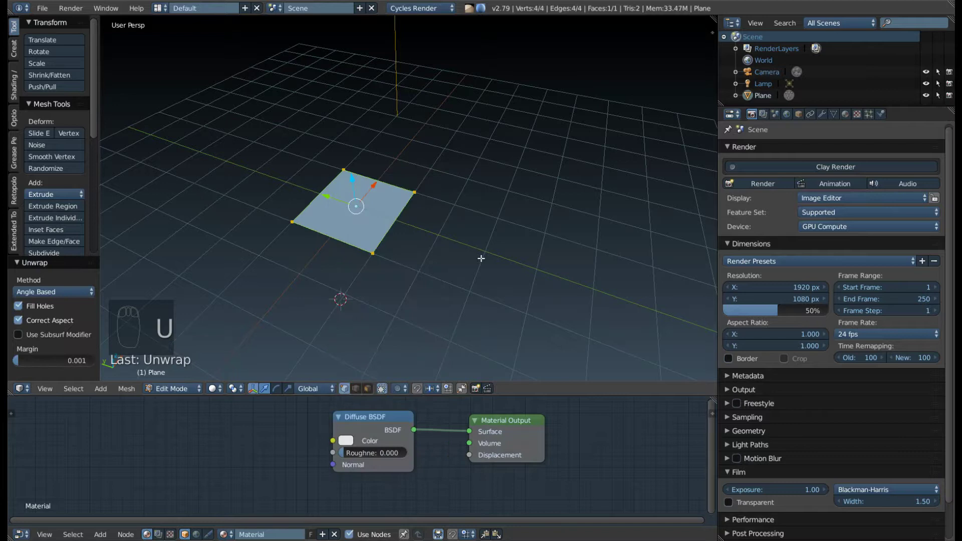
{"action": "key", "text": "Tab"}
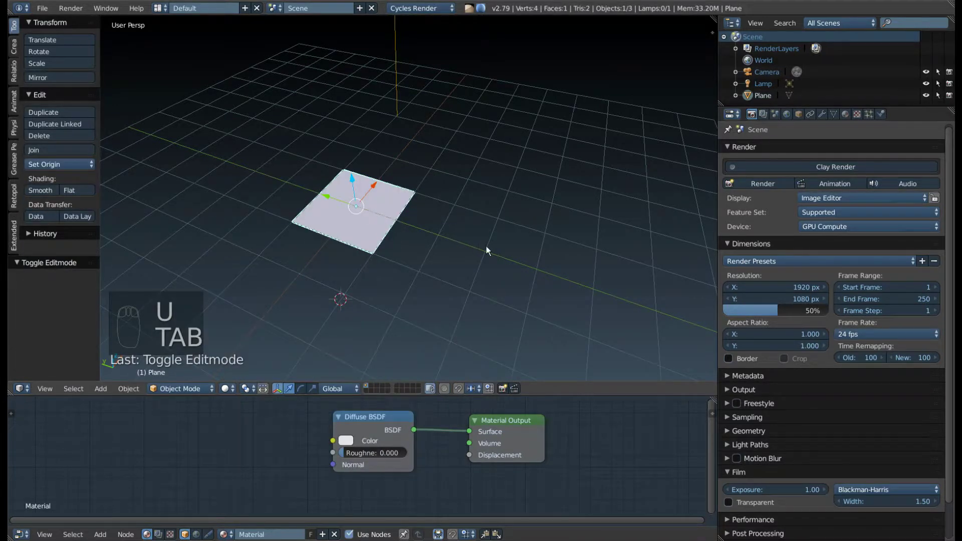
{"action": "left_click_drag", "start_coordinate": [839, 118], "coordinate": [832, 220]}
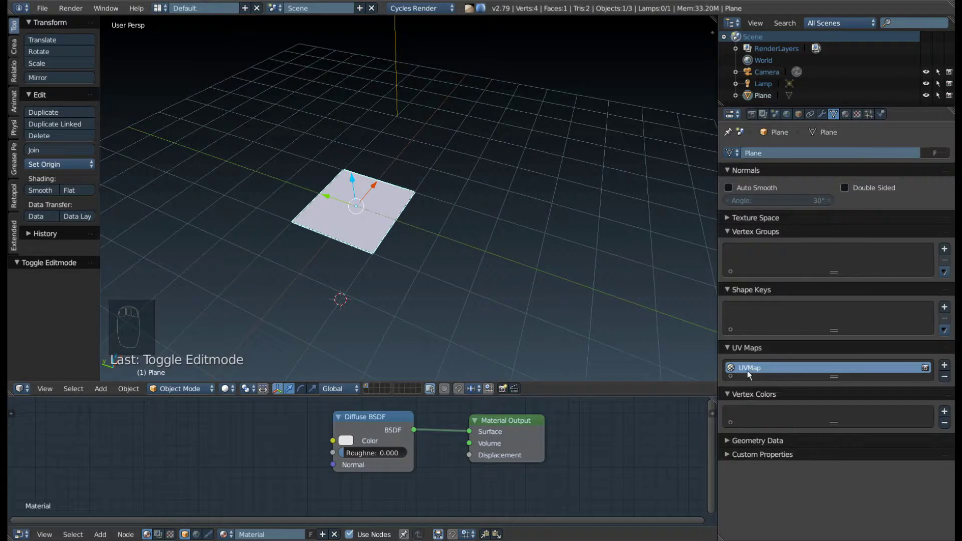
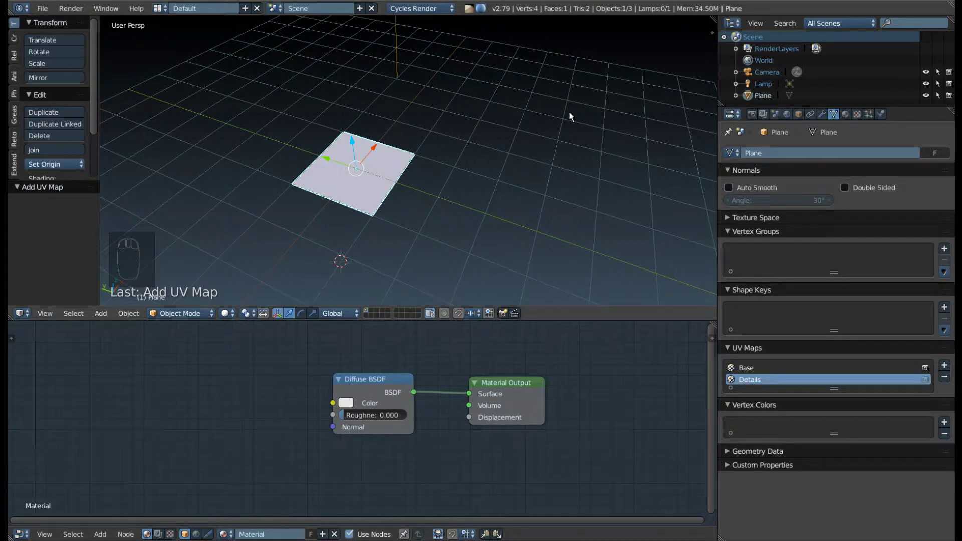
Adjust the last operator settings after adding the Base and Details UV maps.
{"action": "key", "text": "F9"}
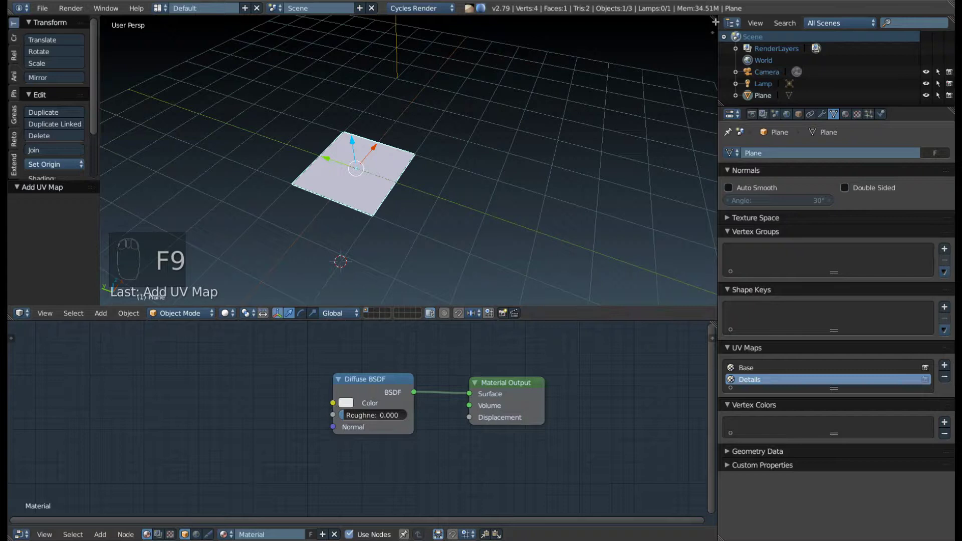
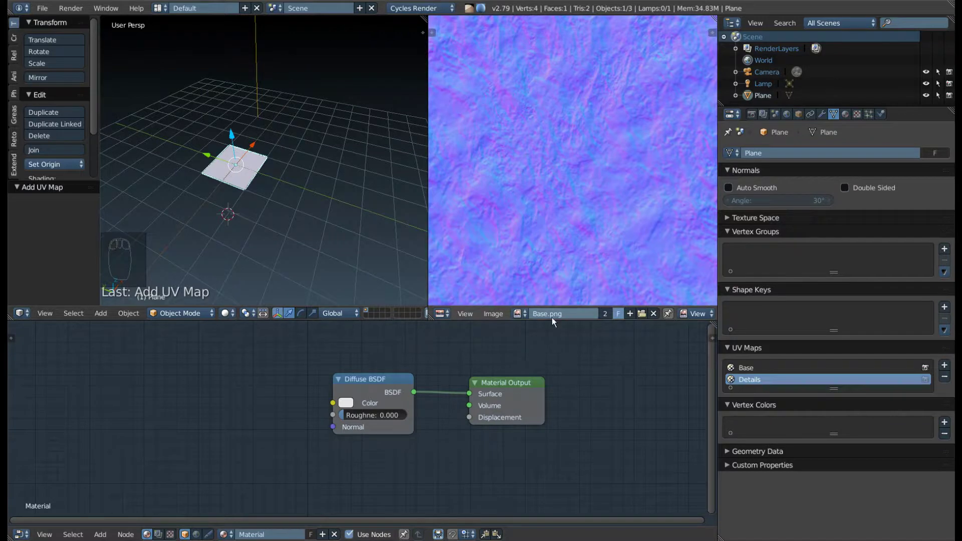
Frame the whole Base.png normal map in the image editor beside the 3D view.
{"action": "left_click_drag", "start_coordinate": [553, 187], "coordinate": [643, 58]}
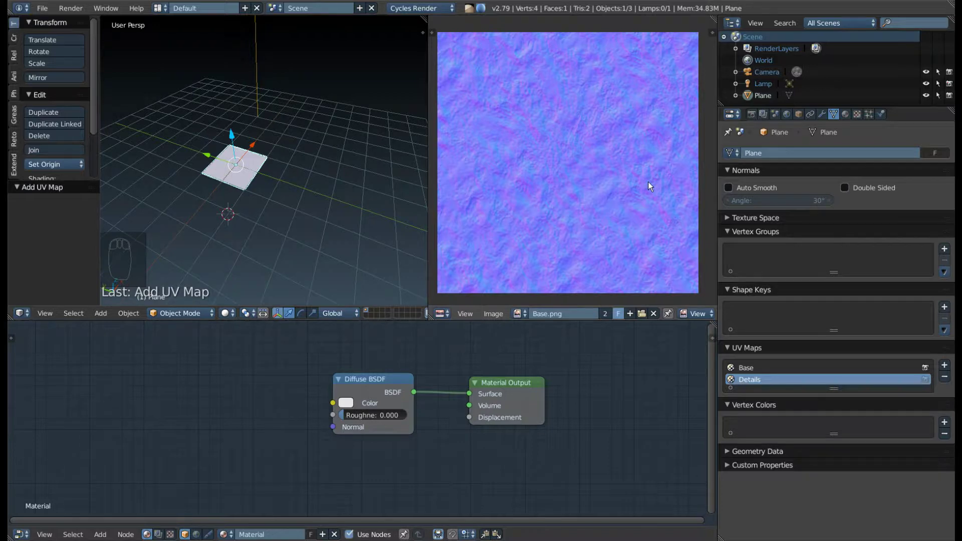
{"action": "left_click_drag", "start_coordinate": [655, 173], "coordinate": [567, 166]}
{"action": "left_click_drag", "start_coordinate": [569, 167], "coordinate": [644, 289]}
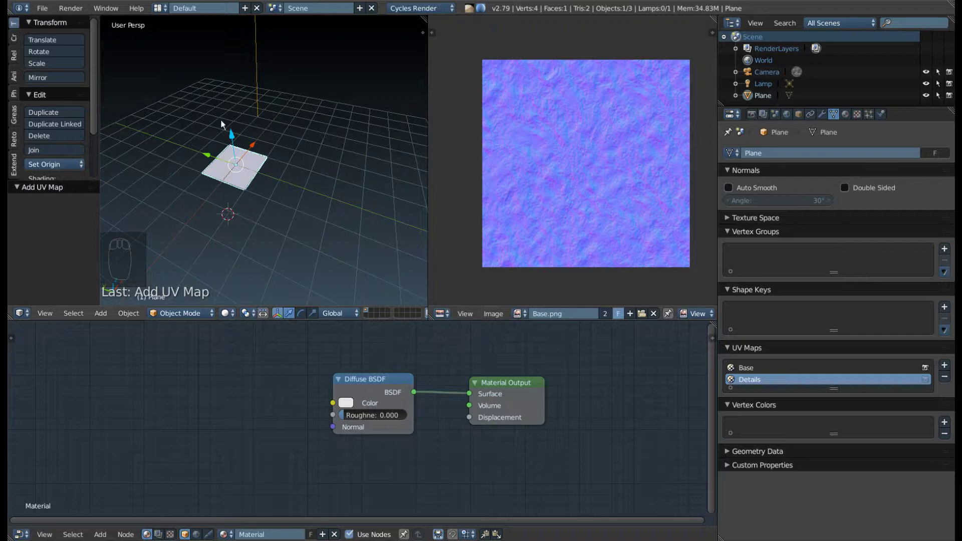
Load Details.png into the image editor and frame it in view.
{"action": "left_click_drag", "start_coordinate": [519, 317], "coordinate": [567, 232]}
{"action": "left_click_drag", "start_coordinate": [563, 234], "coordinate": [547, 187]}
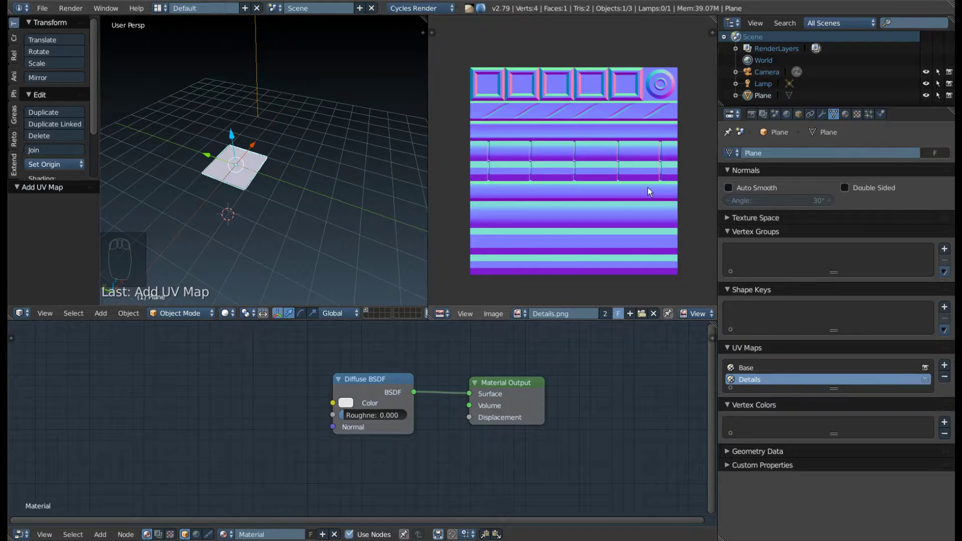
{"action": "left_click_drag", "start_coordinate": [661, 100], "coordinate": [659, 158]}
{"action": "left_click_drag", "start_coordinate": [609, 183], "coordinate": [518, 178]}
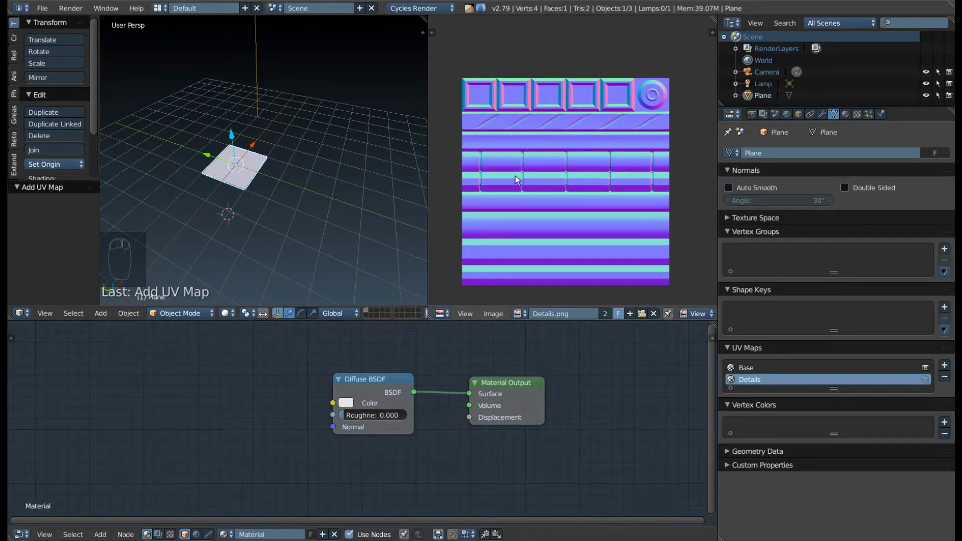
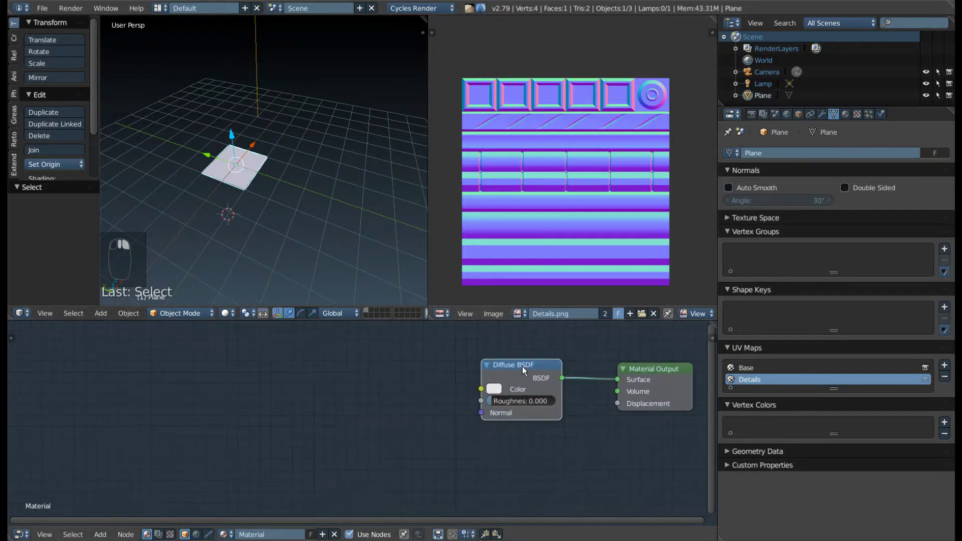
Switch the Diffuse shader to a Principled BSDF via Shift+S.
{"action": "key", "text": "shift+s"}
{"action": "left_click_drag", "start_coordinate": [503, 375], "coordinate": [496, 403]}
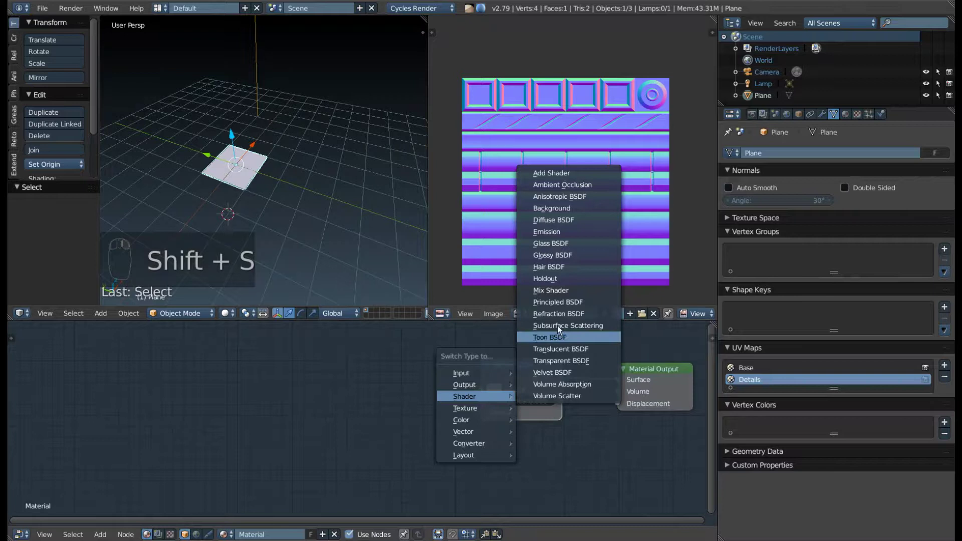
{"action": "middle_click", "coordinate": [388, 427]}
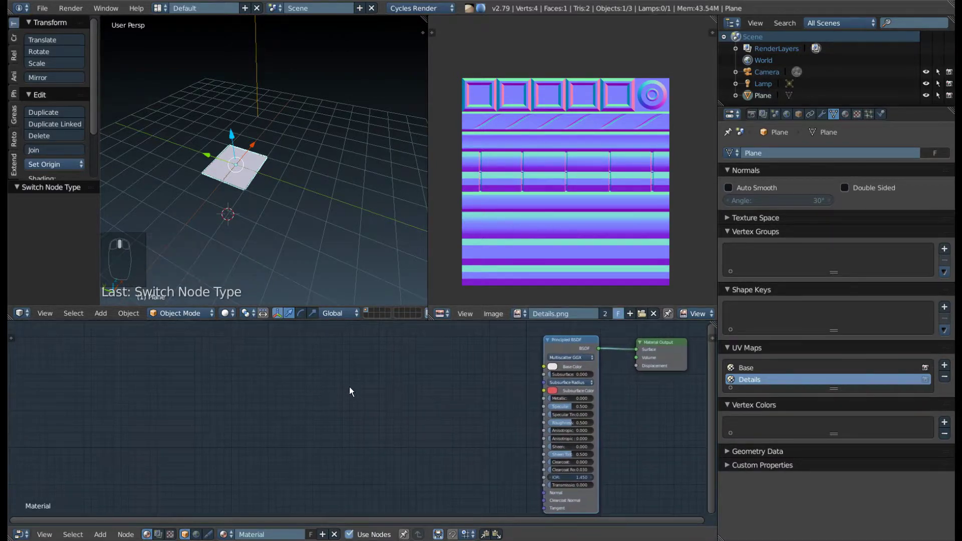
{"action": "left_click_drag", "start_coordinate": [415, 407], "coordinate": [508, 297]}
Add a UV Map input node beside the Principled BSDF.
{"action": "key", "text": "shift+a"}
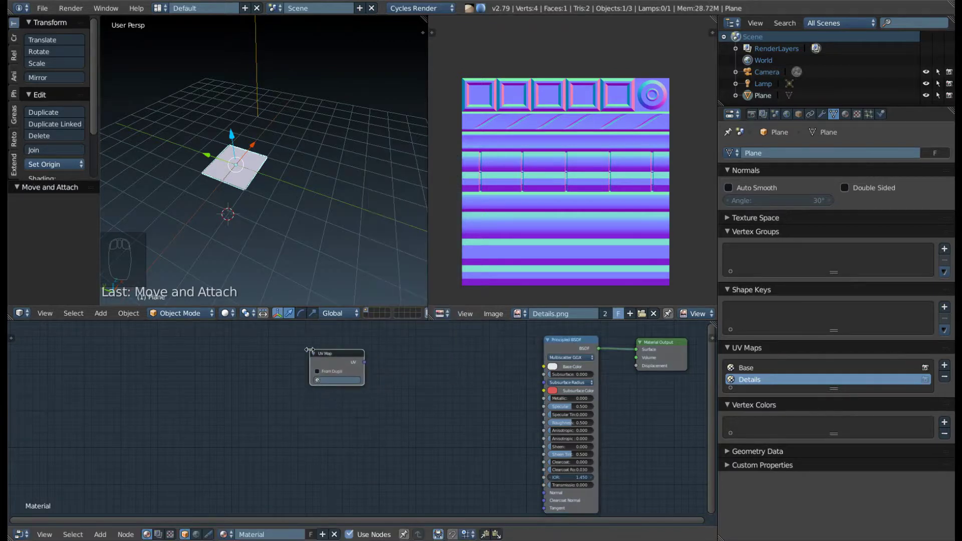
{"action": "left_click_drag", "start_coordinate": [329, 382], "coordinate": [343, 385]}
{"action": "left_click_drag", "start_coordinate": [343, 385], "coordinate": [344, 352]}
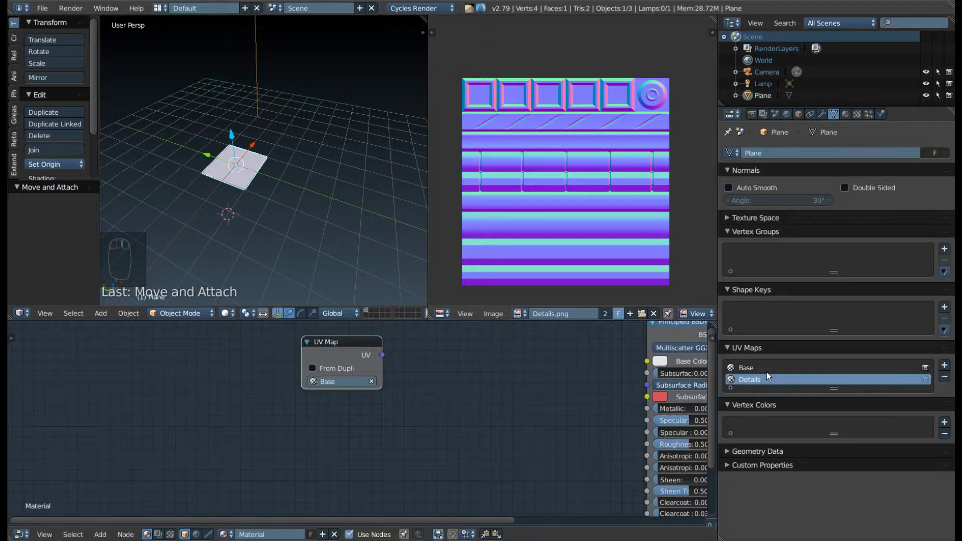
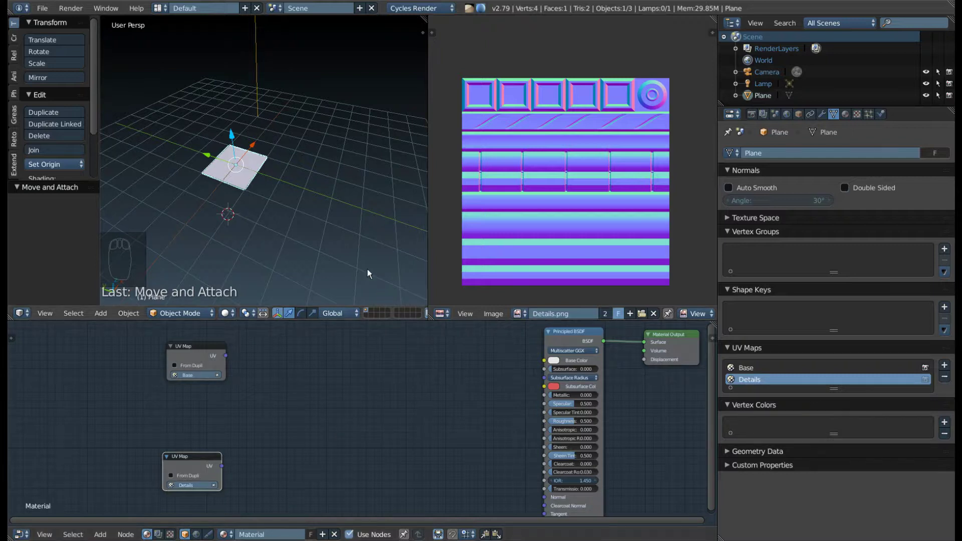
{"action": "key", "text": "F9"}
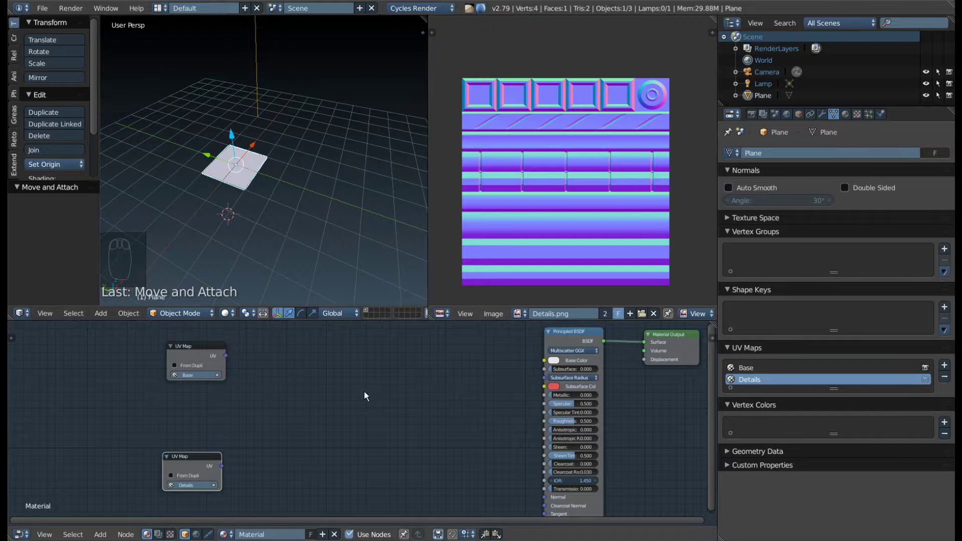
{"action": "left_click_drag", "start_coordinate": [305, 365], "coordinate": [359, 247]}
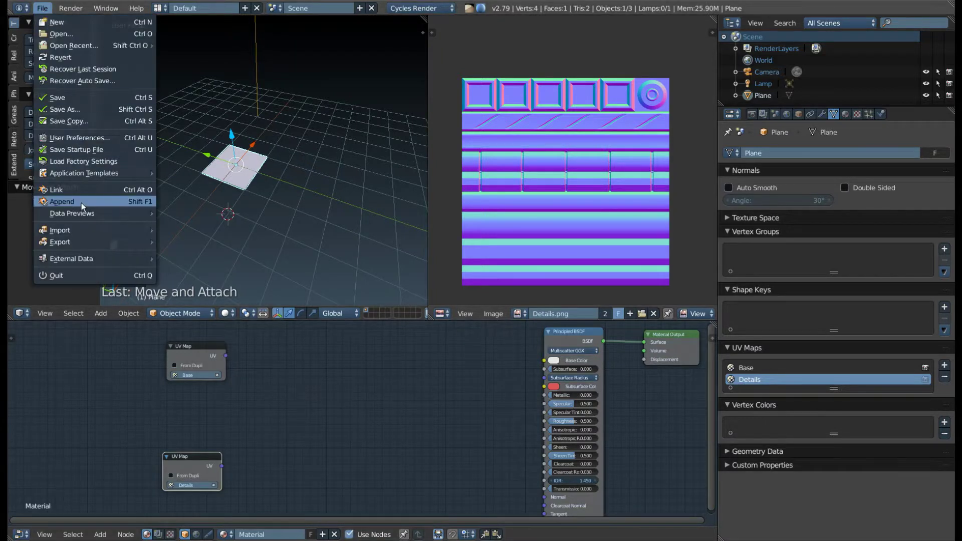
{"action": "left_click", "coordinate": [243, 219]}
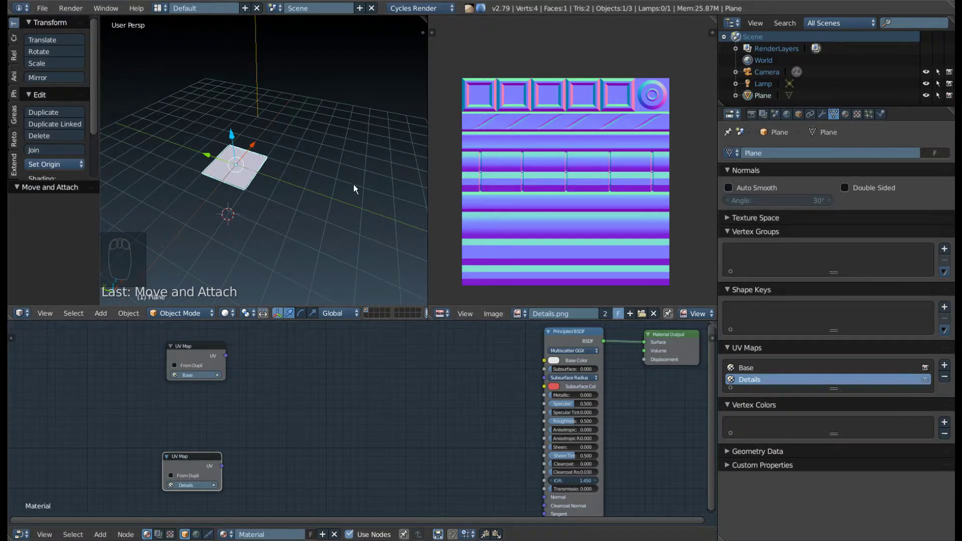
{"action": "left_click_drag", "start_coordinate": [331, 402], "coordinate": [332, 402]}
{"action": "key", "text": "shift+a"}
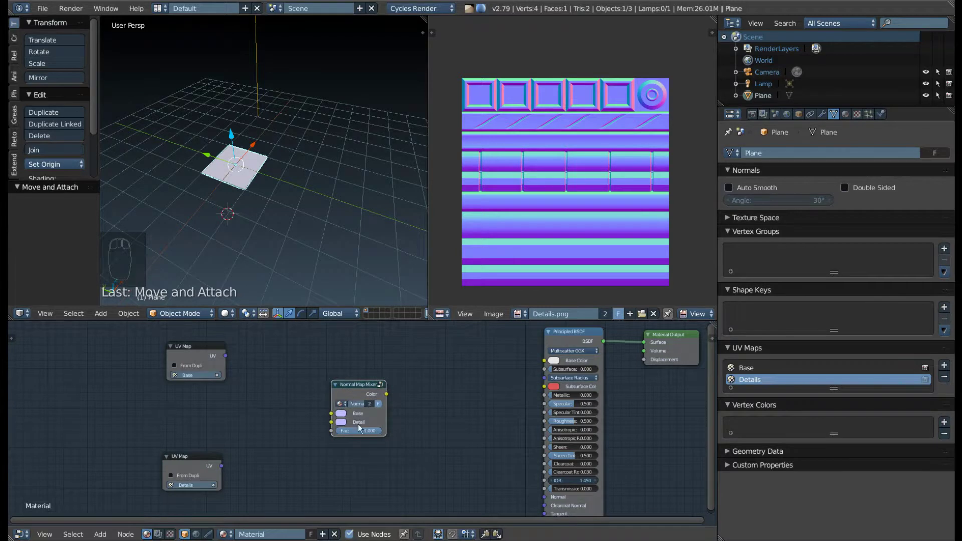
{"action": "left_click_drag", "start_coordinate": [368, 430], "coordinate": [314, 423]}
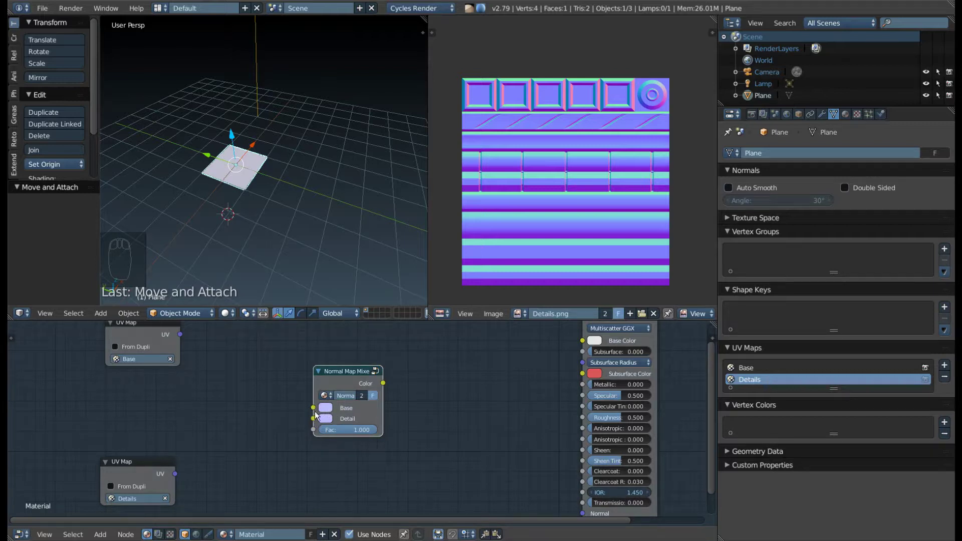
Place the Normal Map Mixer group node near the shader inputs.
{"action": "left_click_drag", "start_coordinate": [351, 383], "coordinate": [370, 394]}
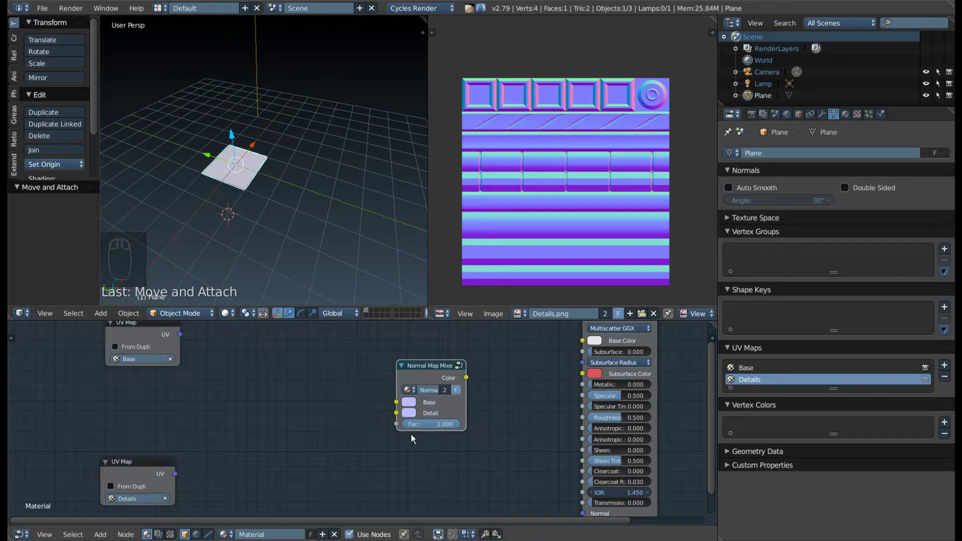
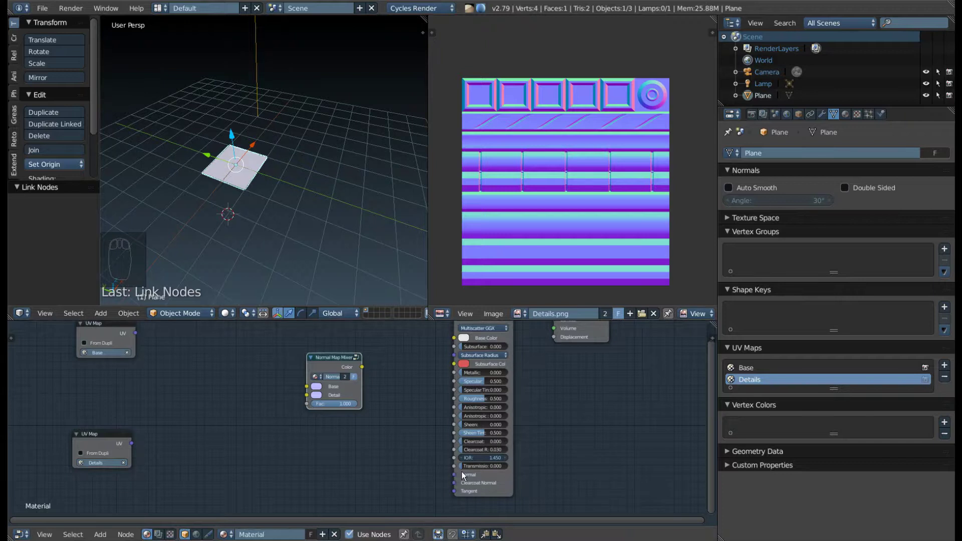
{"action": "left_click_drag", "start_coordinate": [452, 390], "coordinate": [369, 378]}
{"action": "left_click_drag", "start_coordinate": [369, 378], "coordinate": [401, 420]}
{"action": "key", "text": "g"}
Add a Normal Map node, linking Mixer Color into it and its Normal into the Principled Normal input.
{"action": "key", "text": "shift+a"}
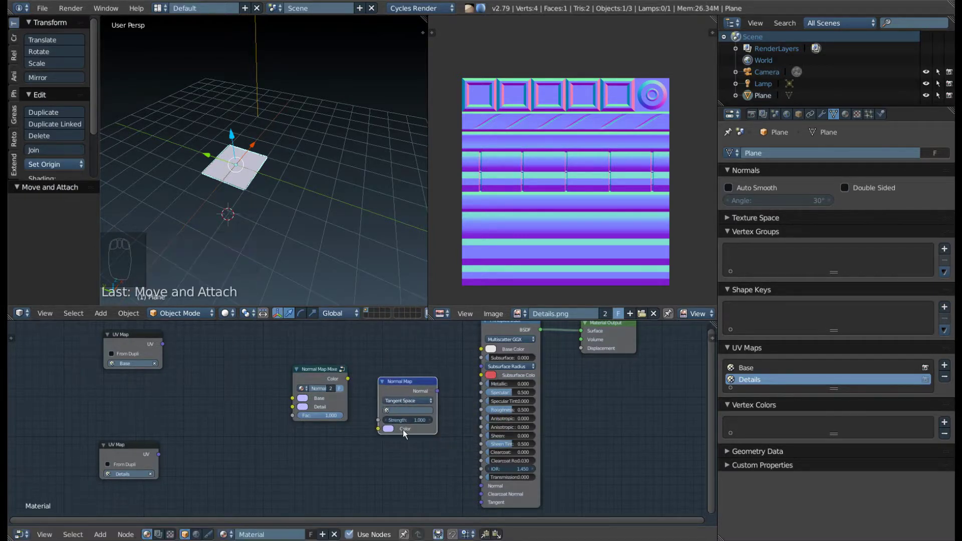
{"action": "left_click_drag", "start_coordinate": [398, 414], "coordinate": [317, 366]}
{"action": "left_click_drag", "start_coordinate": [325, 366], "coordinate": [329, 376]}
{"action": "left_click_drag", "start_coordinate": [325, 366], "coordinate": [390, 423]}
{"action": "key", "text": "g"}
{"action": "left_click", "coordinate": [365, 385]}
{"action": "left_click_drag", "start_coordinate": [391, 424], "coordinate": [460, 401]}
Rearrange the mixer, Normal Map and UV Map nodes into a tidy layout.
{"action": "left_click_drag", "start_coordinate": [449, 386], "coordinate": [478, 402]}
{"action": "left_click_drag", "start_coordinate": [510, 412], "coordinate": [323, 410]}
{"action": "left_click_drag", "start_coordinate": [311, 398], "coordinate": [377, 374]}
{"action": "left_click", "coordinate": [376, 373]}
{"action": "key", "text": "shift+a"}
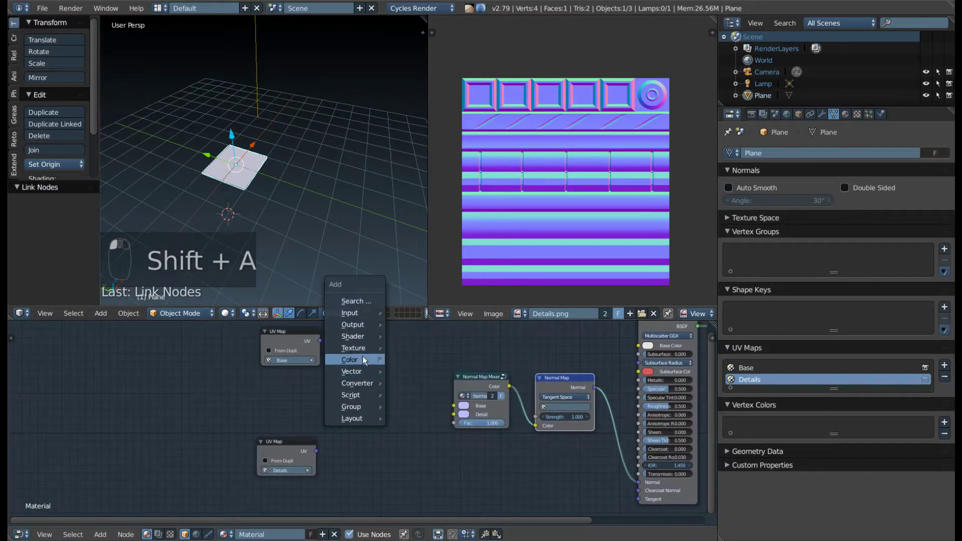
Duplicate the Image Texture node to make a second detail texture node below it.
{"action": "left_click", "coordinate": [370, 350]}
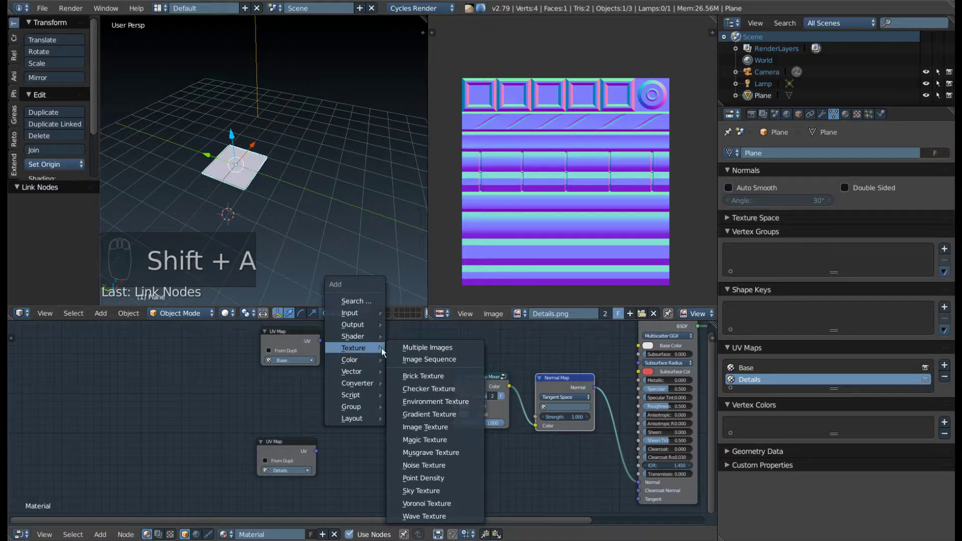
{"action": "left_click_drag", "start_coordinate": [375, 370], "coordinate": [407, 411]}
{"action": "left_click", "coordinate": [406, 400]}
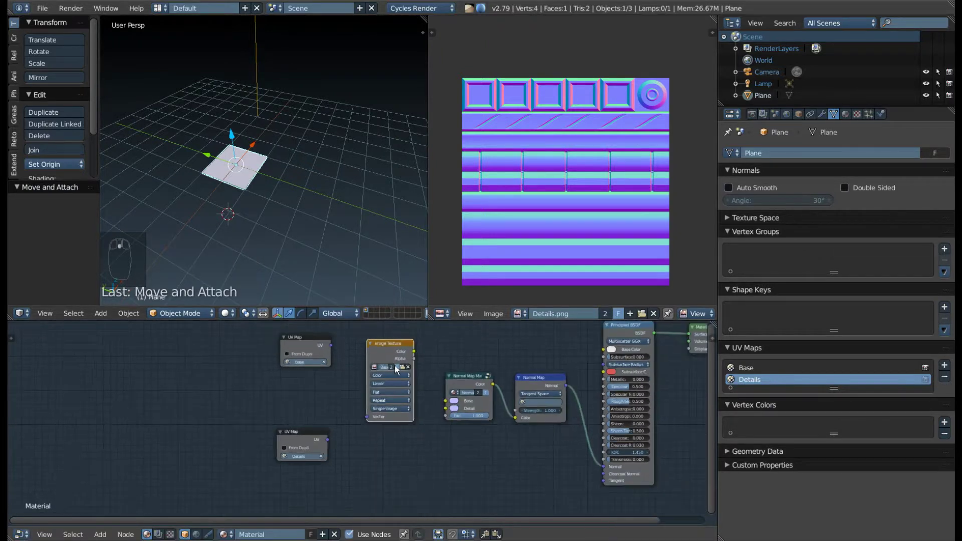
{"action": "key", "text": "shift+d"}
{"action": "left_click_drag", "start_coordinate": [379, 467], "coordinate": [425, 451]}
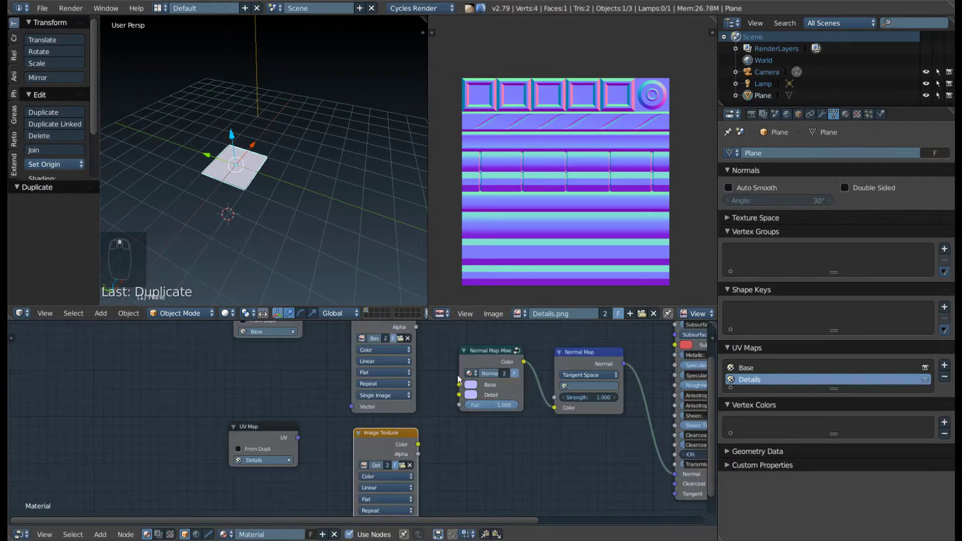
{"action": "middle_click", "coordinate": [471, 405]}
Feed the Details UV map into the detail texture and wire both textures into the mixer's Detail and Base inputs.
{"action": "left_click_drag", "start_coordinate": [417, 346], "coordinate": [411, 344]}
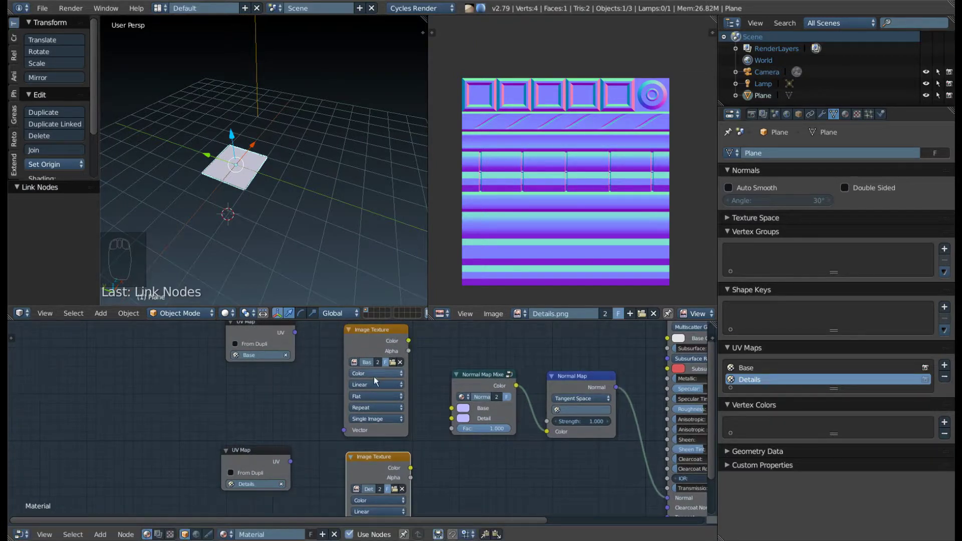
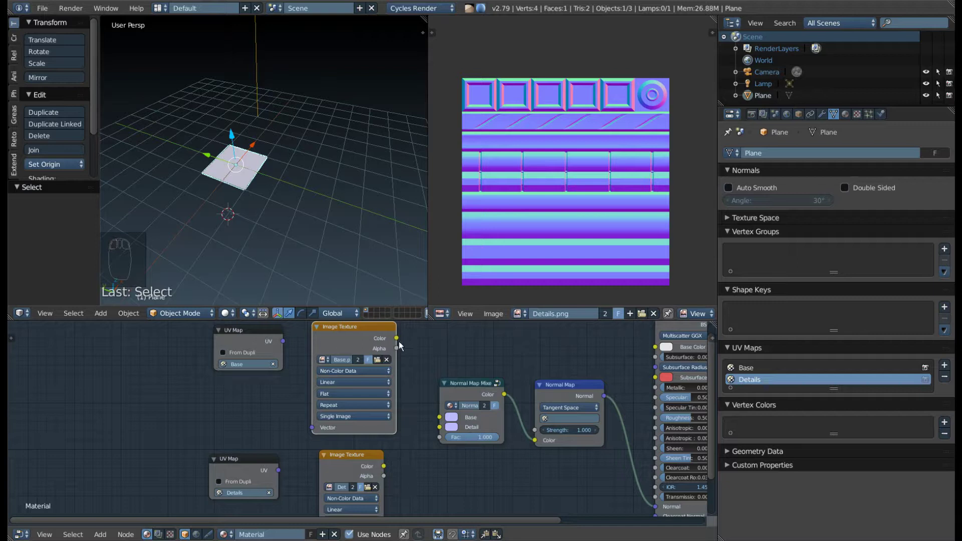
{"action": "left_click_drag", "start_coordinate": [403, 343], "coordinate": [464, 424]}
{"action": "left_click_drag", "start_coordinate": [437, 389], "coordinate": [481, 442]}
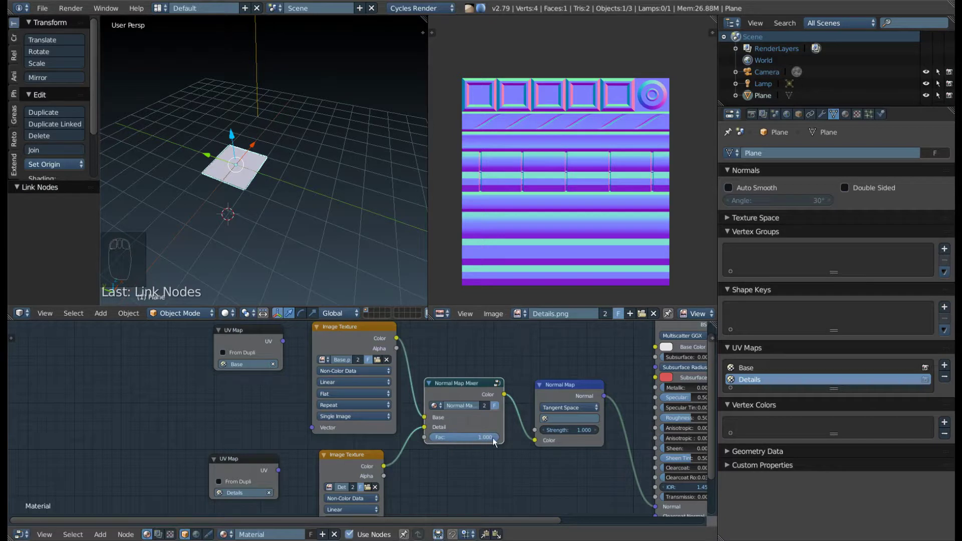
Tidy the texture and UV Map node links around the mixer.
{"action": "left_click_drag", "start_coordinate": [449, 408], "coordinate": [406, 438]}
{"action": "left_click_drag", "start_coordinate": [396, 359], "coordinate": [365, 352]}
{"action": "left_click_drag", "start_coordinate": [364, 348], "coordinate": [321, 340]}
{"action": "left_click_drag", "start_coordinate": [314, 345], "coordinate": [313, 372]}
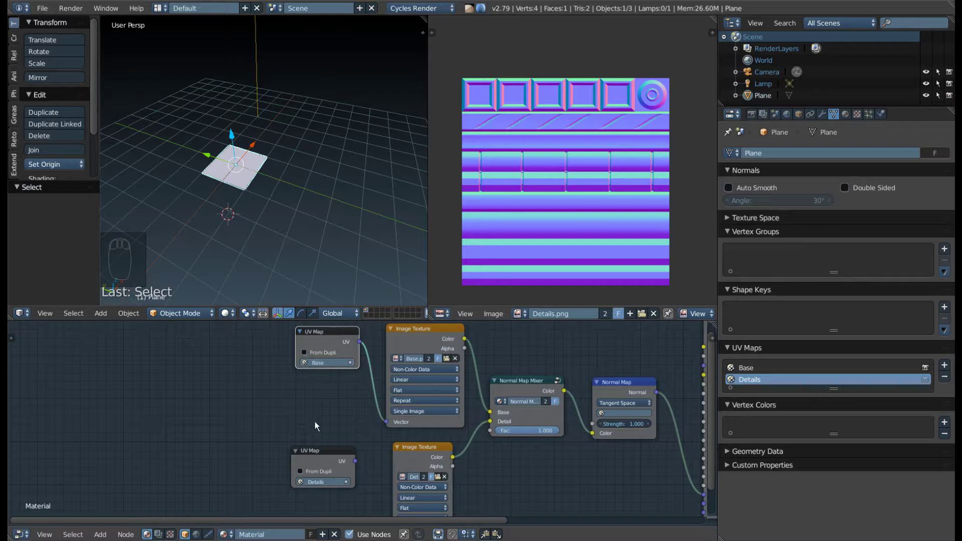
{"action": "left_click", "coordinate": [360, 442]}
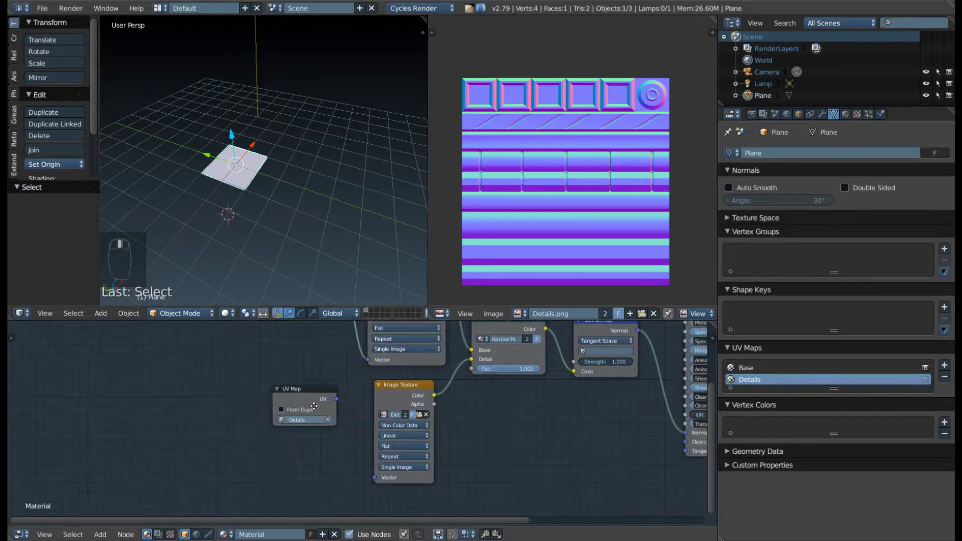
Show the plane in textured shading and inspect its surface up close.
{"action": "left_click_drag", "start_coordinate": [276, 383], "coordinate": [429, 421]}
{"action": "key", "text": "z"}
{"action": "left_click_drag", "start_coordinate": [225, 171], "coordinate": [248, 164]}
{"action": "left_click_drag", "start_coordinate": [248, 164], "coordinate": [275, 193]}
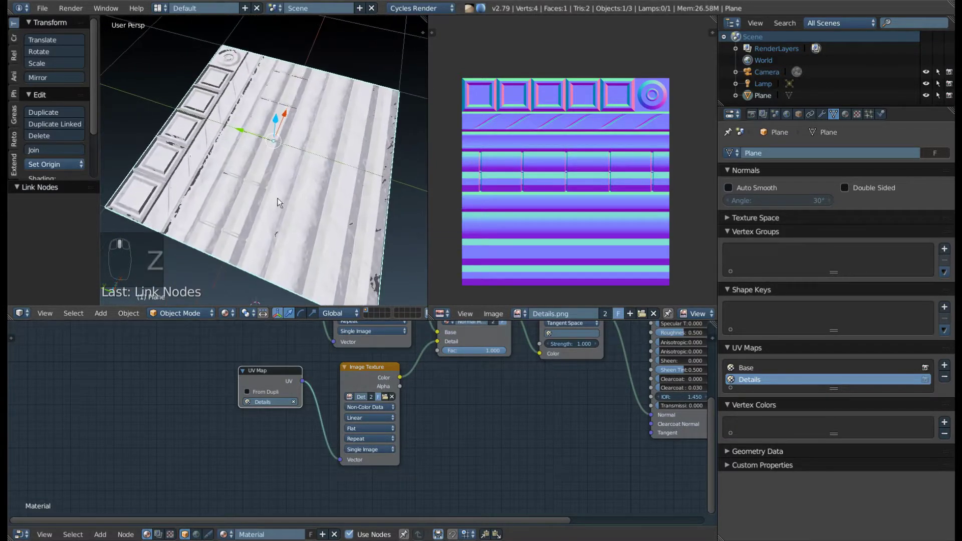
{"action": "key", "text": "KP_Decimal"}
{"action": "left_click", "coordinate": [285, 207]}
{"action": "left_click_drag", "start_coordinate": [319, 161], "coordinate": [262, 186]}
{"action": "double_click", "coordinate": [256, 186]}
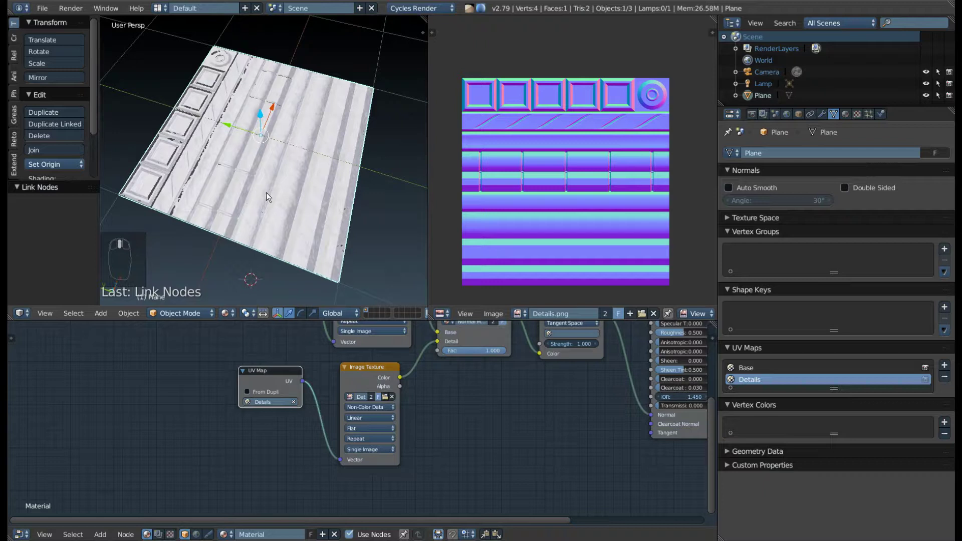
{"action": "middle_click", "coordinate": [256, 188]}
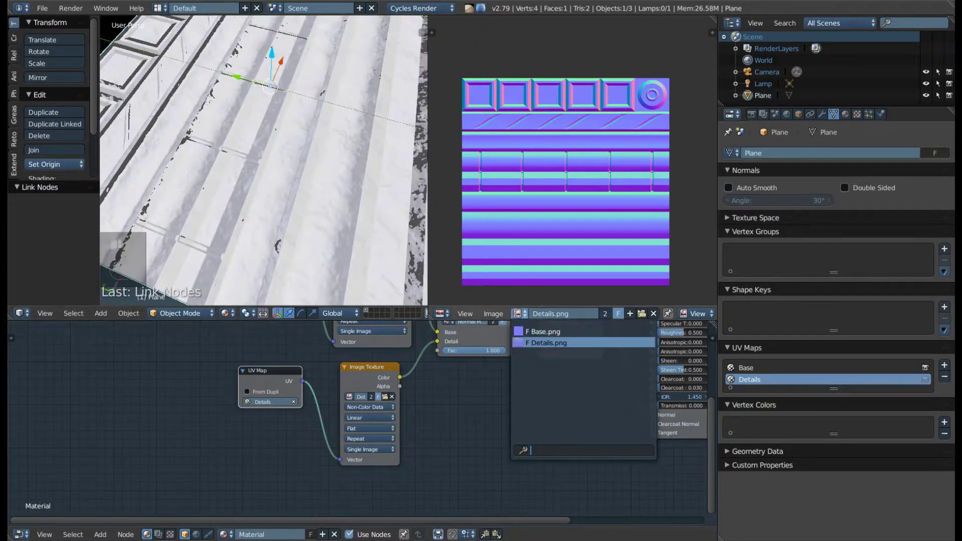
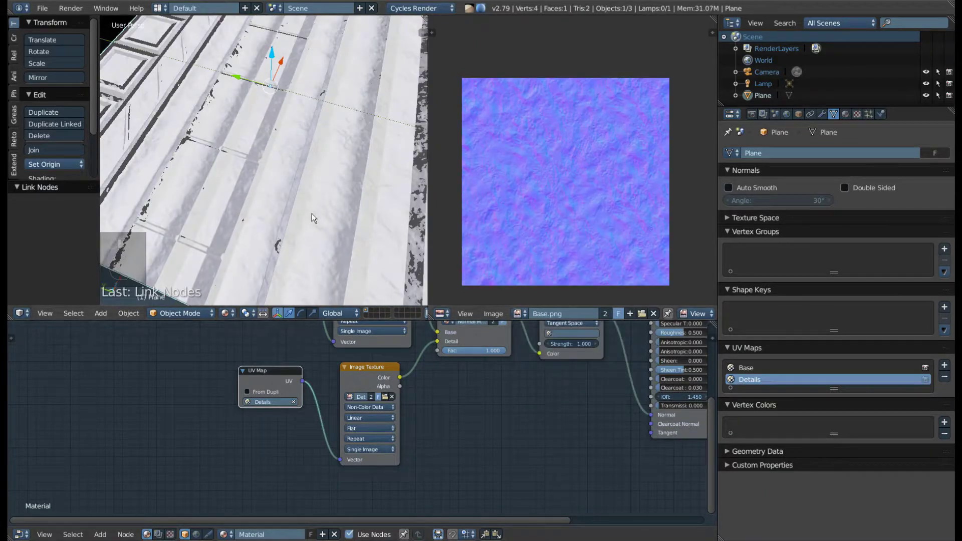
Display Base.png in the image editor and toggle a rendered preview of the plane.
{"action": "middle_click", "coordinate": [341, 229]}
{"action": "middle_click", "coordinate": [328, 205]}
{"action": "left_click_drag", "start_coordinate": [329, 205], "coordinate": [315, 218]}
{"action": "middle_click", "coordinate": [313, 203]}
{"action": "middle_click", "coordinate": [281, 192]}
{"action": "key", "text": "shift+z"}
{"action": "left_click_drag", "start_coordinate": [281, 190], "coordinate": [301, 177]}
{"action": "key", "text": "shift+z"}
Delete the point lamp, add a Sun lamp and rotate it over the plane.
{"action": "right_click", "coordinate": [350, 68]}
{"action": "key", "text": "x"}
{"action": "left_click_drag", "start_coordinate": [222, 97], "coordinate": [222, 137]}
{"action": "key", "text": "shift+a"}
{"action": "left_click", "coordinate": [197, 205]}
{"action": "right_click", "coordinate": [196, 205]}
{"action": "key", "text": "r"}
{"action": "left_click_drag", "start_coordinate": [240, 131], "coordinate": [255, 158]}
{"action": "middle_click", "coordinate": [341, 136]}
Lighten the world background colour to light grey while checking the rendered preview.
{"action": "key", "text": "shift+z"}
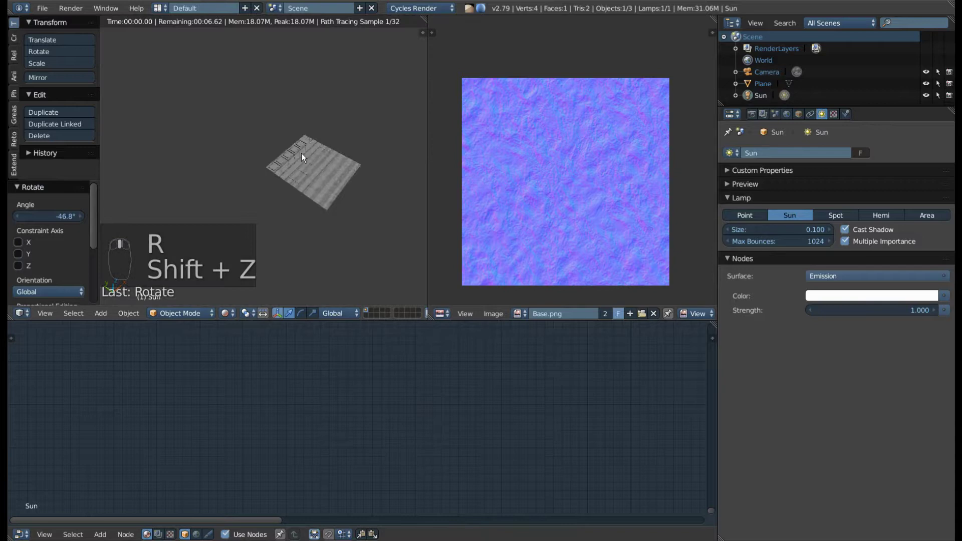
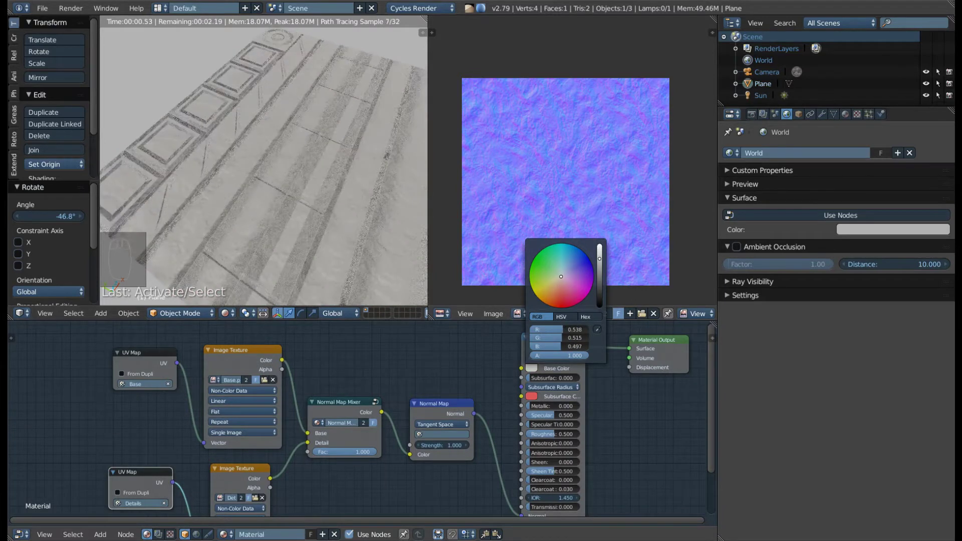
{"action": "left_click_drag", "start_coordinate": [228, 161], "coordinate": [244, 186]}
{"action": "middle_click", "coordinate": [190, 189]}
{"action": "middle_click", "coordinate": [189, 186]}
{"action": "middle_click", "coordinate": [199, 169]}
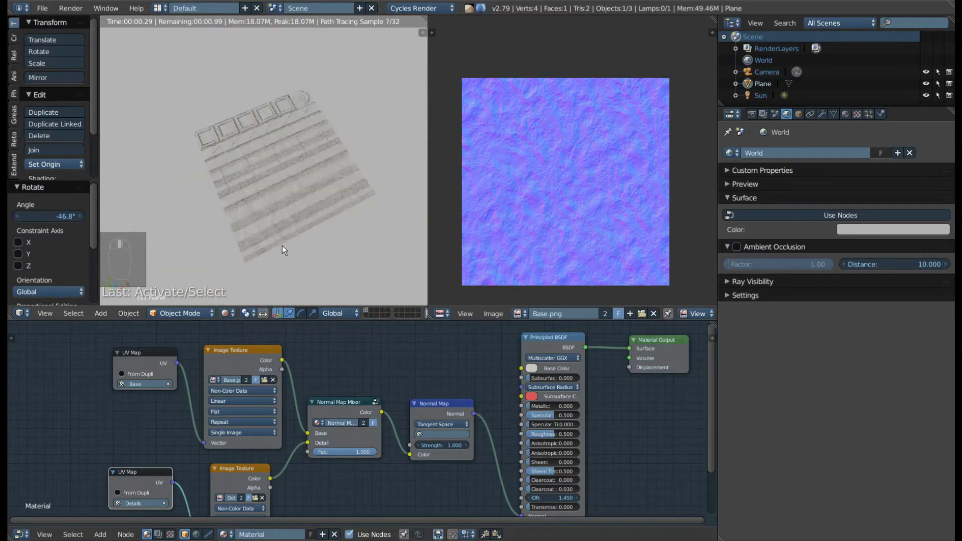
{"action": "key", "text": "shift+z"}
View the plane from above in Edit Mode and begin scaling its Details UV layout over the texture.
{"action": "left_click_drag", "start_coordinate": [287, 245], "coordinate": [291, 211]}
{"action": "key", "text": "z"}
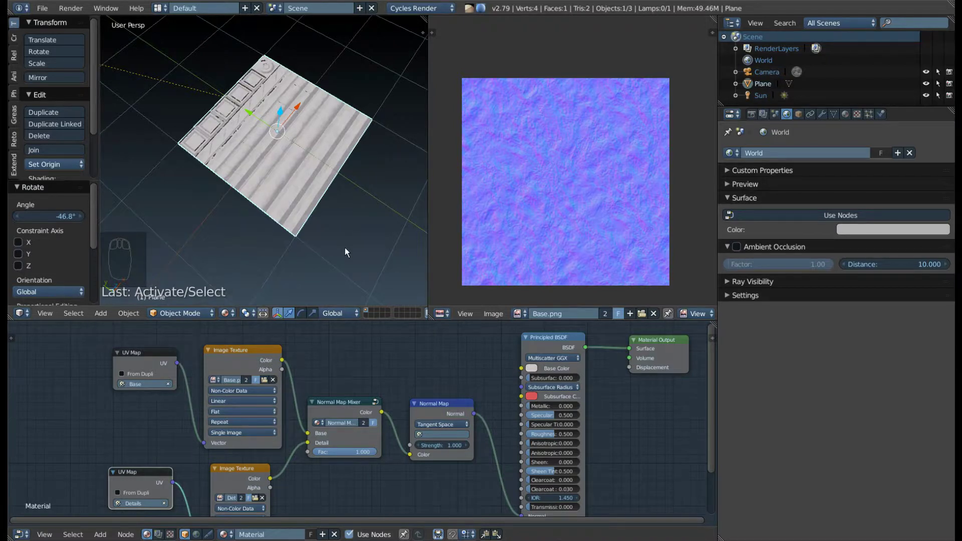
{"action": "key", "text": "F9"}
{"action": "left_click_drag", "start_coordinate": [526, 319], "coordinate": [386, 191]}
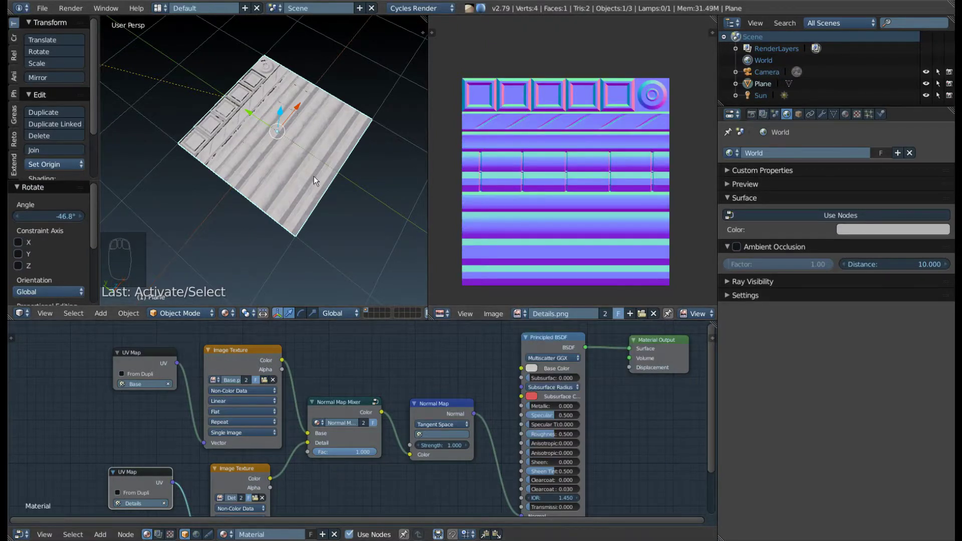
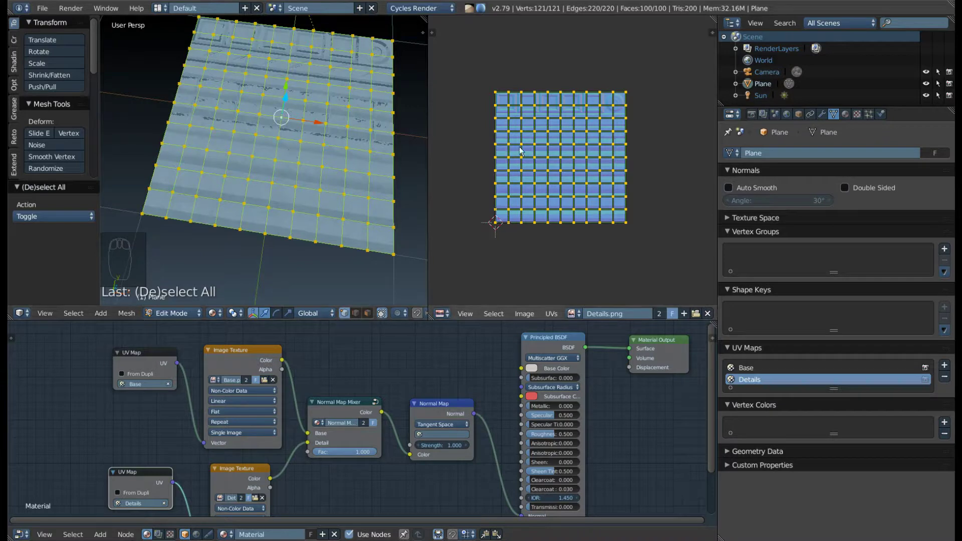
Select all UVs, shrink the Details layout to a tiny patch and move it on the texture.
{"action": "key", "text": "a"}
{"action": "key", "text": "a"}
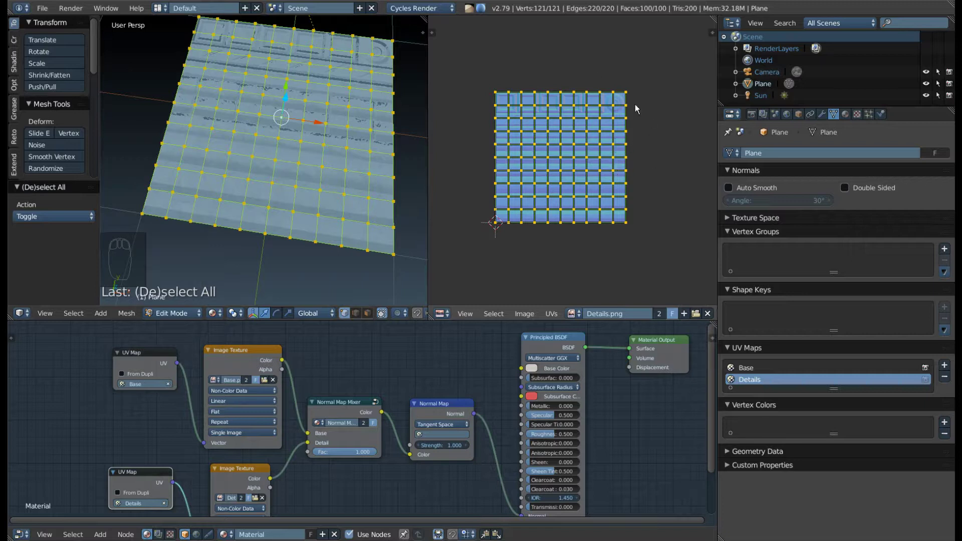
{"action": "key", "text": "s"}
{"action": "key", "text": "g"}
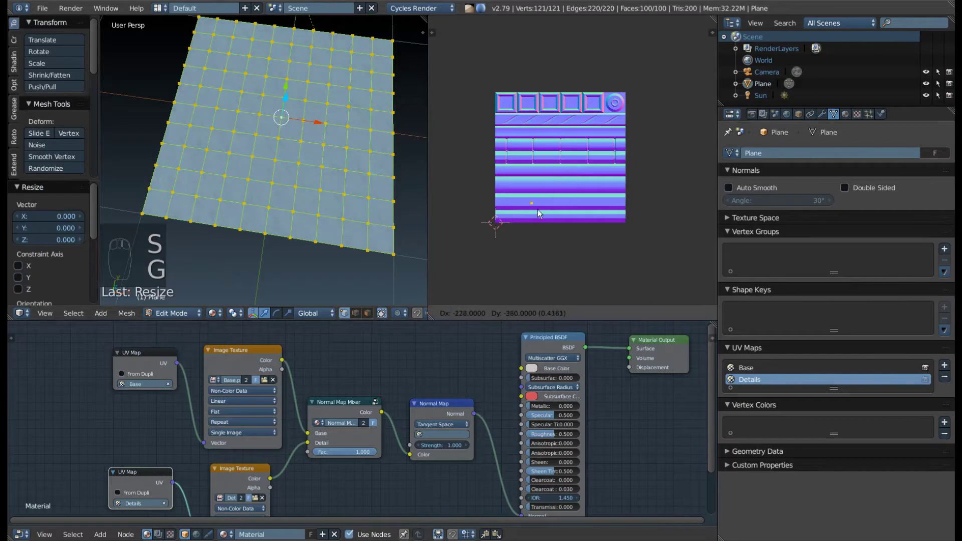
{"action": "left_click_drag", "start_coordinate": [496, 207], "coordinate": [512, 244]}
{"action": "key", "text": "g"}
{"action": "key", "text": "g"}
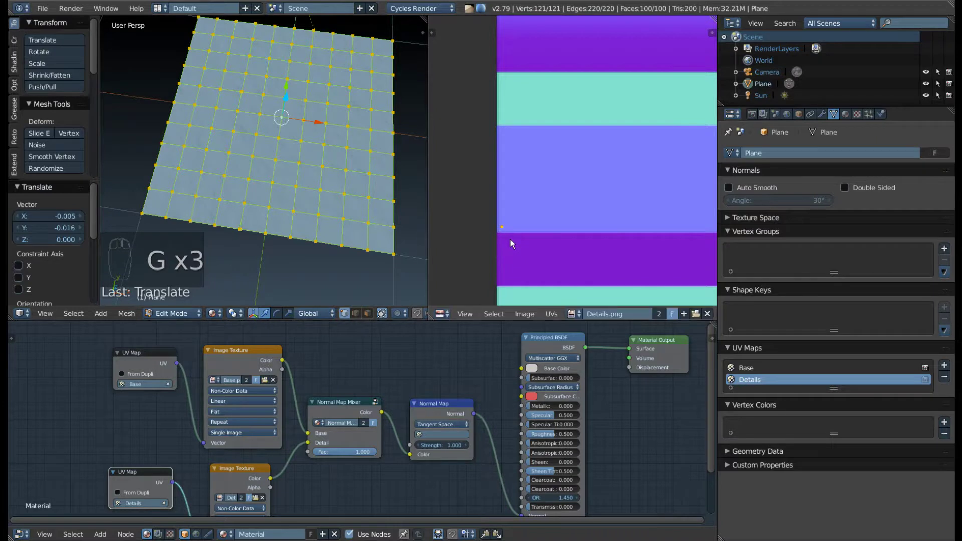
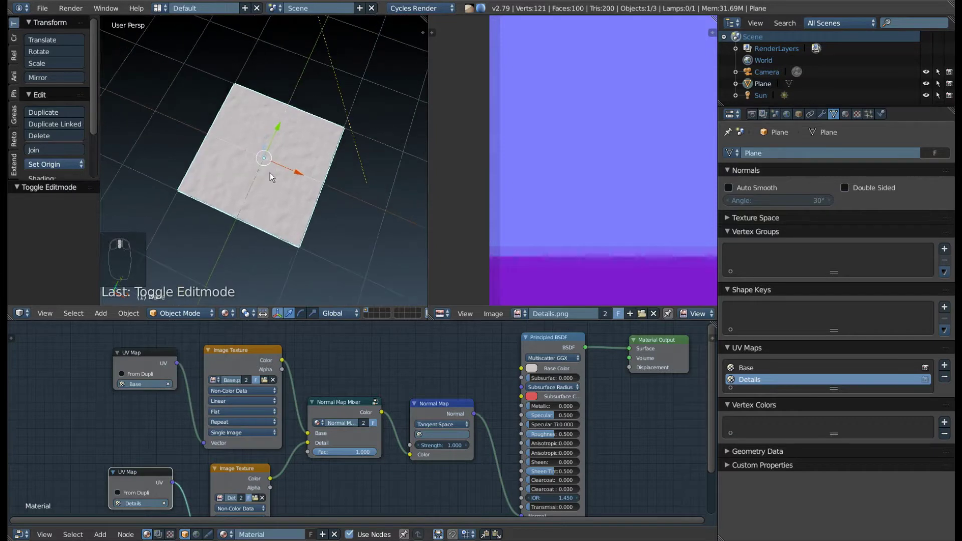
Toggle between Edit and Object Mode and orbit around the plane to pick a face patch.
{"action": "key", "text": "Tab"}
{"action": "key", "text": "Tab"}
{"action": "key", "text": "Tab"}
{"action": "middle_click", "coordinate": [277, 175]}
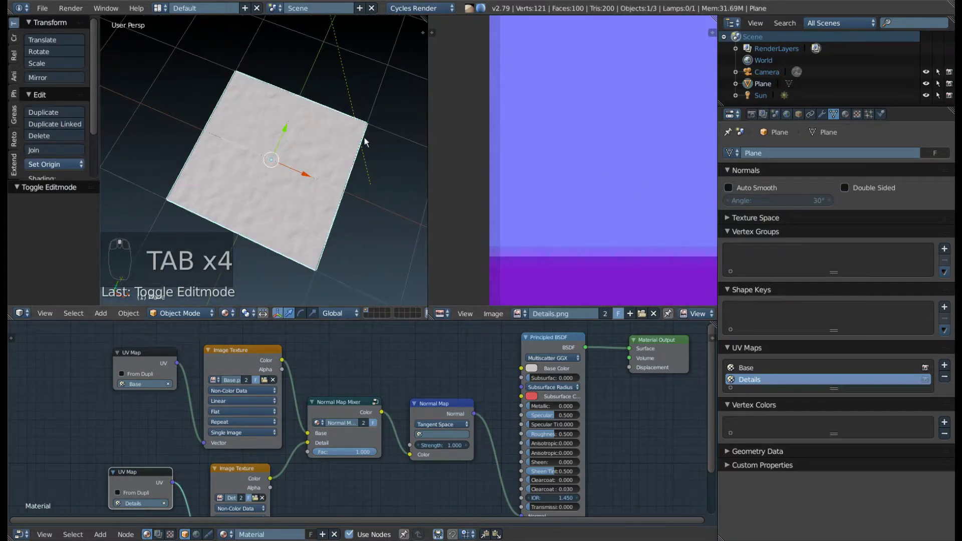
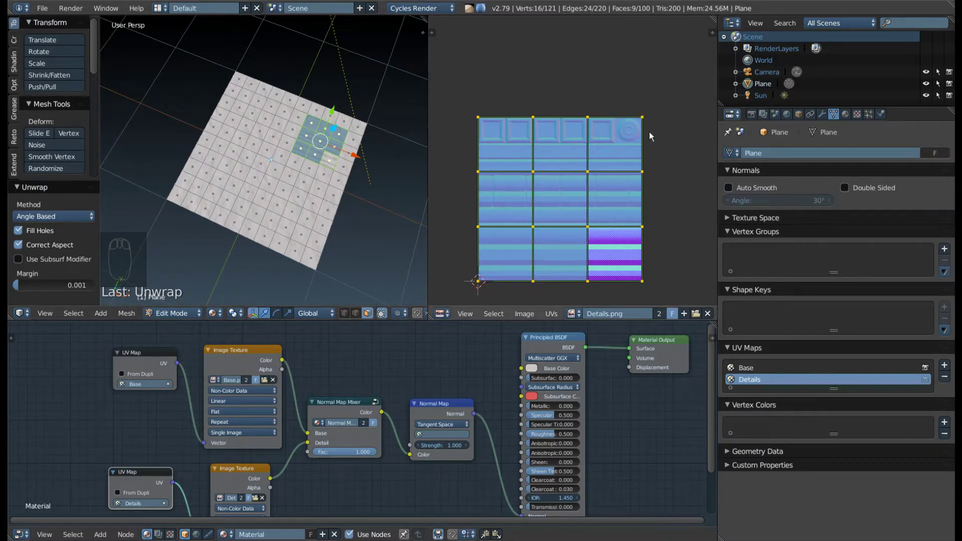
Scale and move the patch's UVs so they sit exactly over the round emblem in the Details texture.
{"action": "key", "text": "s"}
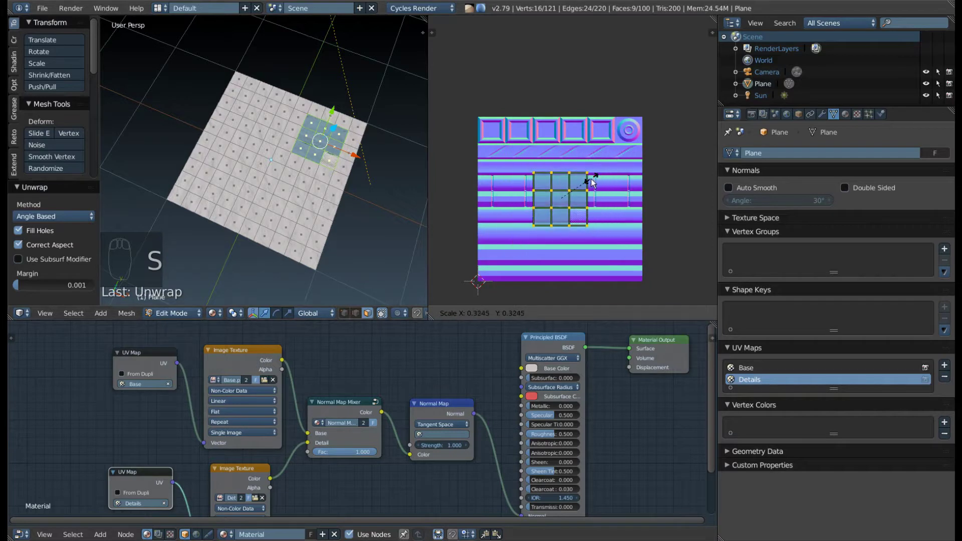
{"action": "key", "text": "g"}
{"action": "left_click", "coordinate": [643, 122]}
{"action": "key", "text": "g"}
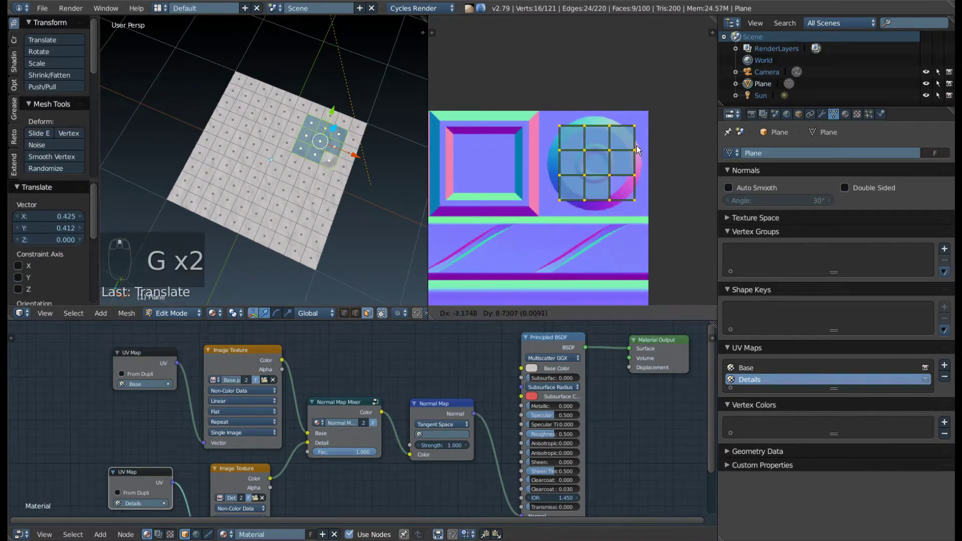
{"action": "key", "text": "s"}
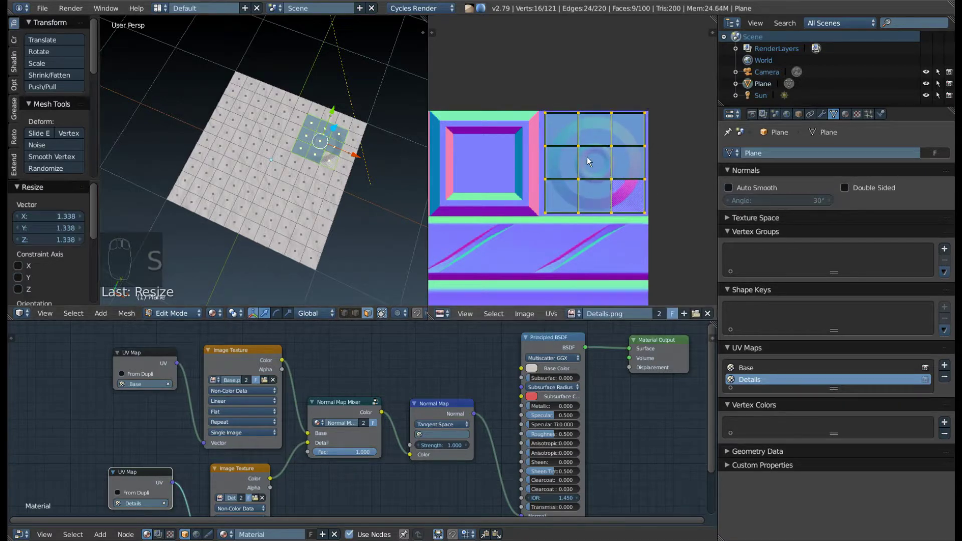
{"action": "key", "text": "g"}
Leave edit mode and show the plane with the emblem in the rendered preview.
{"action": "key", "text": "Tab"}
{"action": "left_click_drag", "start_coordinate": [318, 148], "coordinate": [338, 165]}
{"action": "key", "text": "shift+z"}
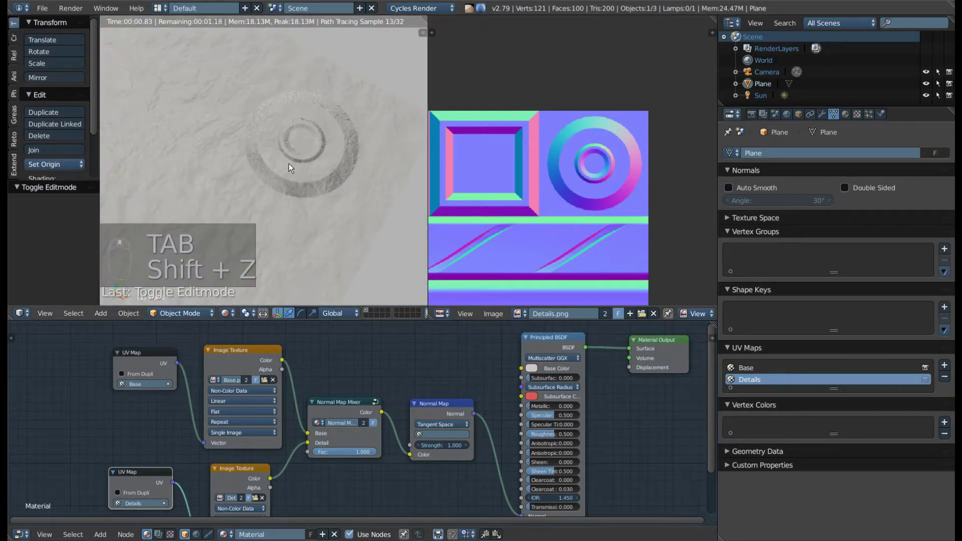
Orbit around the rendered plane to view the ring emblem from several angles.
{"action": "left_click_drag", "start_coordinate": [337, 169], "coordinate": [324, 181]}
{"action": "left_click_drag", "start_coordinate": [241, 88], "coordinate": [310, 76]}
{"action": "left_click_drag", "start_coordinate": [292, 158], "coordinate": [270, 175]}
{"action": "left_click_drag", "start_coordinate": [286, 177], "coordinate": [343, 260]}
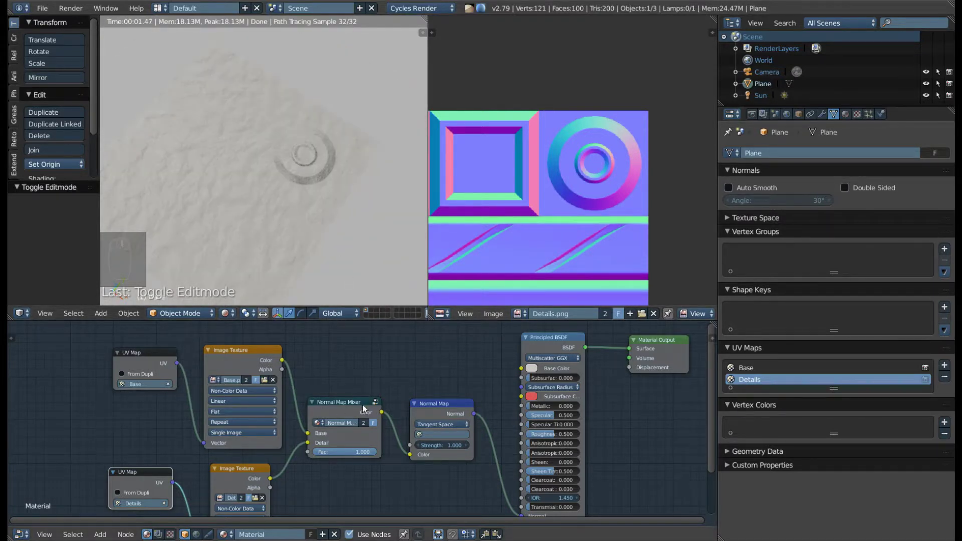
{"action": "left_click_drag", "start_coordinate": [324, 234], "coordinate": [317, 181]}
{"action": "left_click_drag", "start_coordinate": [313, 184], "coordinate": [254, 153]}
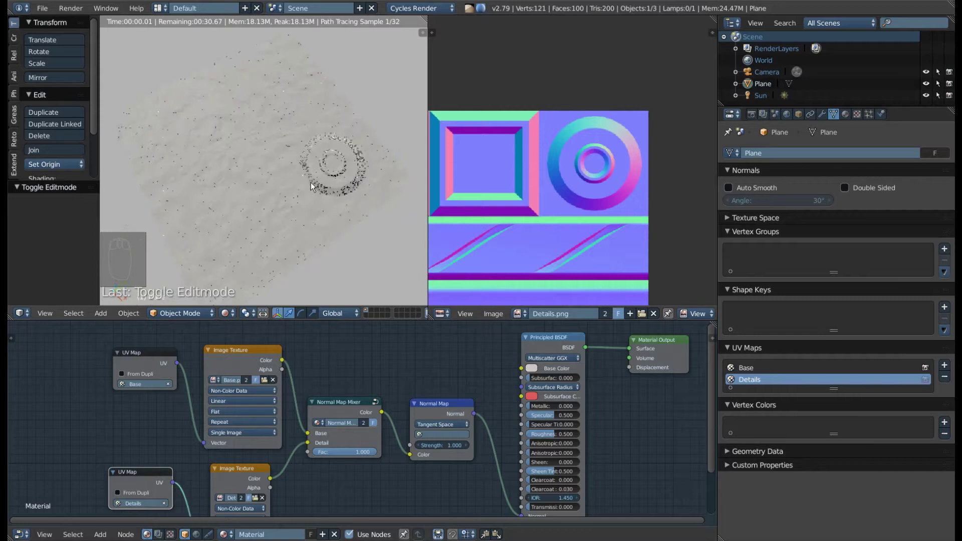
{"action": "middle_click", "coordinate": [304, 211]}
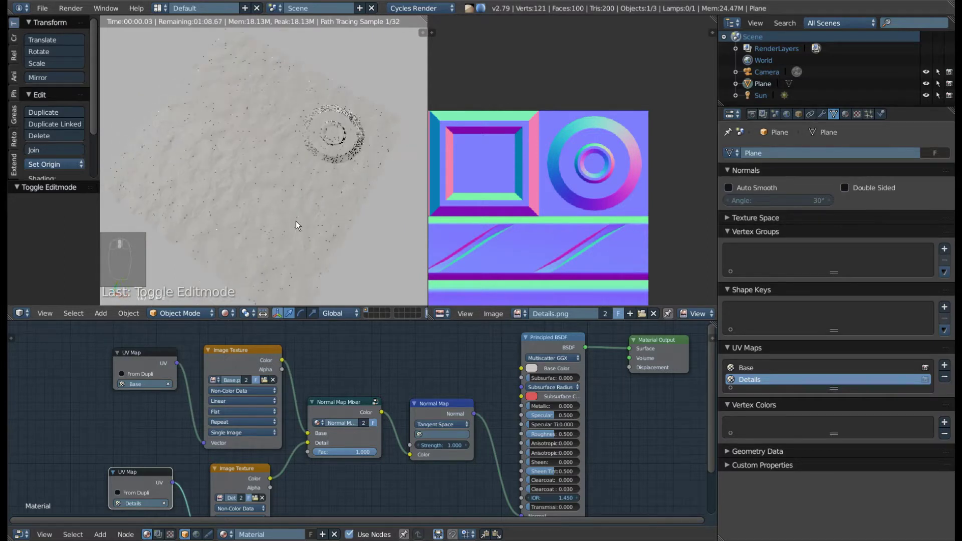
Leave the rendered preview and orbit to look down on the plane in textured shading.
{"action": "key", "text": "shift+z"}
{"action": "left_click_drag", "start_coordinate": [253, 241], "coordinate": [325, 139]}
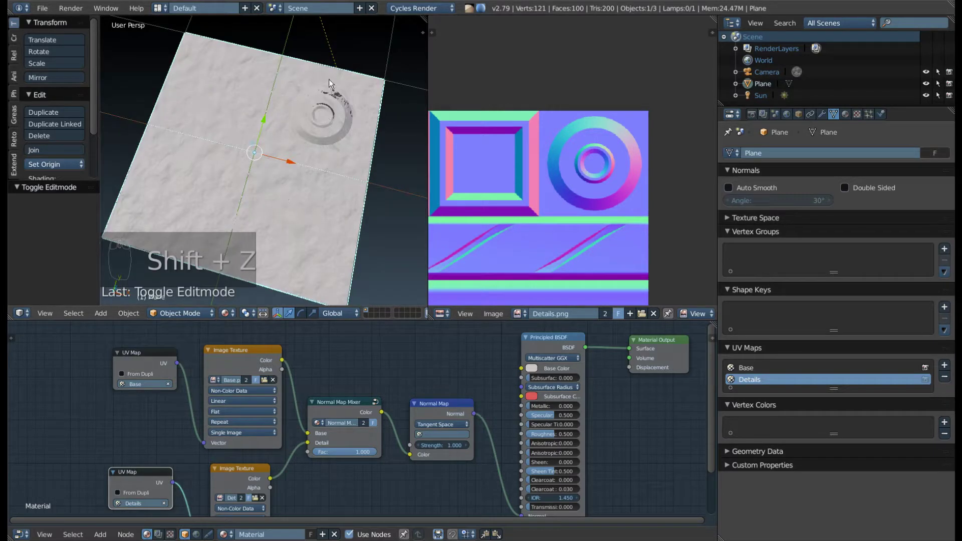
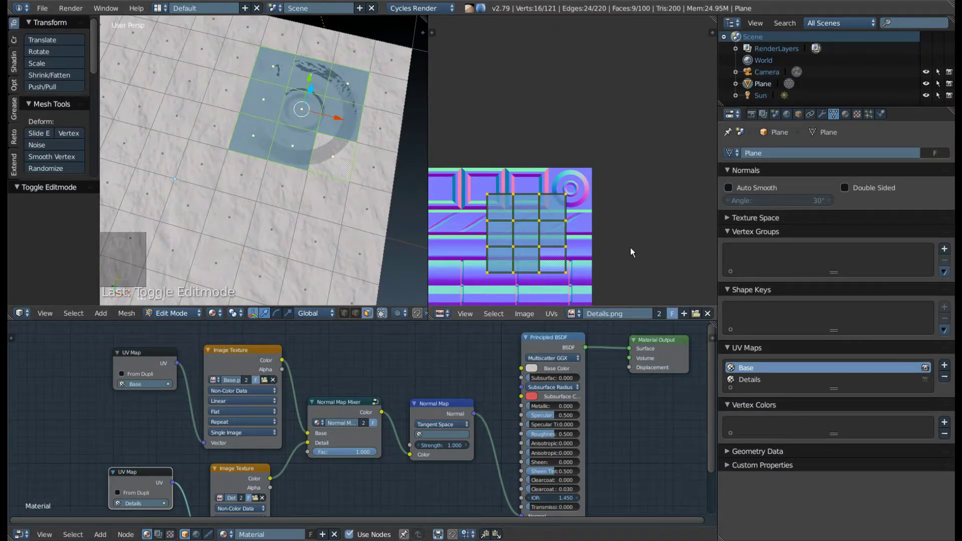
Scale the face patch's UVs up and move them over the large ring in the Details texture.
{"action": "key", "text": "s"}
{"action": "left_click_drag", "start_coordinate": [541, 248], "coordinate": [545, 229]}
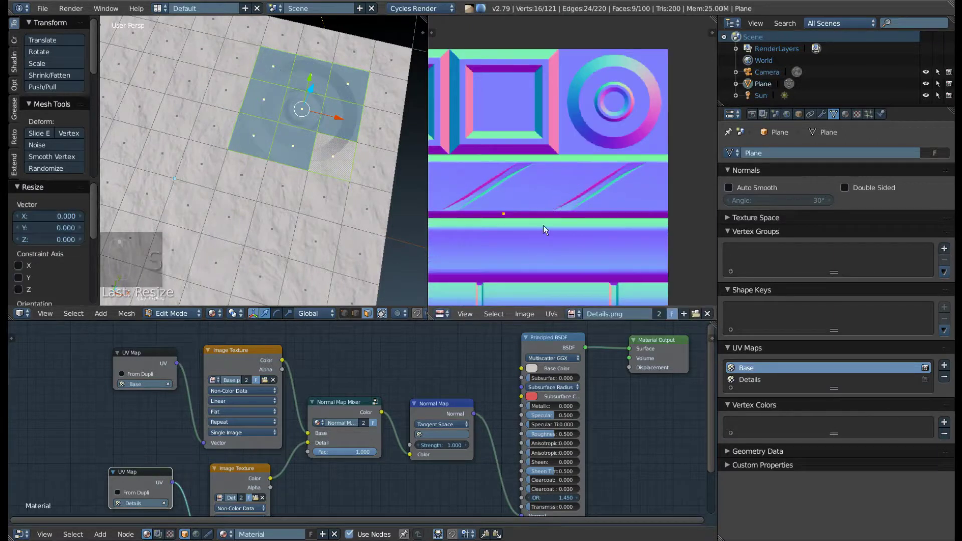
{"action": "key", "text": "g"}
{"action": "left_click_drag", "start_coordinate": [688, 49], "coordinate": [647, 61]}
{"action": "key", "text": "g"}
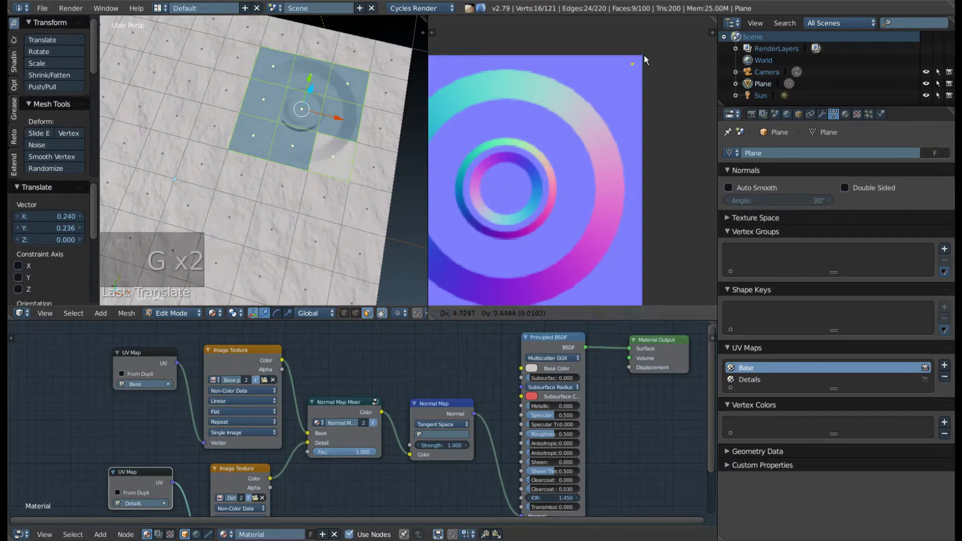
Leave edit mode and show the refitted ring in the rendered preview.
{"action": "key", "text": "Tab"}
{"action": "middle_click", "coordinate": [315, 150]}
{"action": "key", "text": "shift+z"}
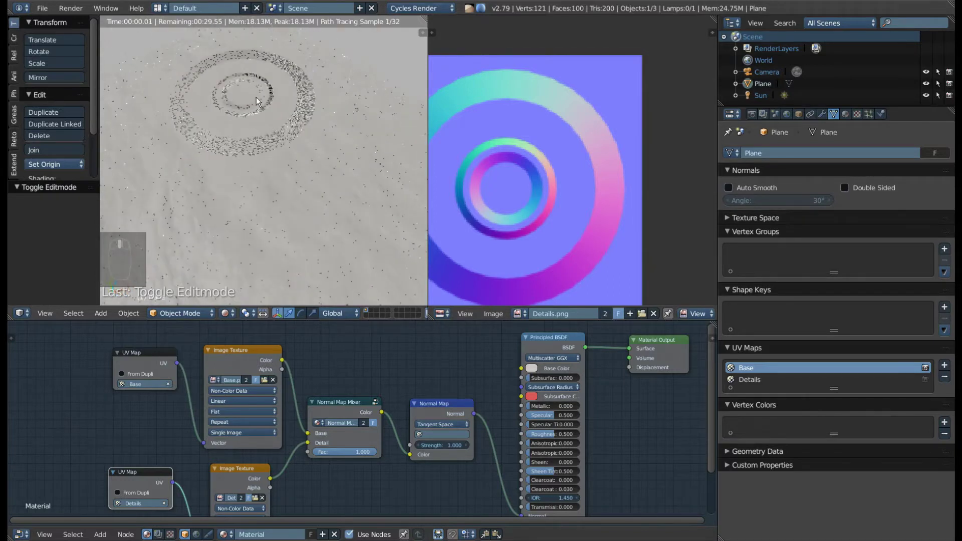
Inspect the rendered ring on the plane from several angles, including a low view.
{"action": "left_click_drag", "start_coordinate": [284, 151], "coordinate": [358, 242]}
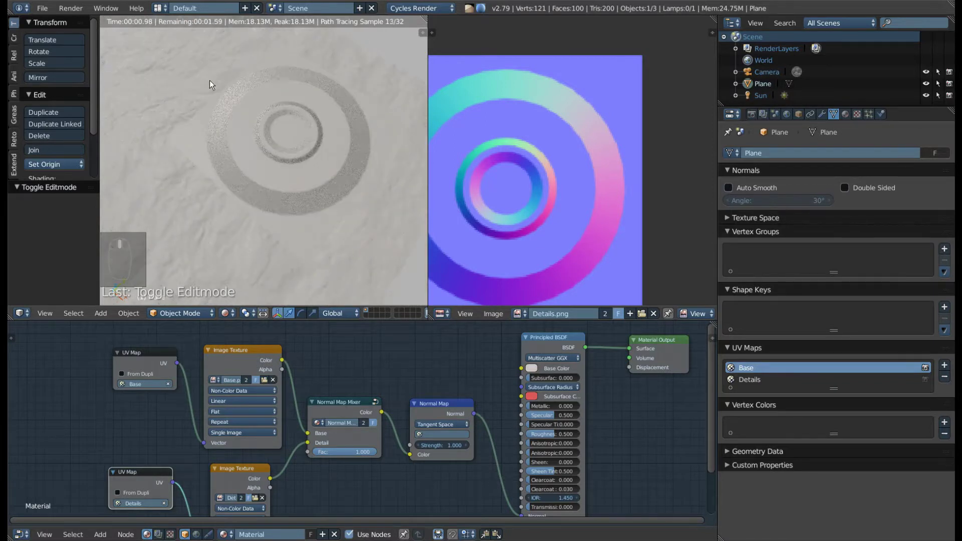
{"action": "left_click_drag", "start_coordinate": [187, 176], "coordinate": [303, 132]}
{"action": "scroll", "scroll_direction": "up", "scroll_amount": 3}
{"action": "scroll", "scroll_direction": "up", "scroll_amount": 3}
{"action": "left_click_drag", "start_coordinate": [259, 160], "coordinate": [305, 209]}
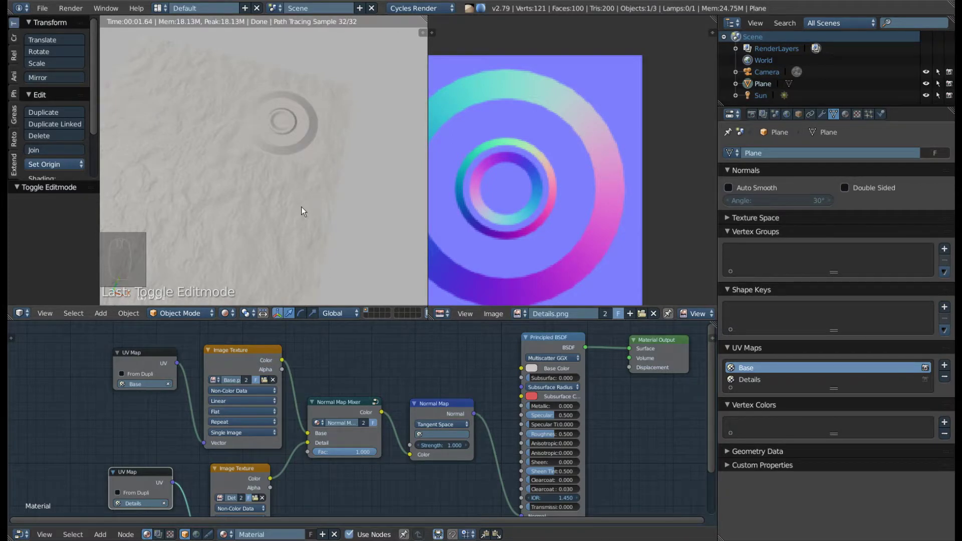
{"action": "left_click_drag", "start_coordinate": [253, 127], "coordinate": [238, 147]}
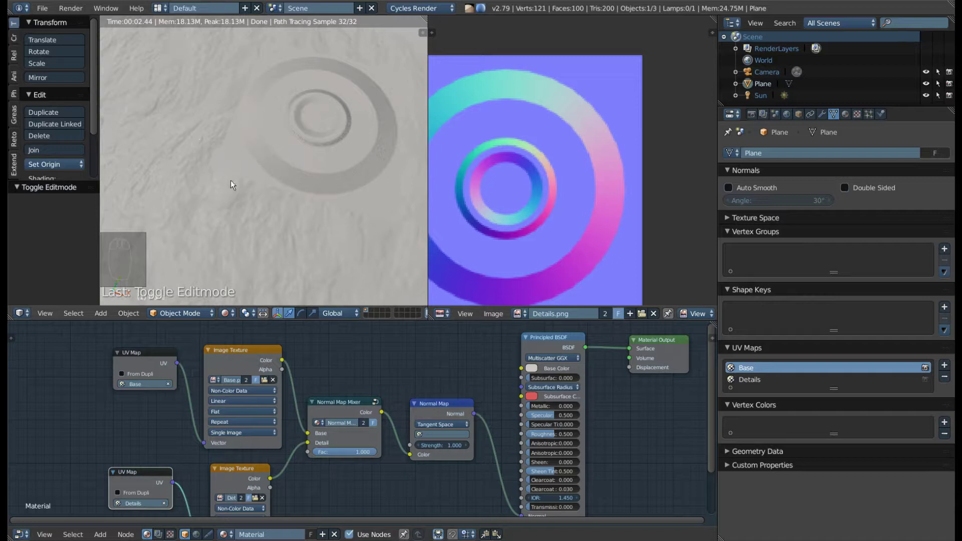
{"action": "left_click_drag", "start_coordinate": [316, 197], "coordinate": [322, 203]}
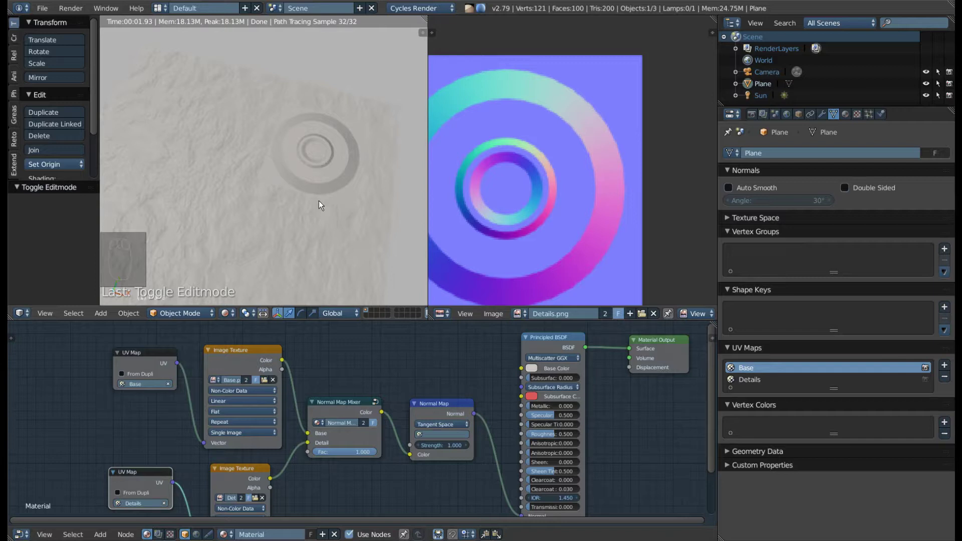
{"action": "left_click_drag", "start_coordinate": [545, 215], "coordinate": [332, 190]}
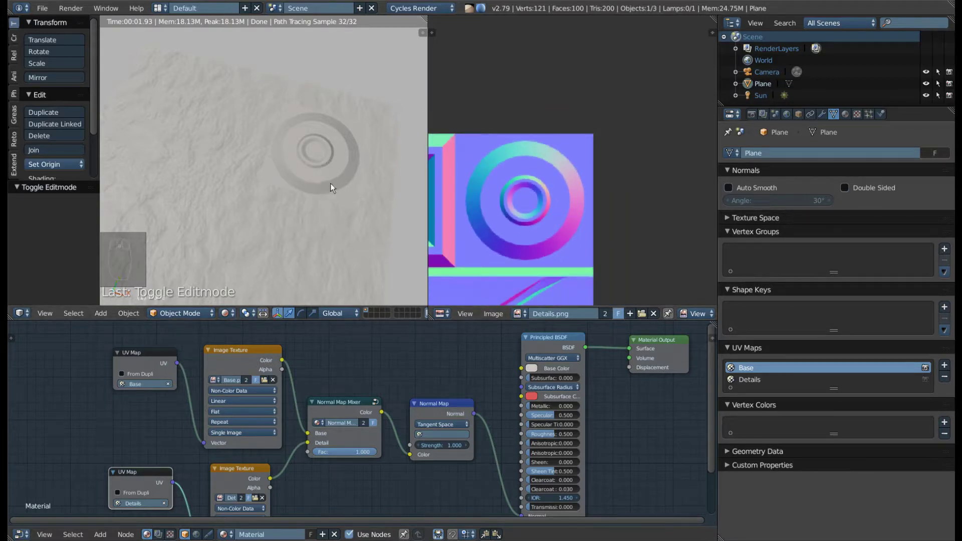
Leave the rendered preview, enter edit mode and select every face of the plane.
{"action": "key", "text": "shift+z"}
{"action": "key", "text": "Tab"}
{"action": "key", "text": "a"}
{"action": "key", "text": "a"}
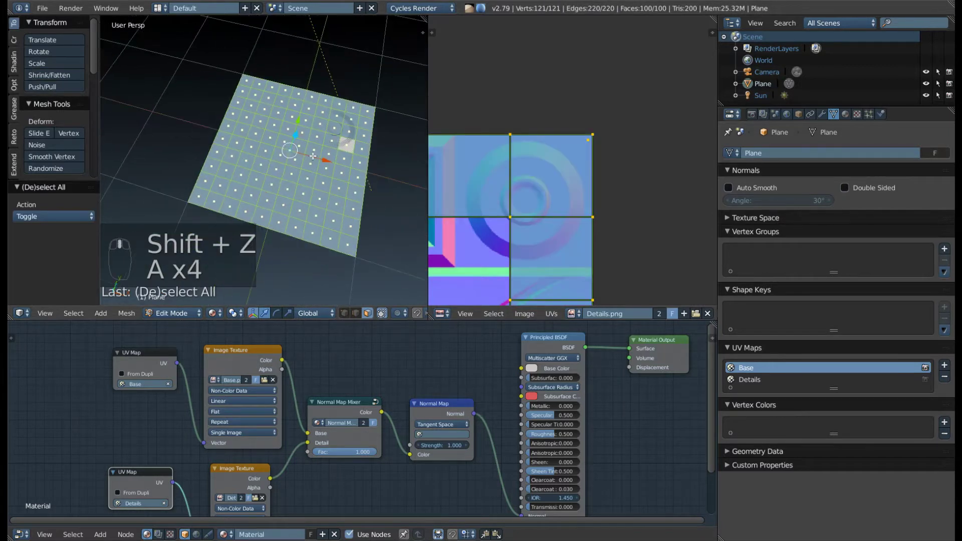
Unwrap the selected faces, leave edit mode and orbit to look at the ring on the plane.
{"action": "key", "text": "u"}
{"action": "key", "text": "Tab"}
{"action": "left_click_drag", "start_coordinate": [341, 92], "coordinate": [301, 148]}
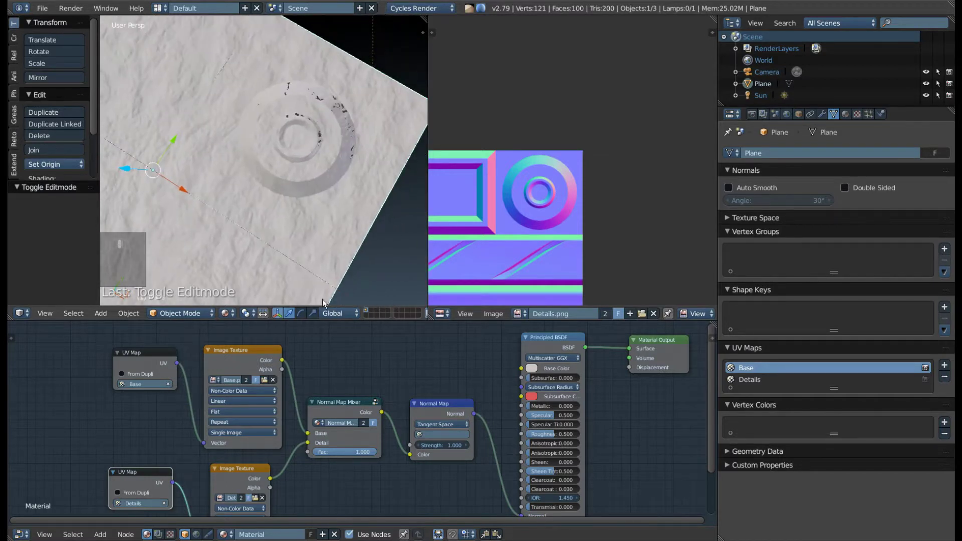
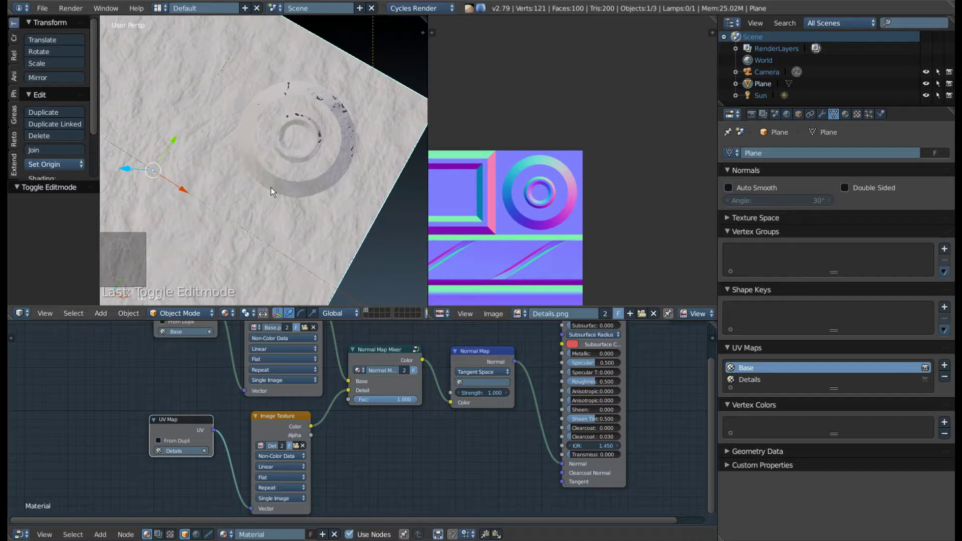
{"action": "left_click_drag", "start_coordinate": [283, 205], "coordinate": [306, 182]}
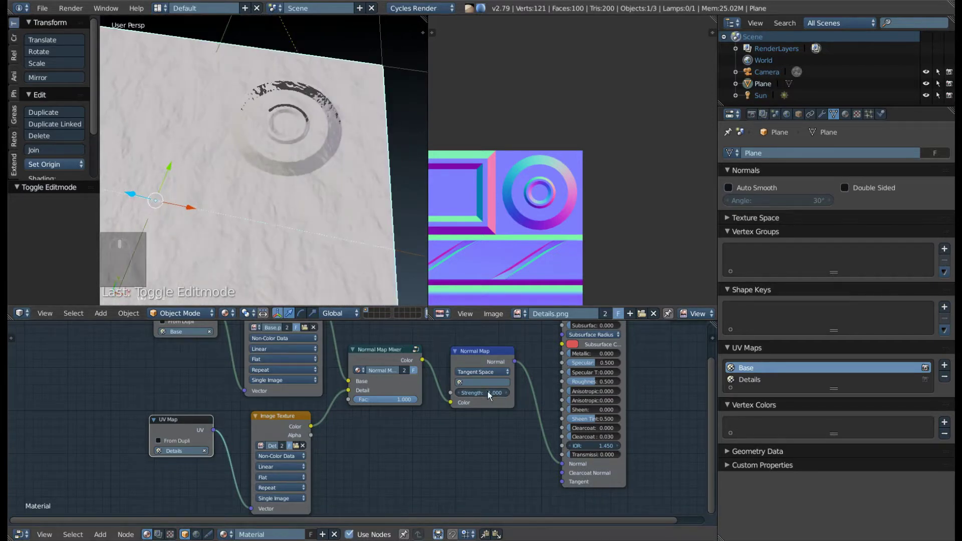
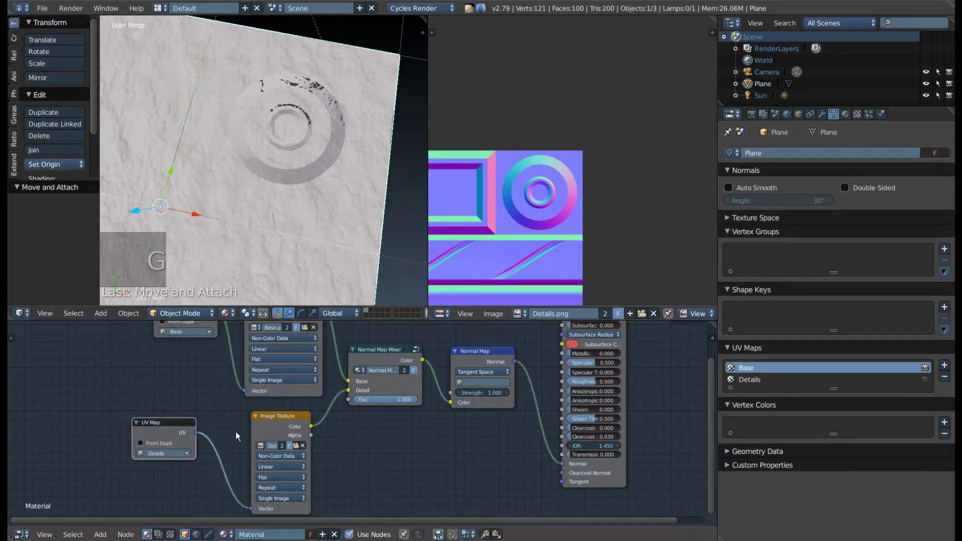
Move a node in the material graph to tidy it and pull the view back to the whole plane.
{"action": "right_click", "coordinate": [285, 428]}
{"action": "key", "text": "g"}
{"action": "left_click", "coordinate": [375, 374]}
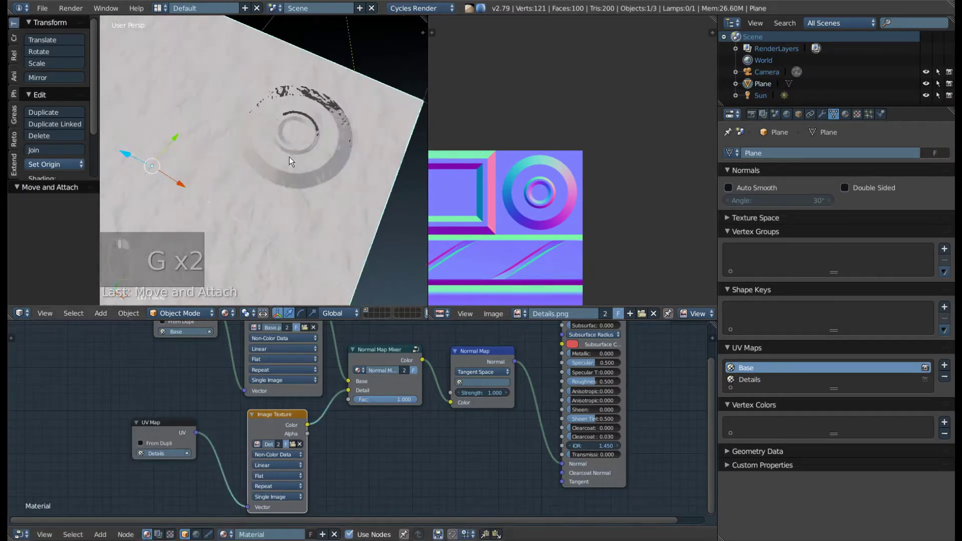
{"action": "left_click_drag", "start_coordinate": [349, 212], "coordinate": [337, 148]}
{"action": "key", "text": "F9"}
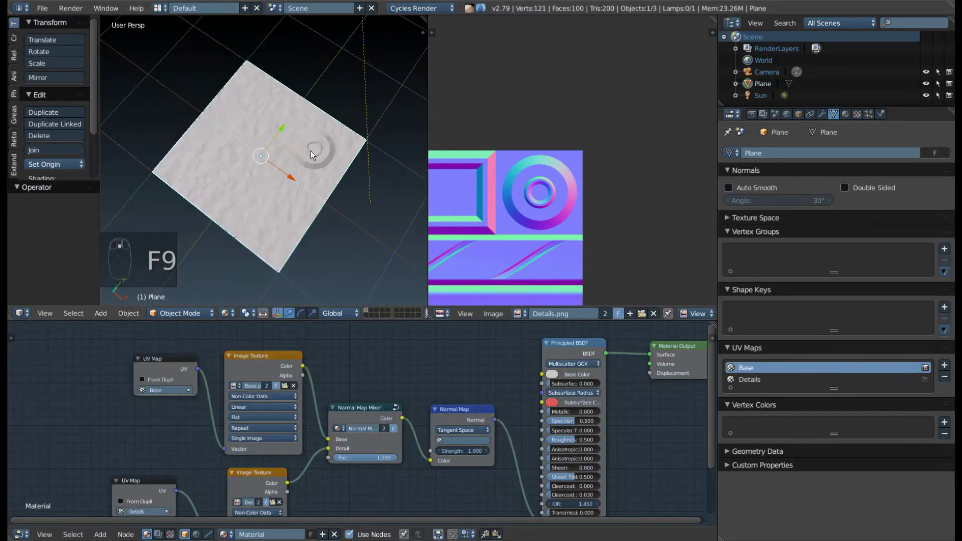
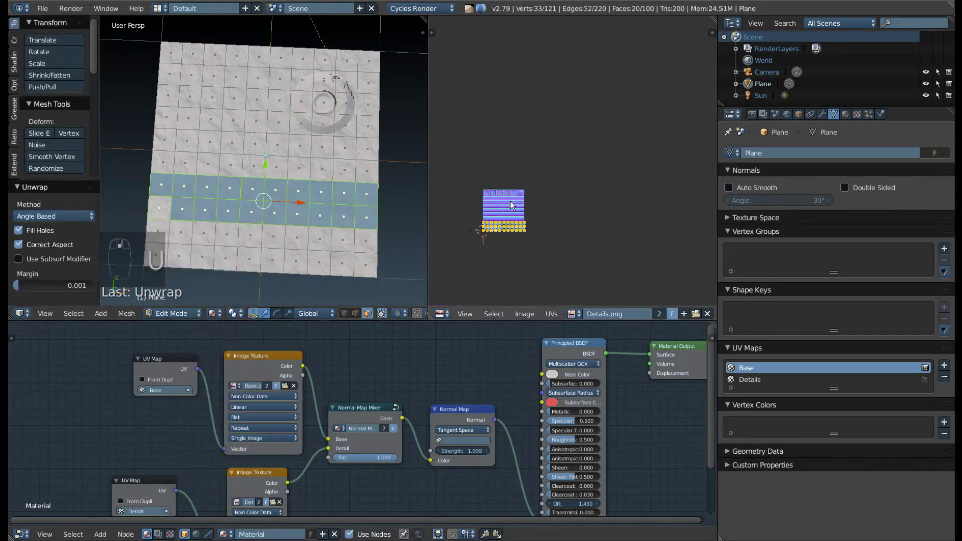
Slide the bottom strip's UVs vertically onto the diagonal-stripe band of the Details texture.
{"action": "left_click_drag", "start_coordinate": [503, 232], "coordinate": [527, 175]}
{"action": "key", "text": "g"}
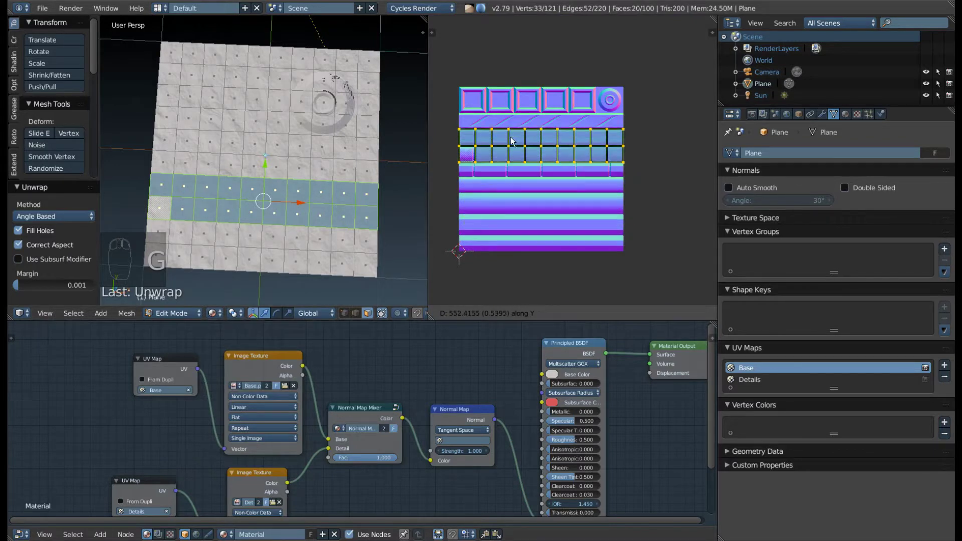
{"action": "left_click_drag", "start_coordinate": [498, 168], "coordinate": [529, 152]}
{"action": "key", "text": "g"}
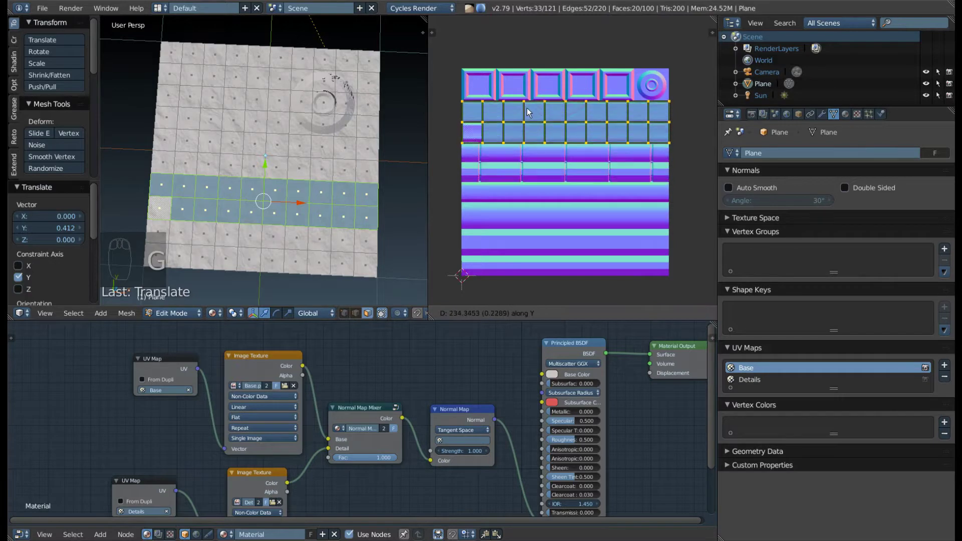
{"action": "left_click_drag", "start_coordinate": [466, 108], "coordinate": [584, 114]}
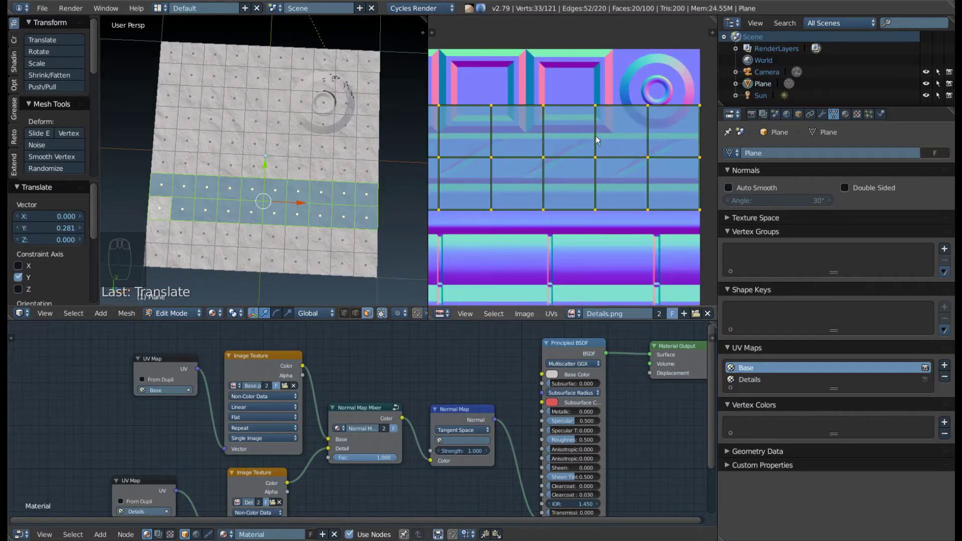
Squash the UV strip vertically to the band's height and leave edit mode.
{"action": "key", "text": "s"}
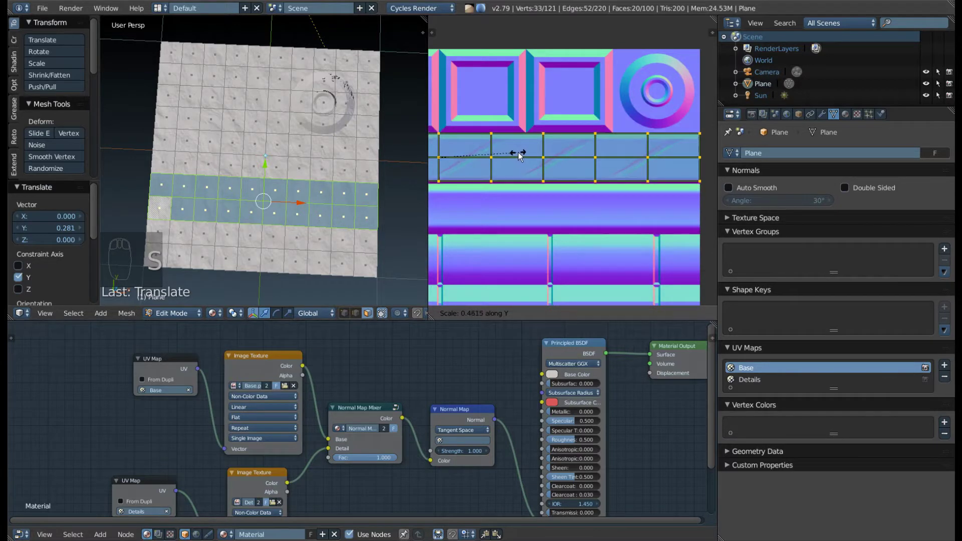
{"action": "left_click_drag", "start_coordinate": [594, 156], "coordinate": [574, 157]}
{"action": "key", "text": "g"}
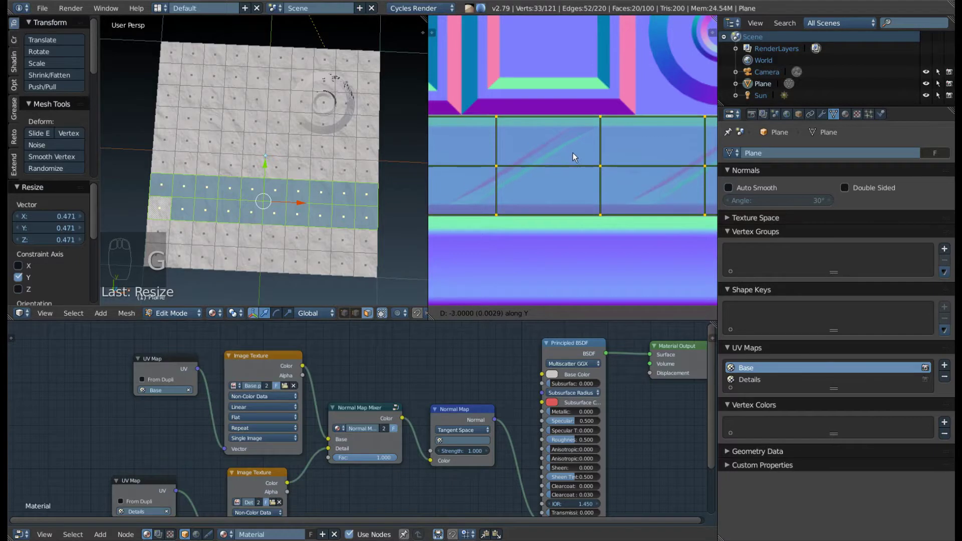
{"action": "key", "text": "s"}
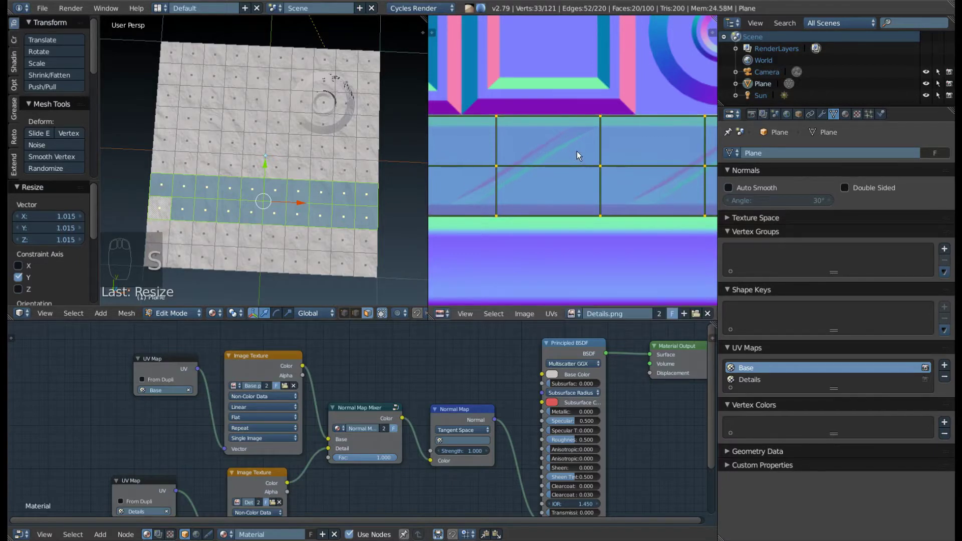
{"action": "key", "text": "Tab"}
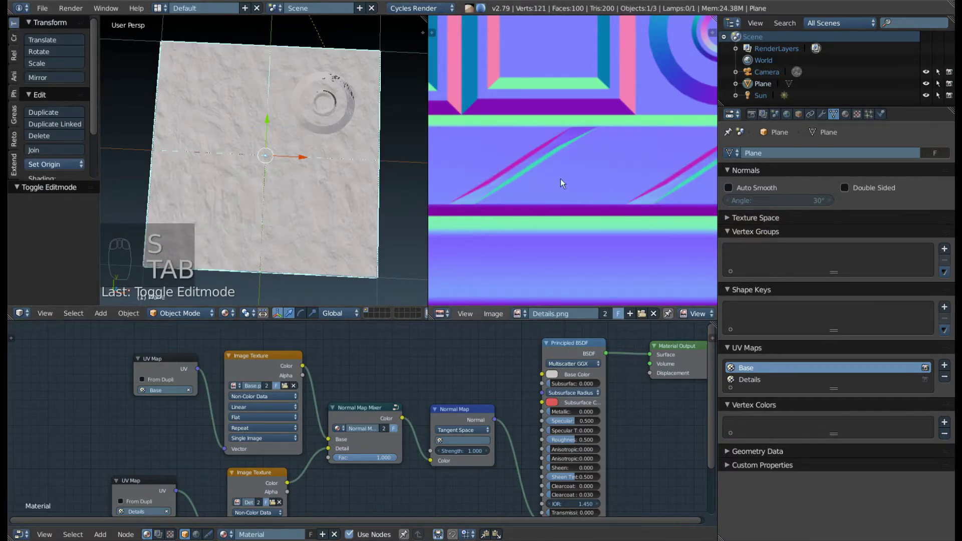
{"action": "left_click_drag", "start_coordinate": [523, 189], "coordinate": [288, 179]}
Re-enter edit mode, select all faces, unwrap them and return to object mode.
{"action": "key", "text": "Tab"}
{"action": "key", "text": "a"}
{"action": "key", "text": "a"}
{"action": "key", "text": "u"}
{"action": "key", "text": "Tab"}
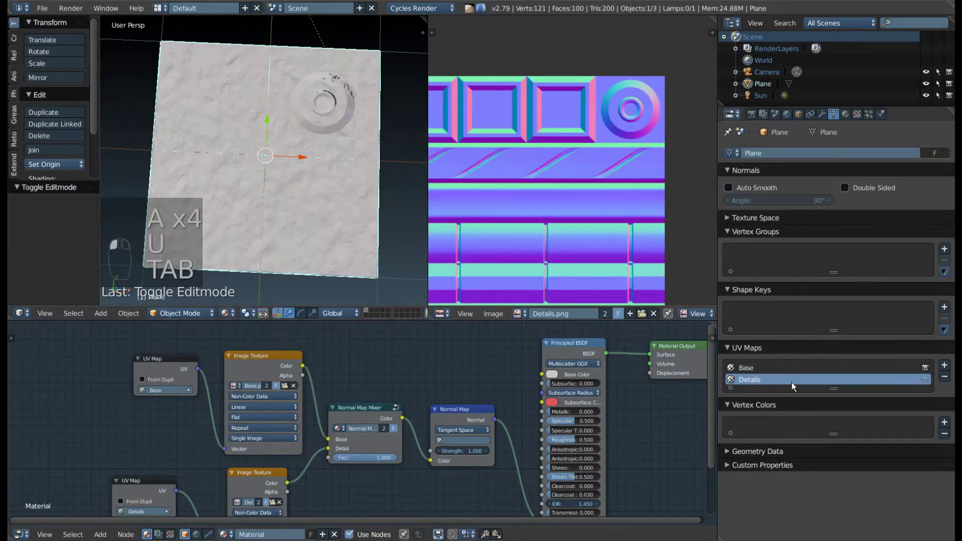
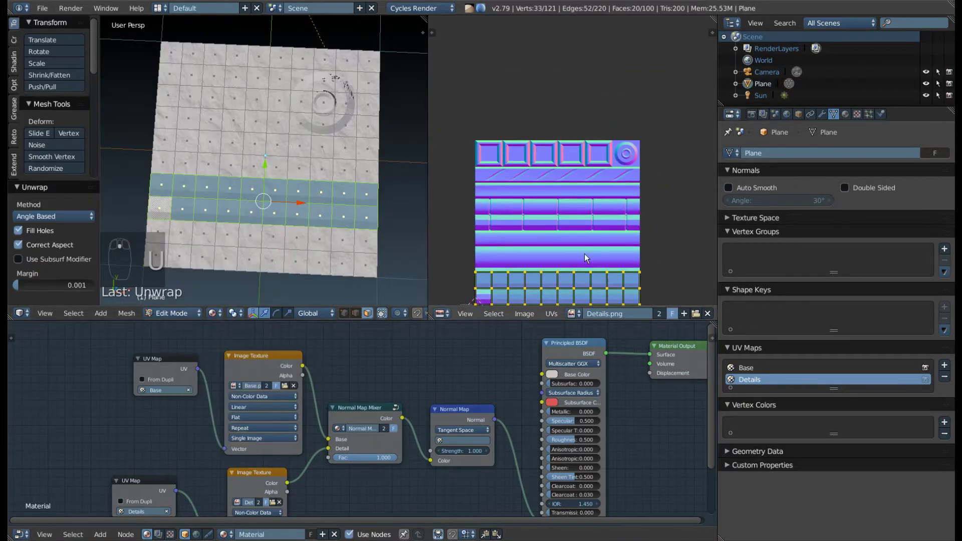
Move and squash the face strip's UVs onto the diagonal stripe row, then preview the grooves rendered.
{"action": "key", "text": "g"}
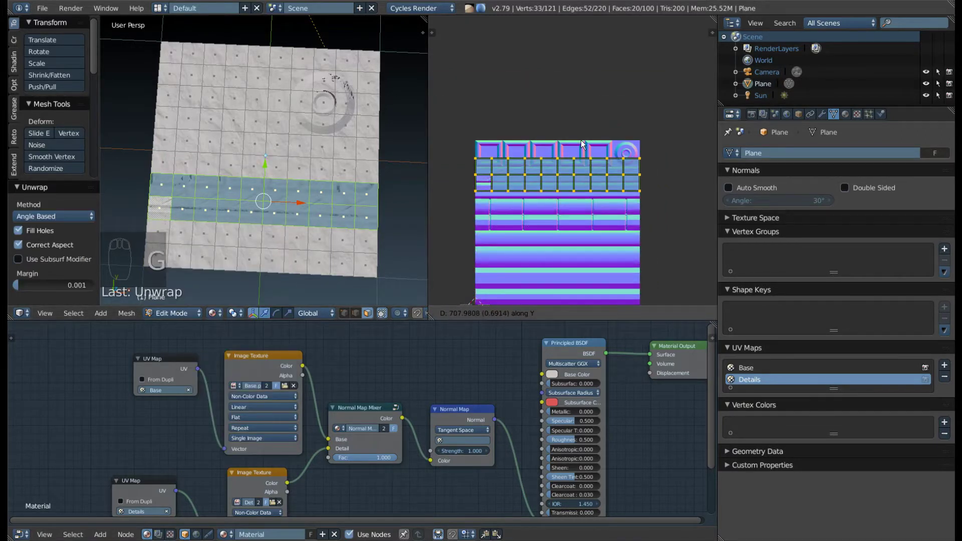
{"action": "left_click_drag", "start_coordinate": [542, 176], "coordinate": [596, 182]}
{"action": "key", "text": "s"}
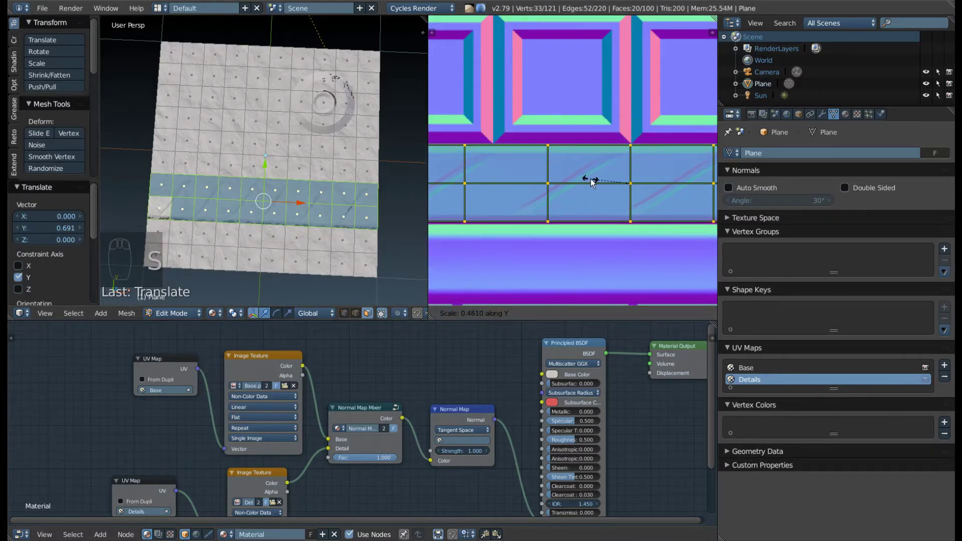
{"action": "key", "text": "Tab"}
{"action": "left_click_drag", "start_coordinate": [233, 209], "coordinate": [271, 223]}
{"action": "key", "text": "shift+z"}
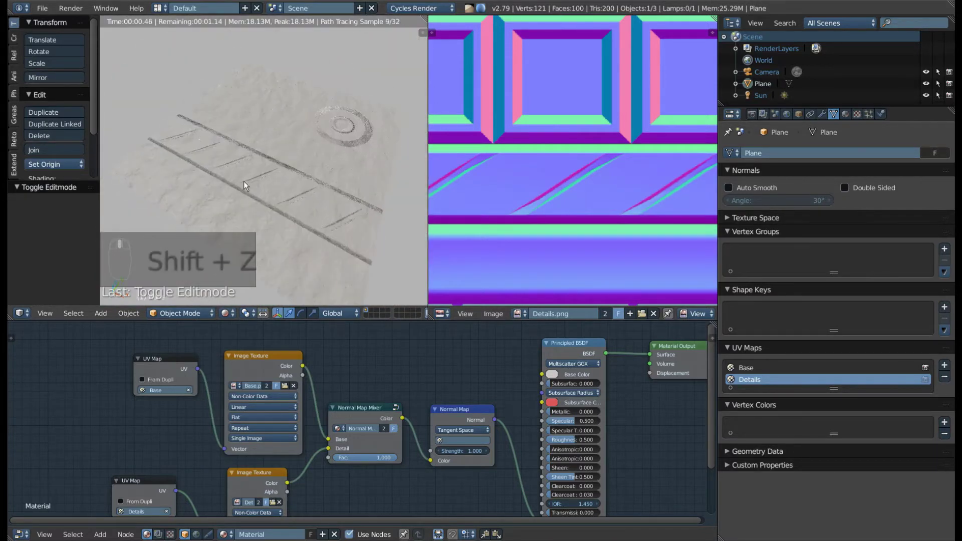
Orbit around the rendered plane to inspect the striped grooves and the circle detail.
{"action": "left_click_drag", "start_coordinate": [260, 203], "coordinate": [576, 178]}
{"action": "left_click_drag", "start_coordinate": [216, 181], "coordinate": [301, 233]}
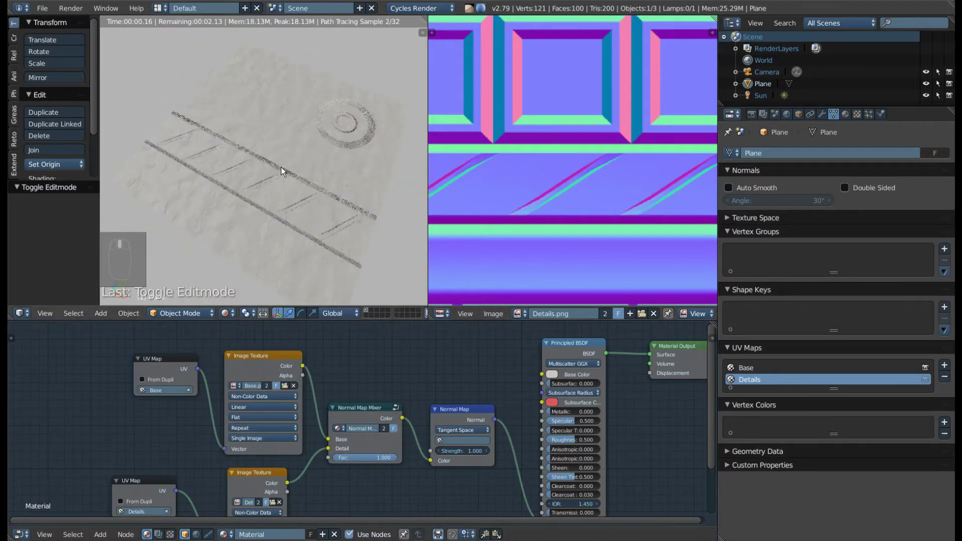
{"action": "left_click_drag", "start_coordinate": [293, 192], "coordinate": [317, 386]}
{"action": "middle_click", "coordinate": [515, 444]}
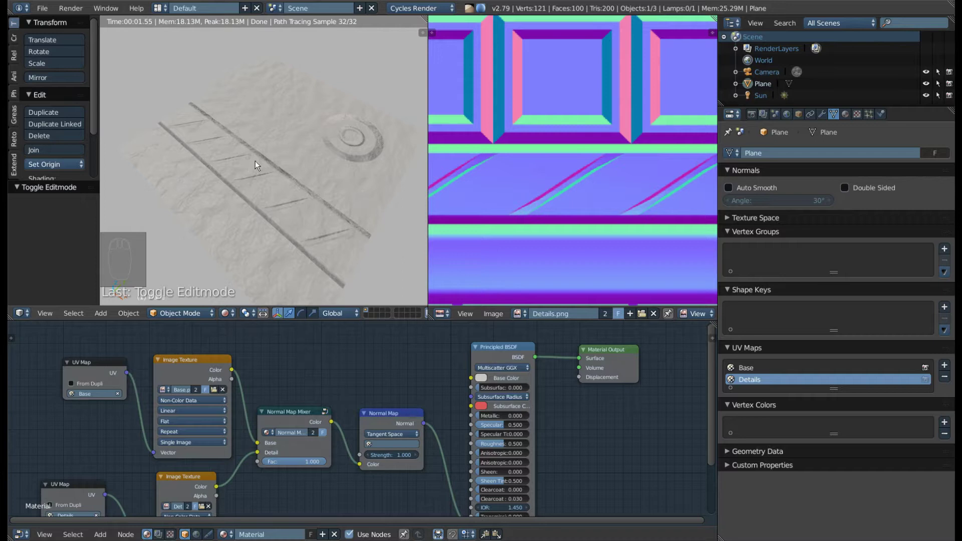
Return the viewport to solid shading and zoom out to see the whole plane.
{"action": "key", "text": "shift+z"}
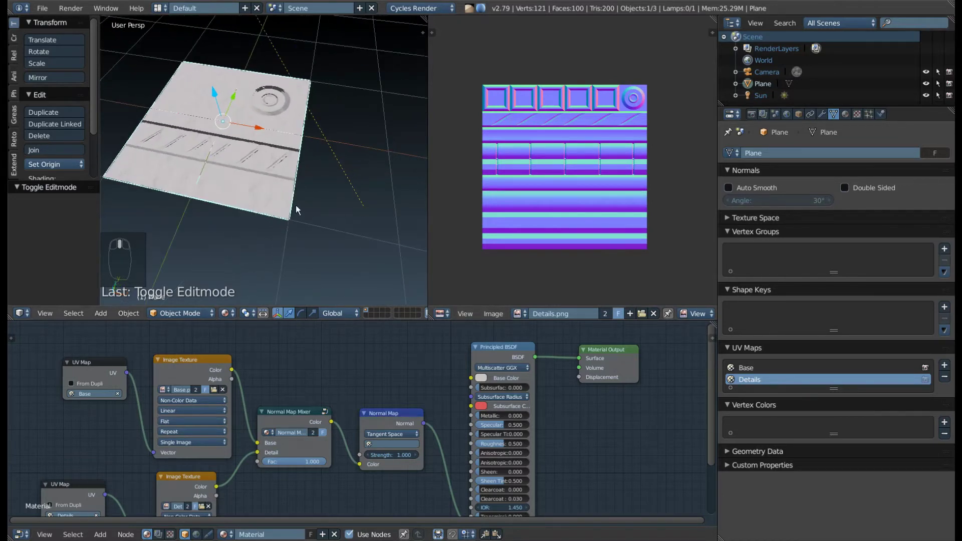
{"action": "left_click_drag", "start_coordinate": [307, 218], "coordinate": [250, 201]}
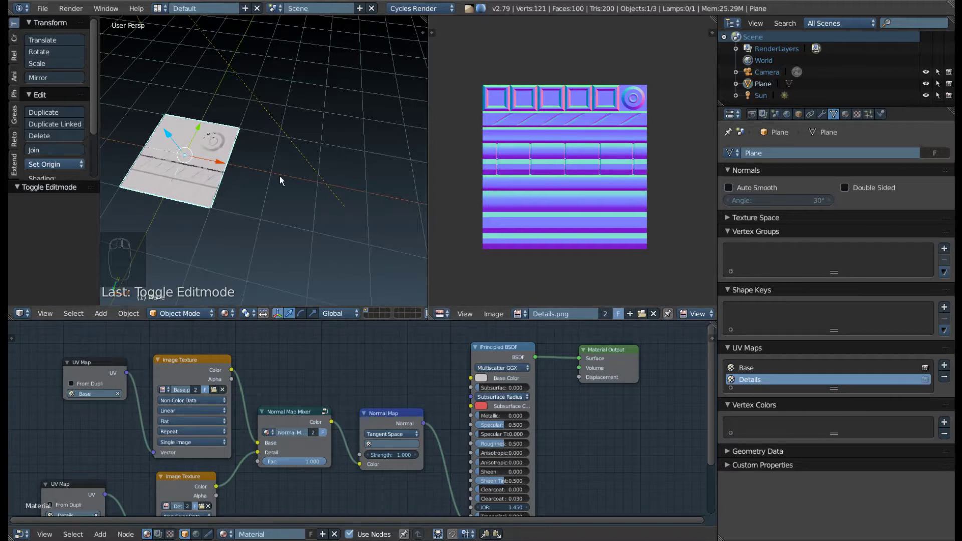
Duplicate the plane beside the original, orbit to it and enter edit mode on the copy.
{"action": "key", "text": "shift+d"}
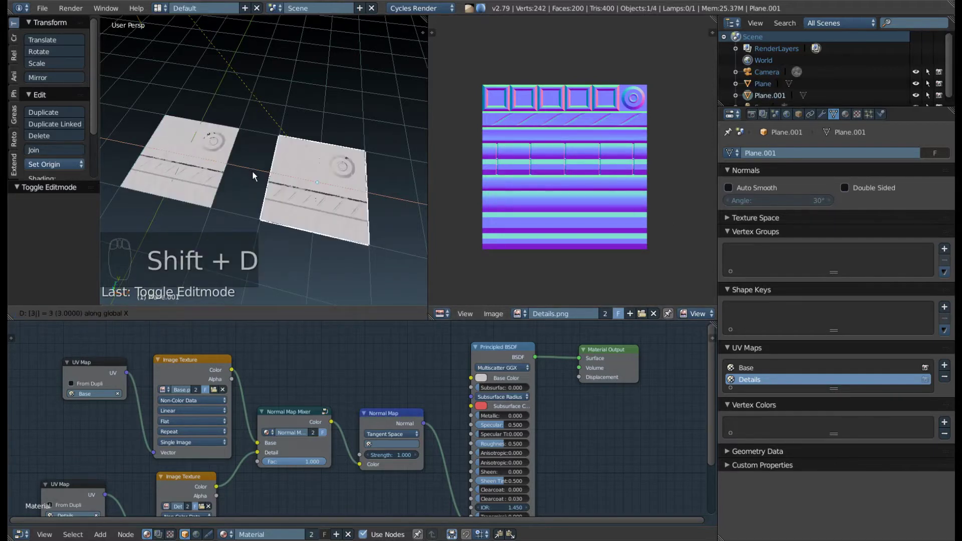
{"action": "left_click_drag", "start_coordinate": [337, 211], "coordinate": [357, 236]}
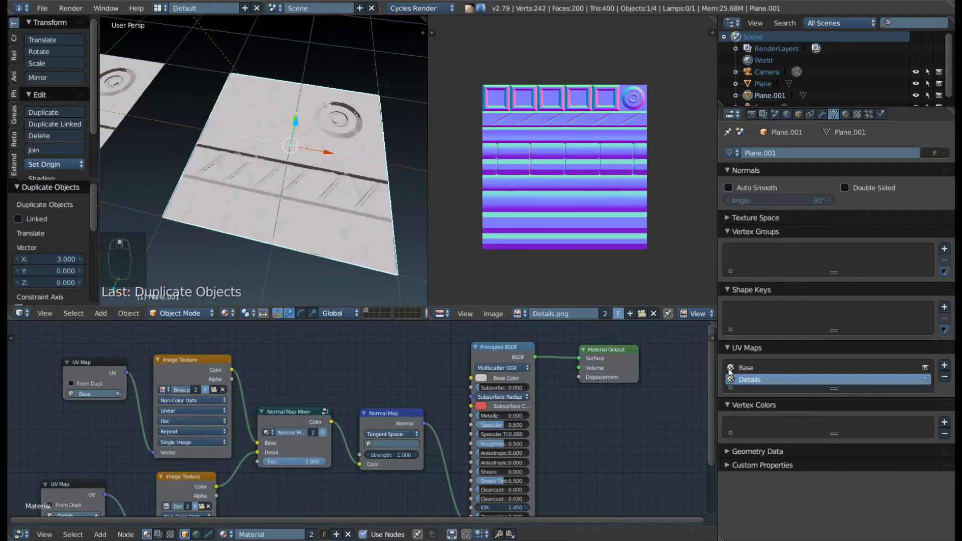
{"action": "left_click_drag", "start_coordinate": [137, 372], "coordinate": [145, 442]}
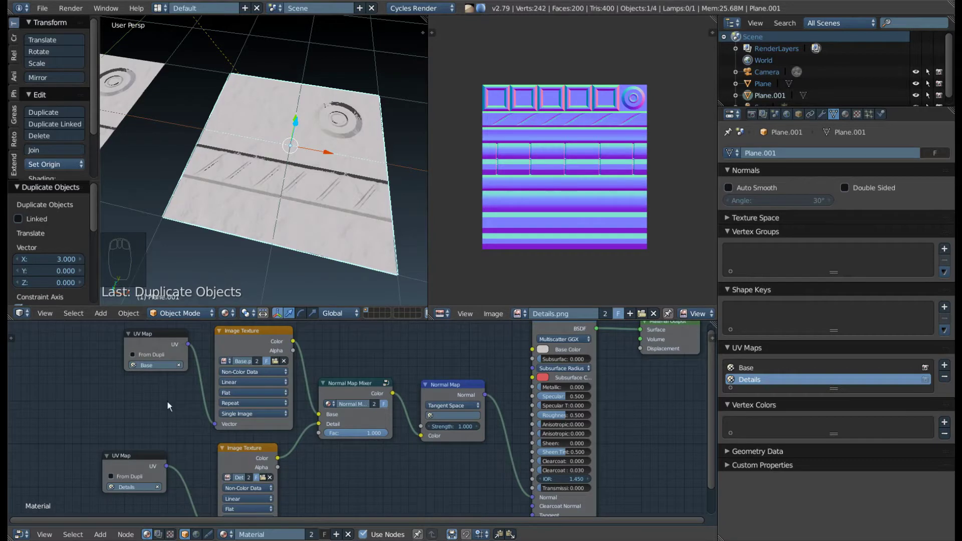
{"action": "left_click_drag", "start_coordinate": [285, 214], "coordinate": [840, 134]}
{"action": "left_click_drag", "start_coordinate": [851, 121], "coordinate": [254, 192]}
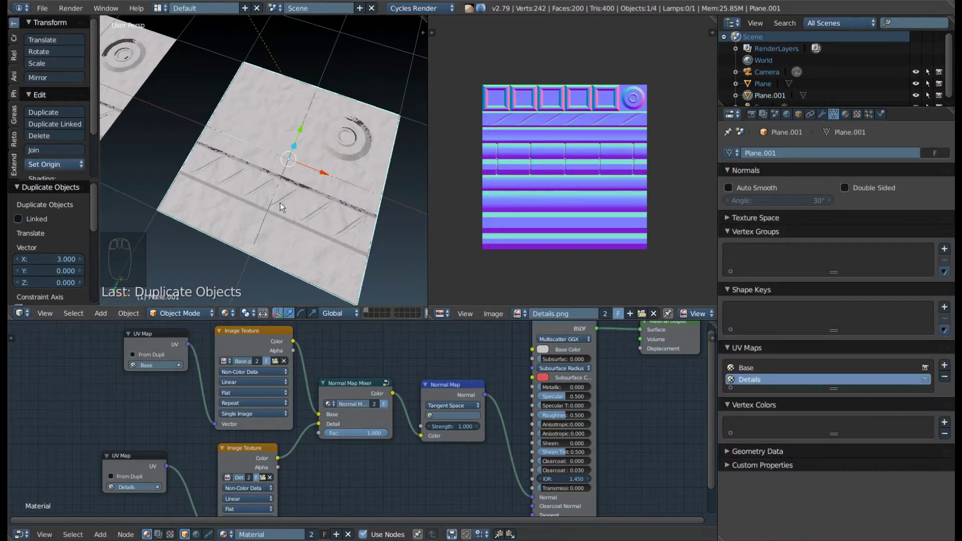
{"action": "key", "text": "Tab"}
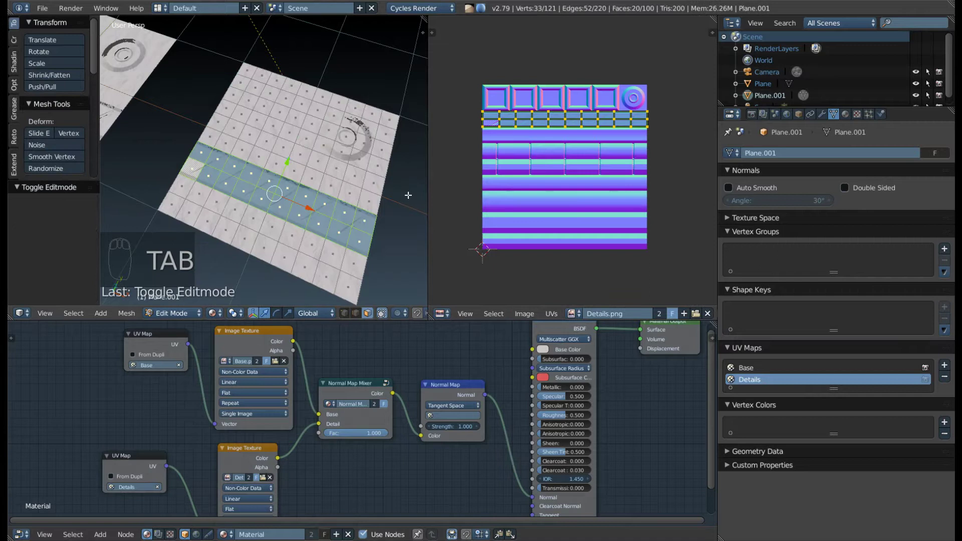
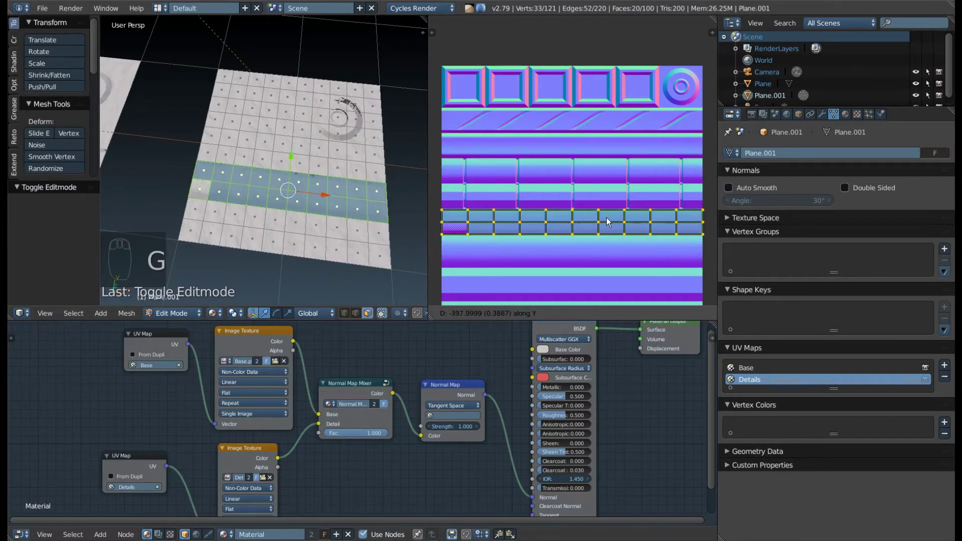
Move the copy's face strip UVs onto the rectangle detail row and stretch them vertically to cover it.
{"action": "key", "text": "g"}
{"action": "left_click_drag", "start_coordinate": [543, 261], "coordinate": [604, 252]}
{"action": "key", "text": "s"}
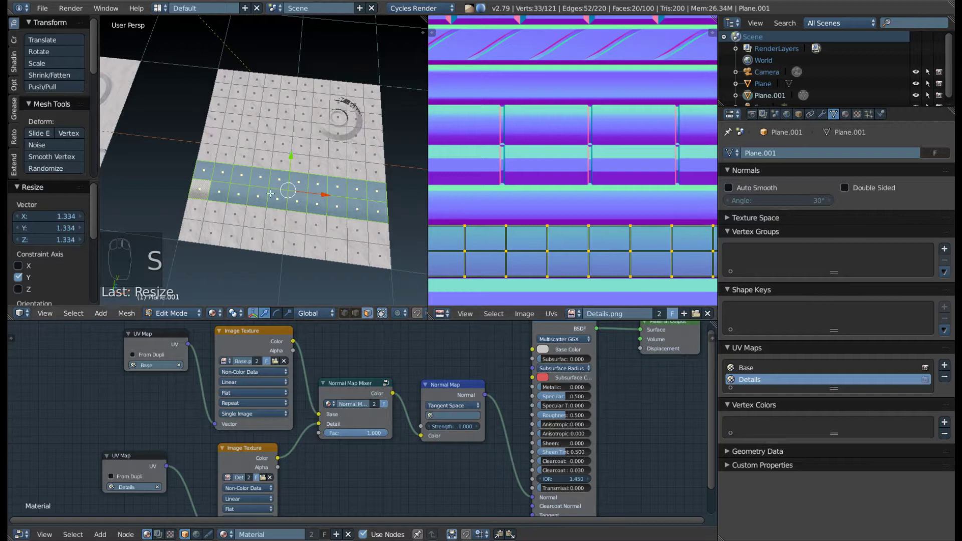
{"action": "key", "text": "Tab"}
{"action": "left_click_drag", "start_coordinate": [264, 200], "coordinate": [276, 193]}
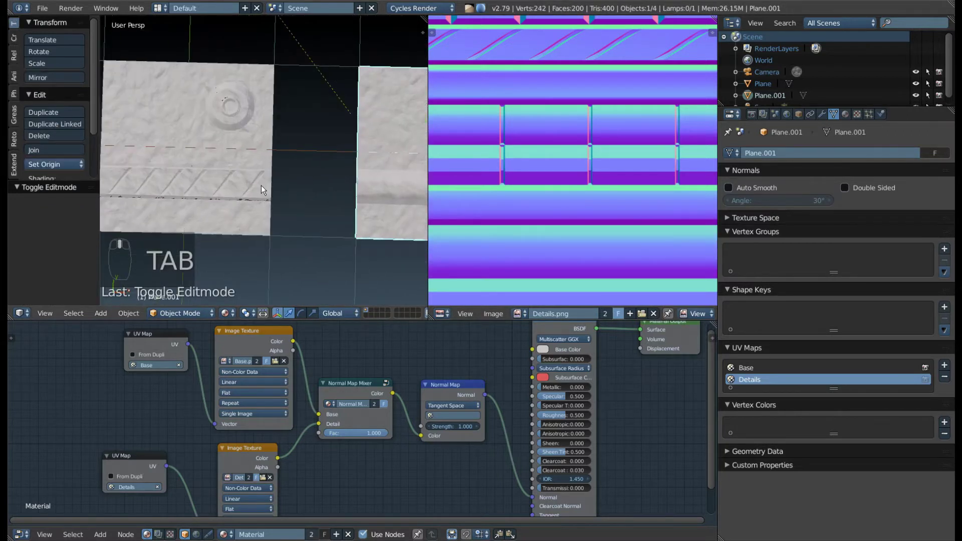
Preview both planes with their ring and groove details in the rendered viewport.
{"action": "key", "text": "shift+z"}
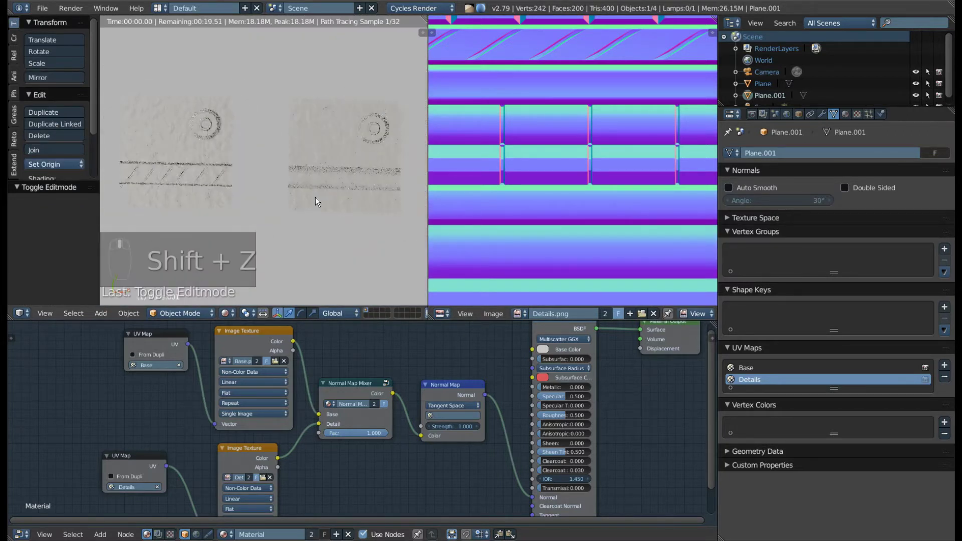
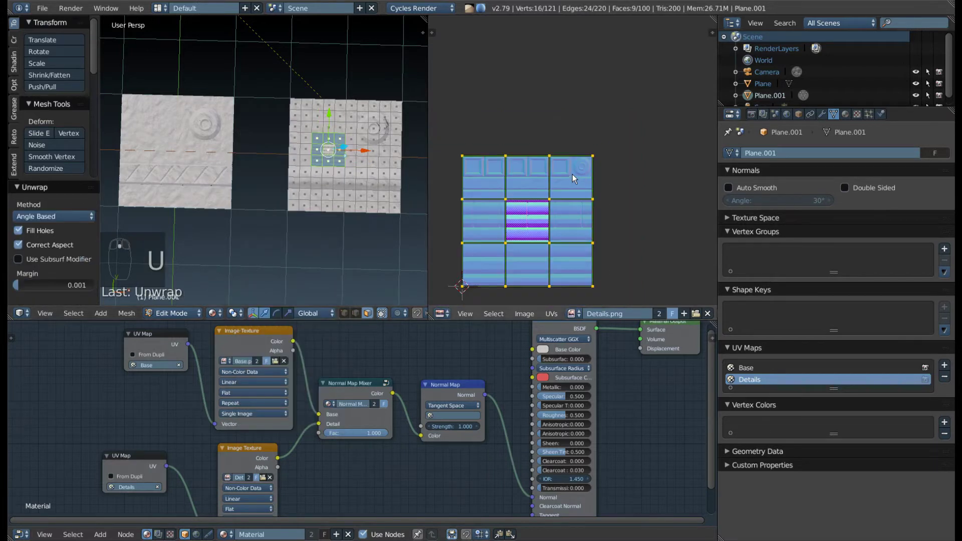
Move and shrink a block of the duplicate plane's UV faces onto the circle detail.
{"action": "key", "text": "s"}
{"action": "left_click_drag", "start_coordinate": [546, 220], "coordinate": [614, 133]}
{"action": "key", "text": "g"}
{"action": "key", "text": "g"}
{"action": "key", "text": "s"}
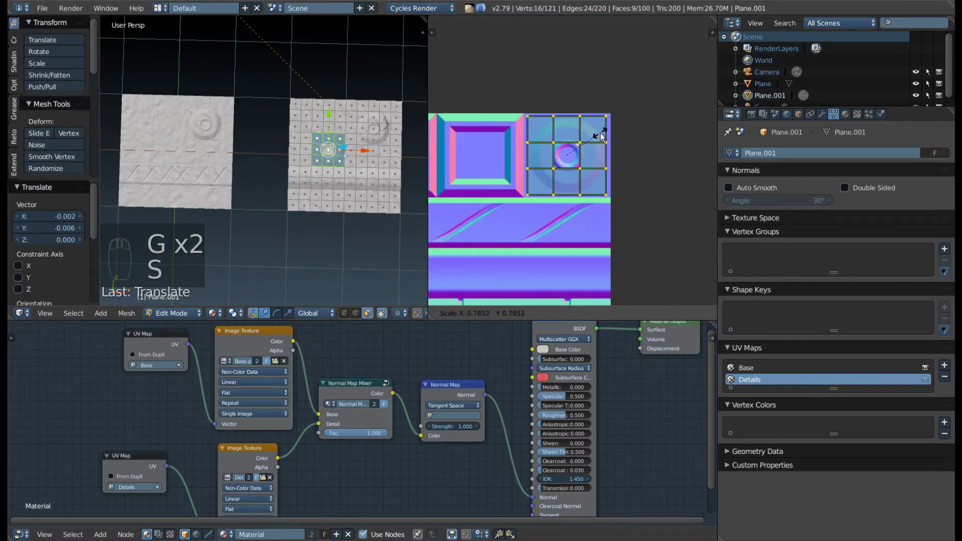
{"action": "key", "text": "g"}
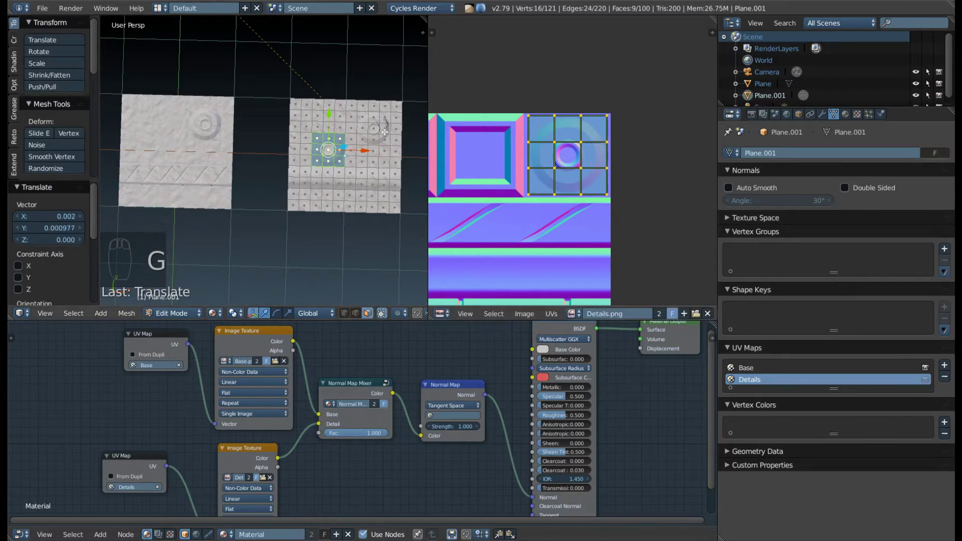
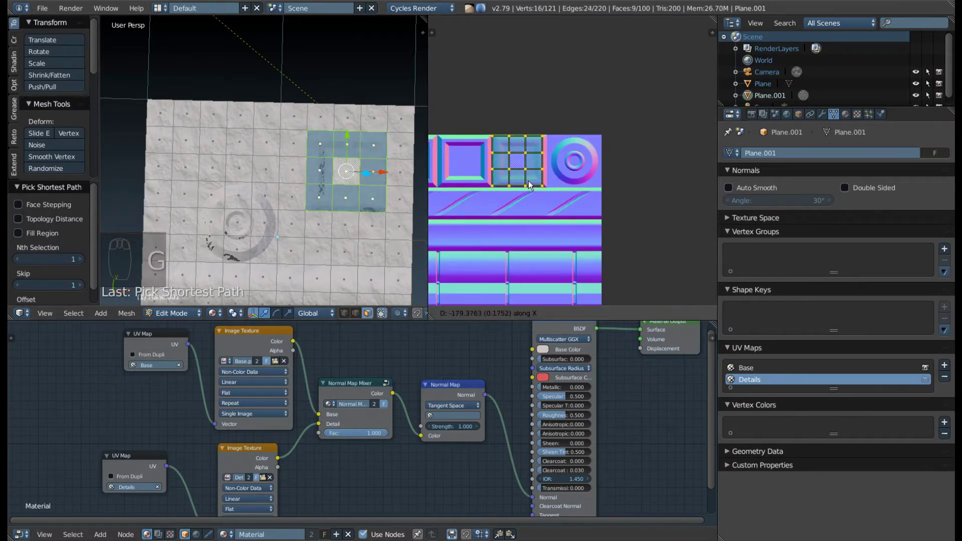
Place a second face block on the square detail, leave Edit Mode and preview rendered.
{"action": "key", "text": "Tab"}
{"action": "left_click", "coordinate": [267, 219]}
{"action": "middle_click", "coordinate": [323, 200]}
Orbit and zoom around both rendered planes with ring and square details, then back to solid shading.
{"action": "key", "text": "shift+z"}
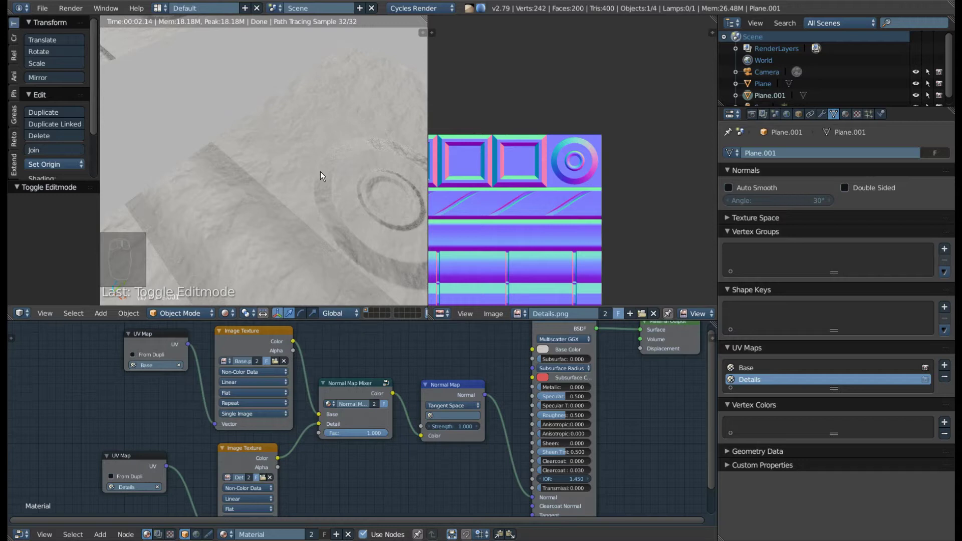
{"action": "left_click_drag", "start_coordinate": [287, 170], "coordinate": [274, 129]}
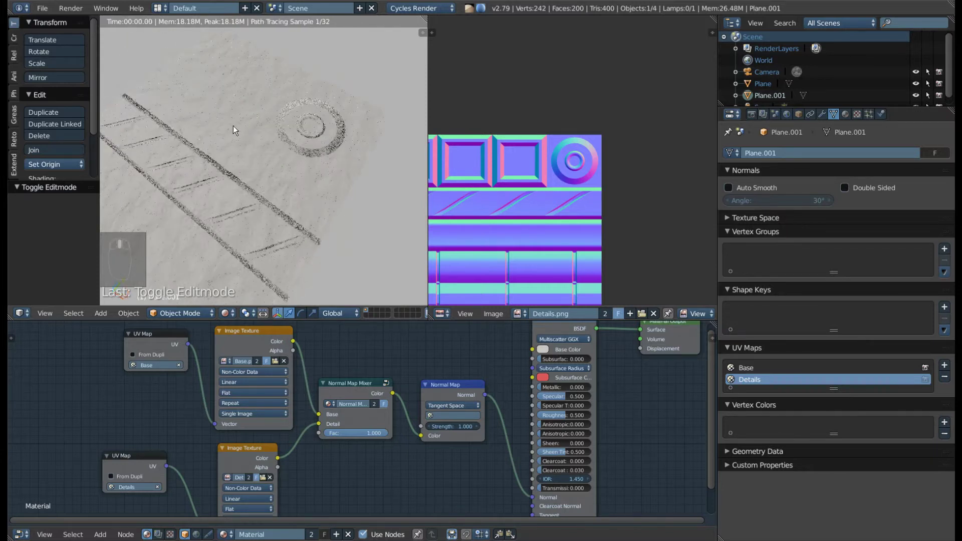
{"action": "left_click_drag", "start_coordinate": [329, 121], "coordinate": [202, 218]}
{"action": "left_click_drag", "start_coordinate": [217, 156], "coordinate": [264, 138]}
{"action": "middle_click", "coordinate": [292, 152]}
{"action": "left_click_drag", "start_coordinate": [293, 150], "coordinate": [311, 185]}
{"action": "key", "text": "shift+z"}
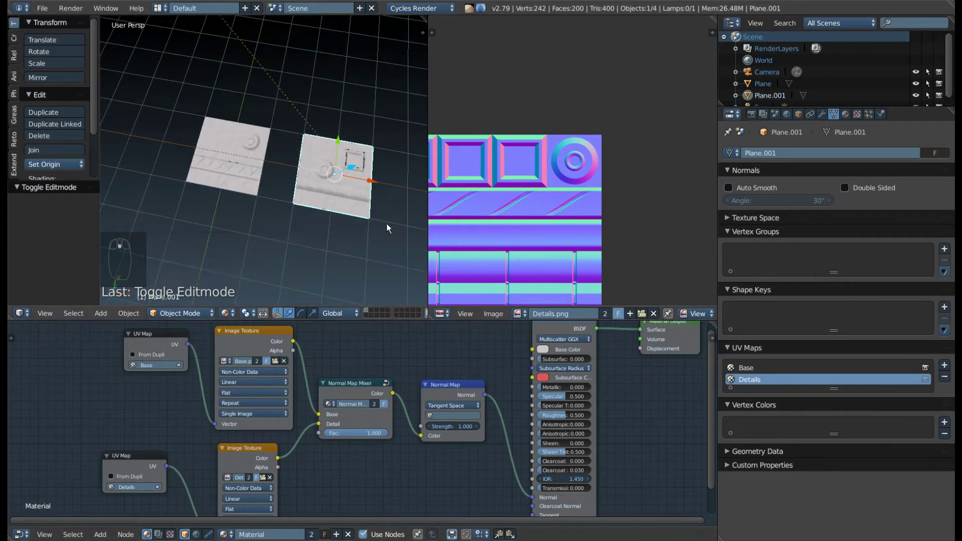
Unwrap another face block on the copied plane, shrink its UV strip and rotate it vertical.
{"action": "left_click_drag", "start_coordinate": [326, 220], "coordinate": [297, 203]}
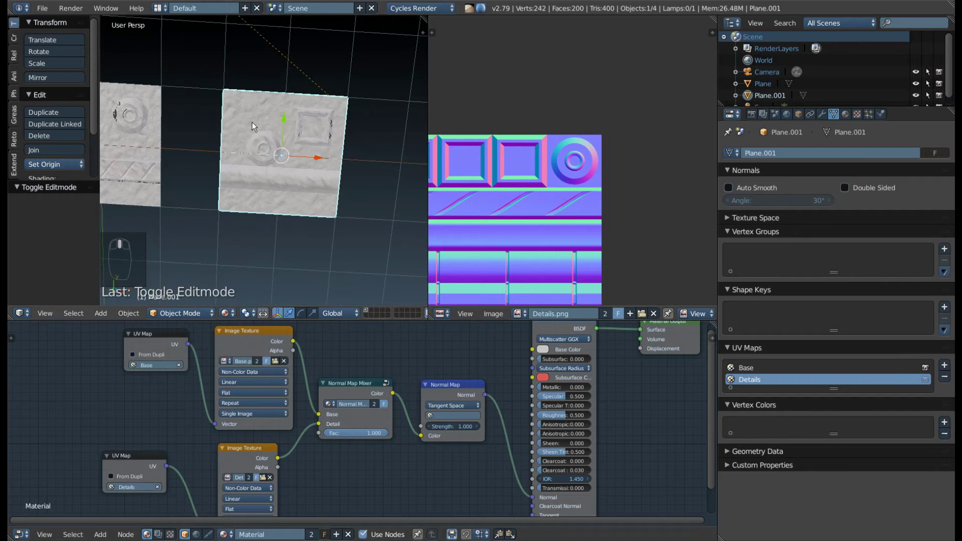
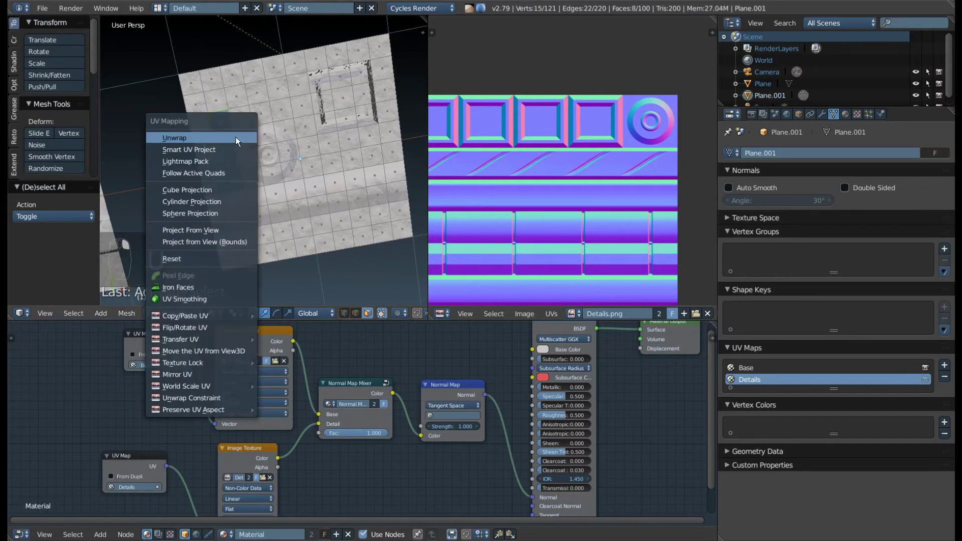
{"action": "key", "text": "u"}
{"action": "left_click_drag", "start_coordinate": [622, 219], "coordinate": [607, 251]}
{"action": "key", "text": "s"}
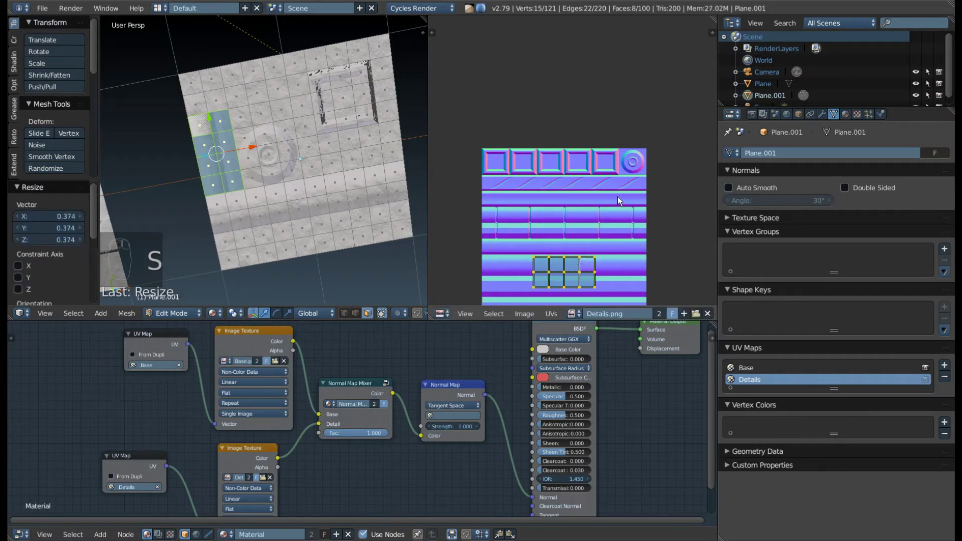
{"action": "key", "text": "r"}
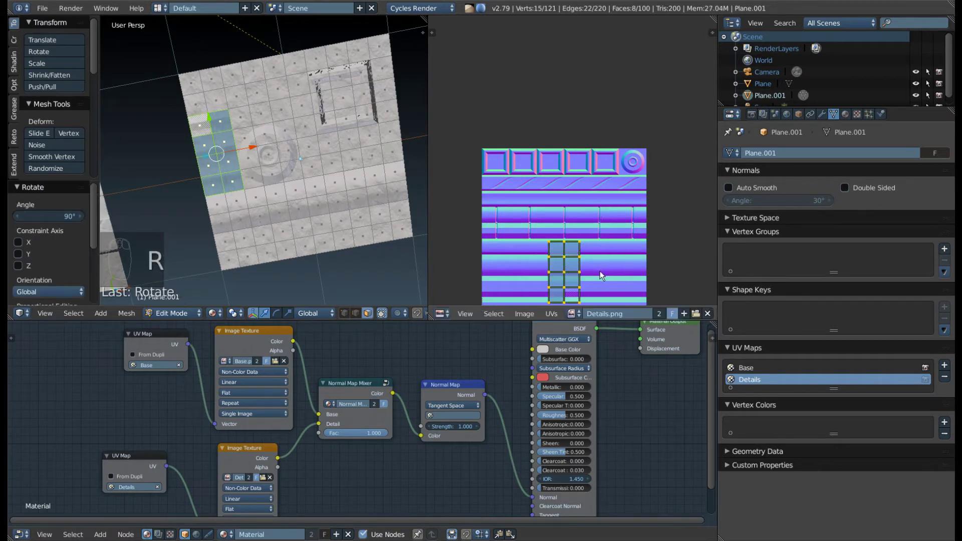
Squash the UV faces along Y and move them onto the thin stripe of the detail normal map.
{"action": "key", "text": "g"}
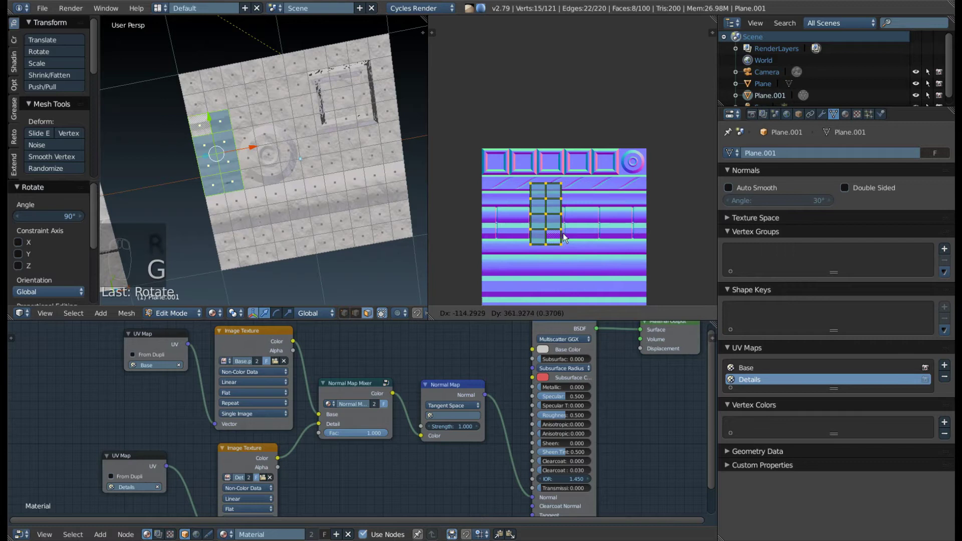
{"action": "left_click_drag", "start_coordinate": [555, 230], "coordinate": [574, 224]}
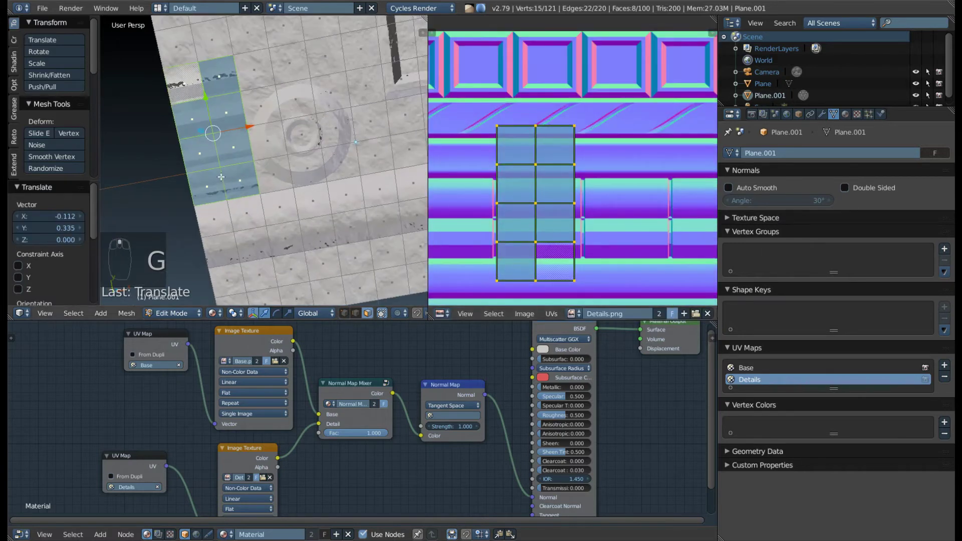
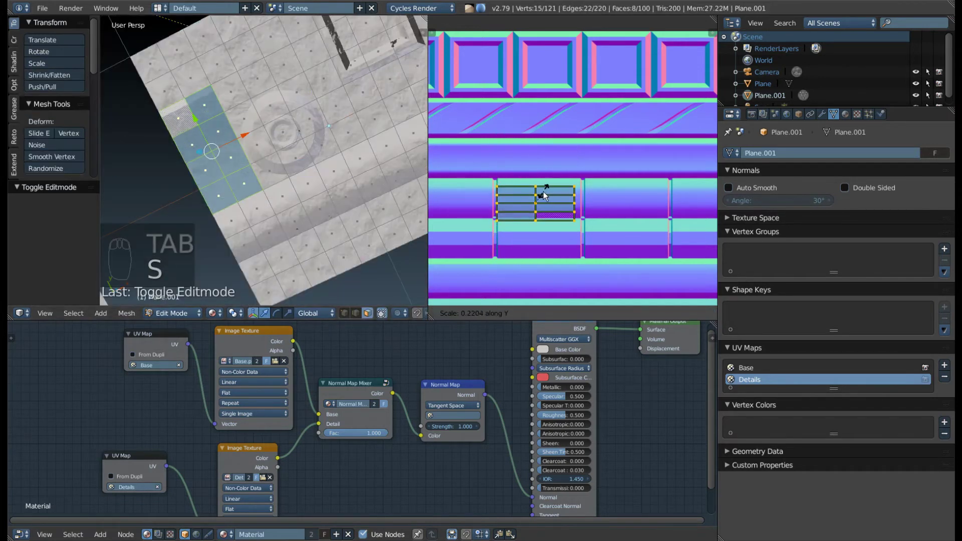
{"action": "key", "text": "g"}
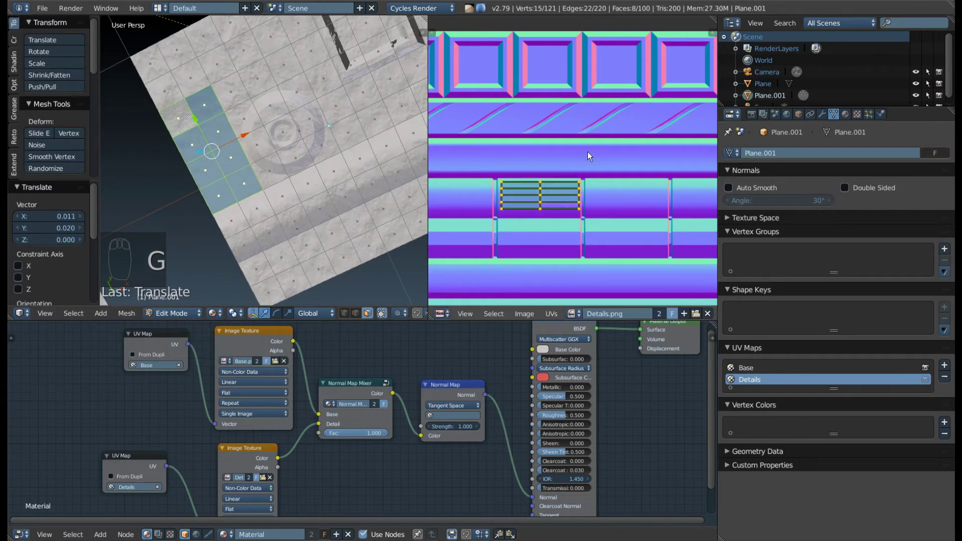
{"action": "key", "text": "r"}
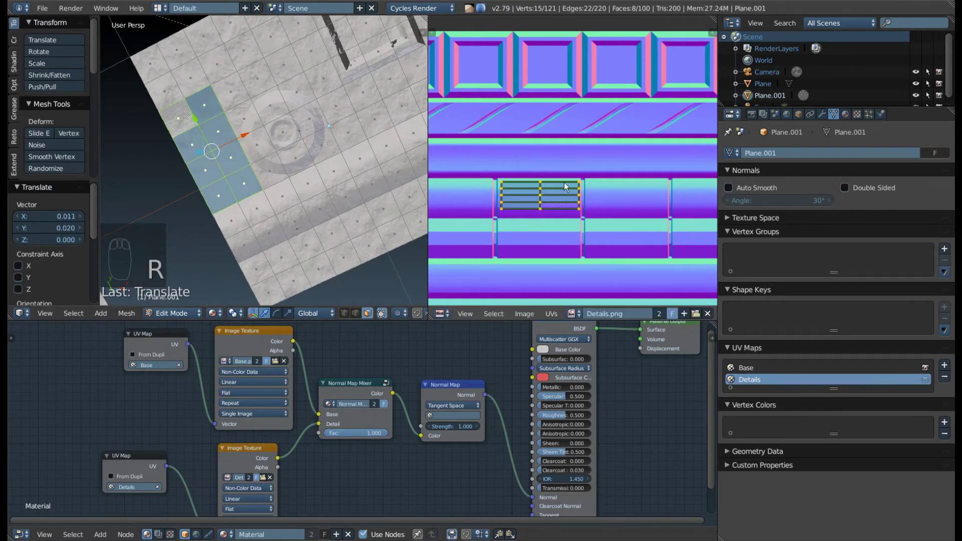
{"action": "middle_click", "coordinate": [552, 225]}
Leave mesh editing, zoom in on the plane and toggle the rendered preview of the stripe detail.
{"action": "key", "text": "g"}
{"action": "left_click_drag", "start_coordinate": [545, 241], "coordinate": [254, 198]}
{"action": "key", "text": "Tab"}
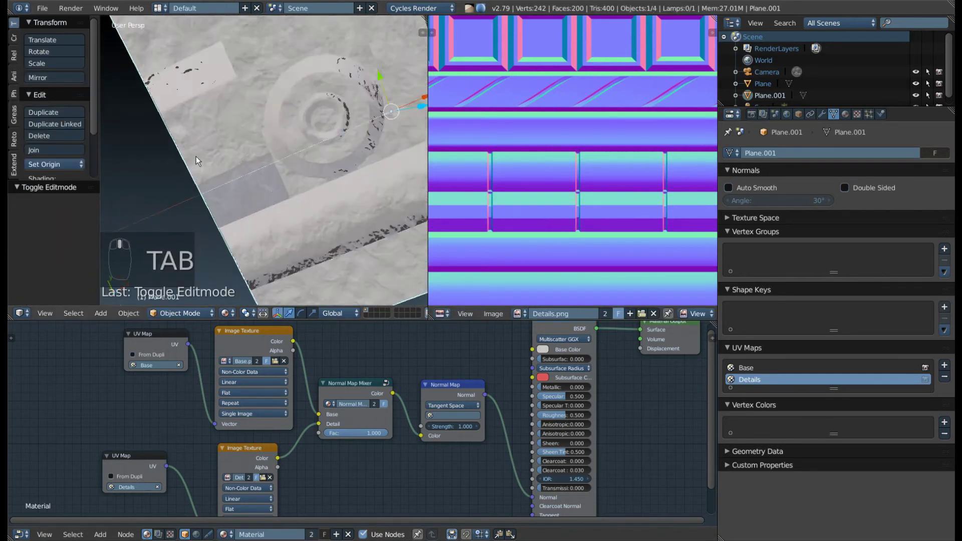
{"action": "key", "text": "shift+z"}
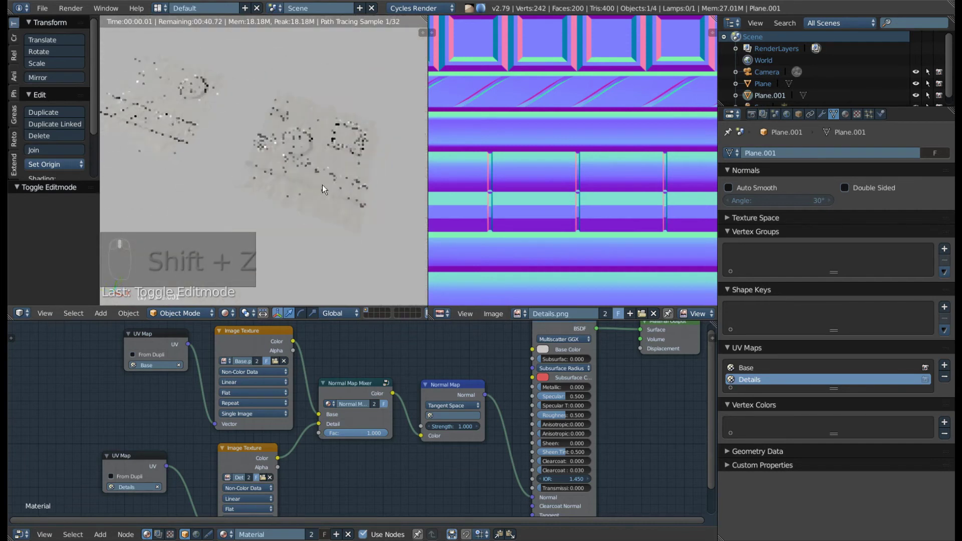
{"action": "key", "text": "shift+z"}
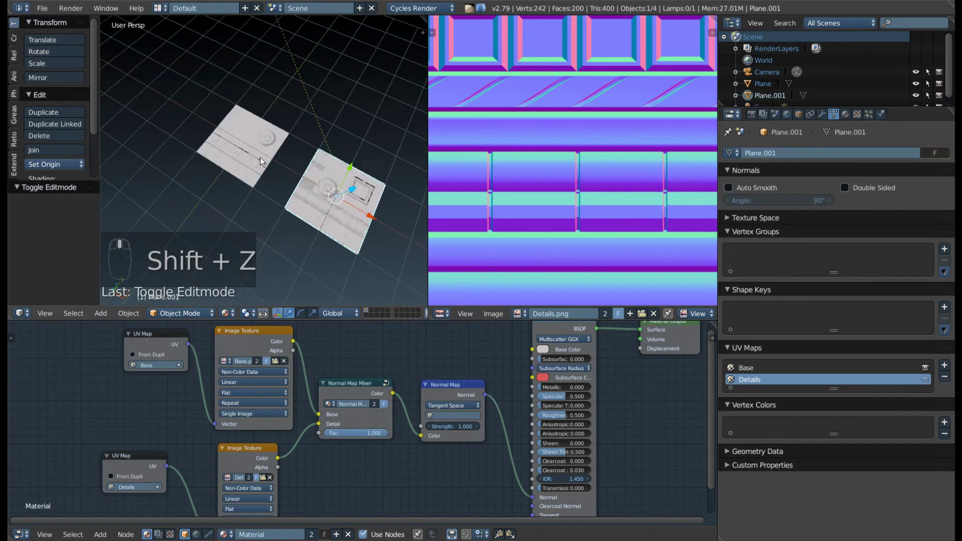
Add a cube, Smart UV Project it and assign the existing shared normal-map Material.
{"action": "key", "text": "shift+a"}
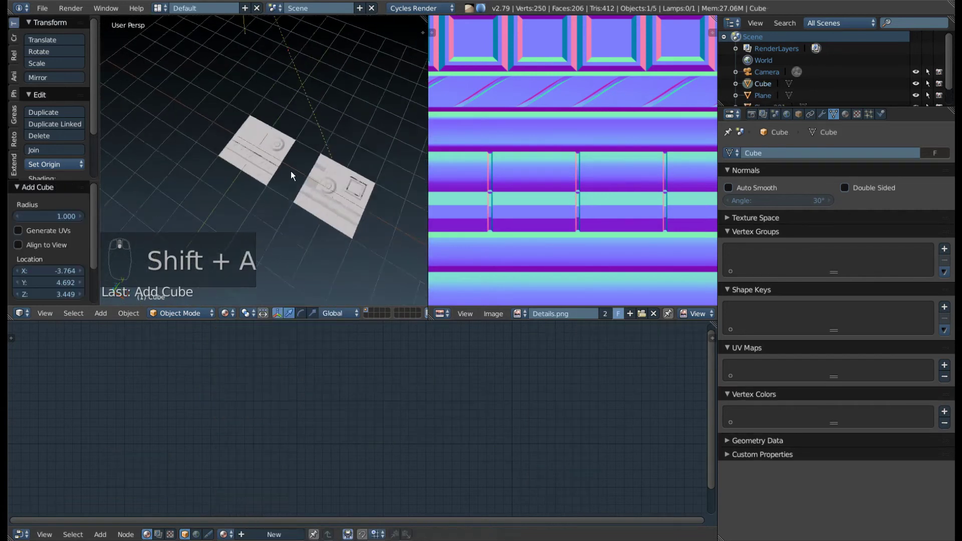
{"action": "key", "text": "Tab"}
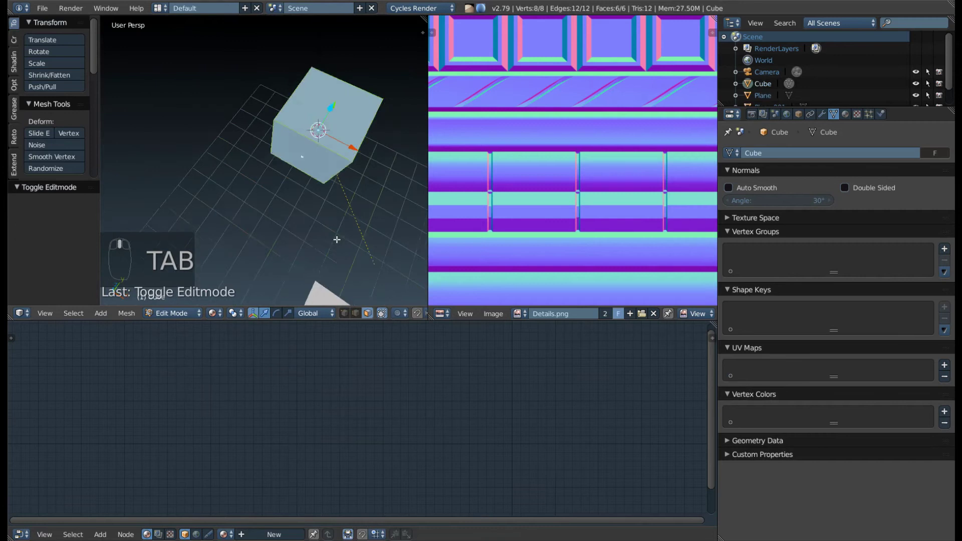
{"action": "key", "text": "y"}
{"action": "key", "text": "u"}
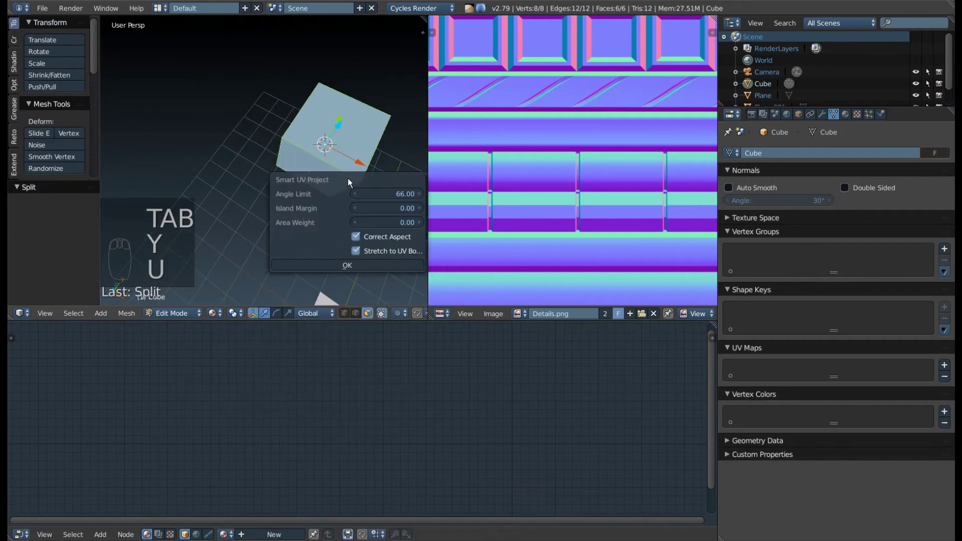
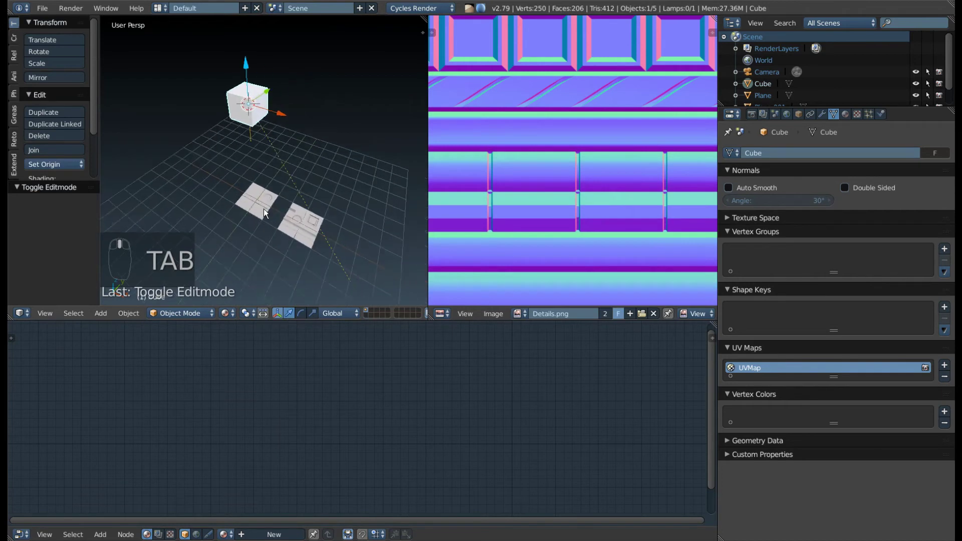
{"action": "left_click_drag", "start_coordinate": [843, 119], "coordinate": [749, 191]}
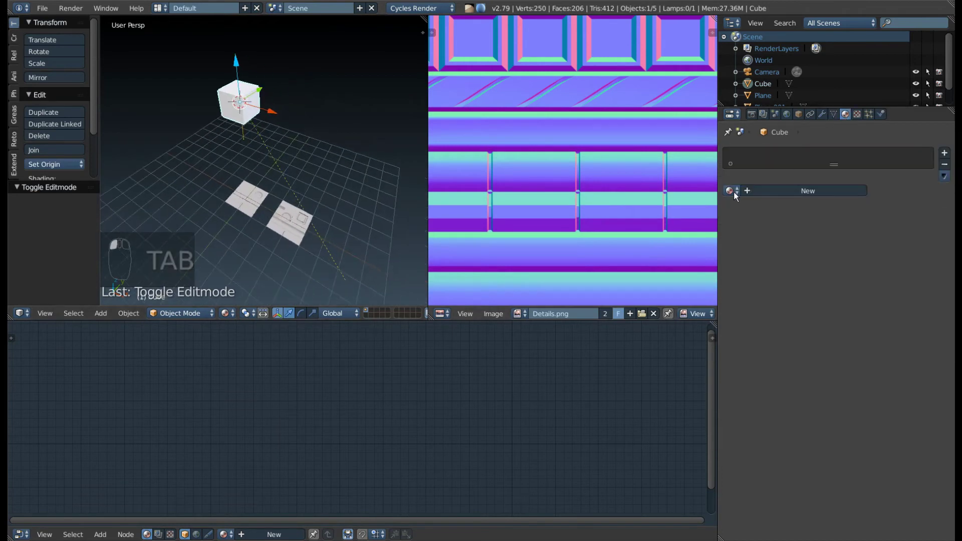
{"action": "left_click", "coordinate": [231, 208]}
Give the cube a second UV map and name the two maps Base and Details.
{"action": "left_click_drag", "start_coordinate": [254, 203], "coordinate": [838, 120]}
{"action": "middle_click", "coordinate": [838, 119]}
{"action": "right_click", "coordinate": [132, 371]}
{"action": "left_click_drag", "start_coordinate": [132, 371], "coordinate": [738, 381]}
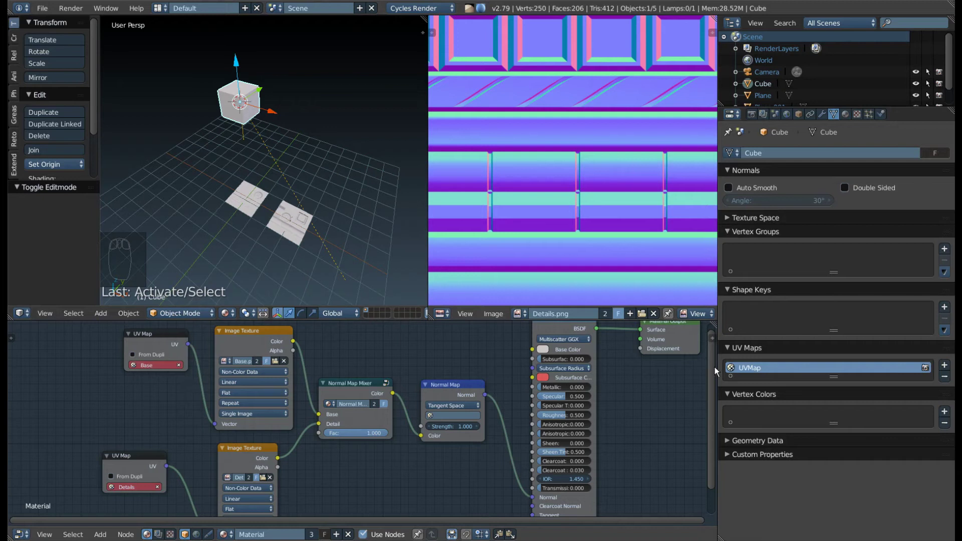
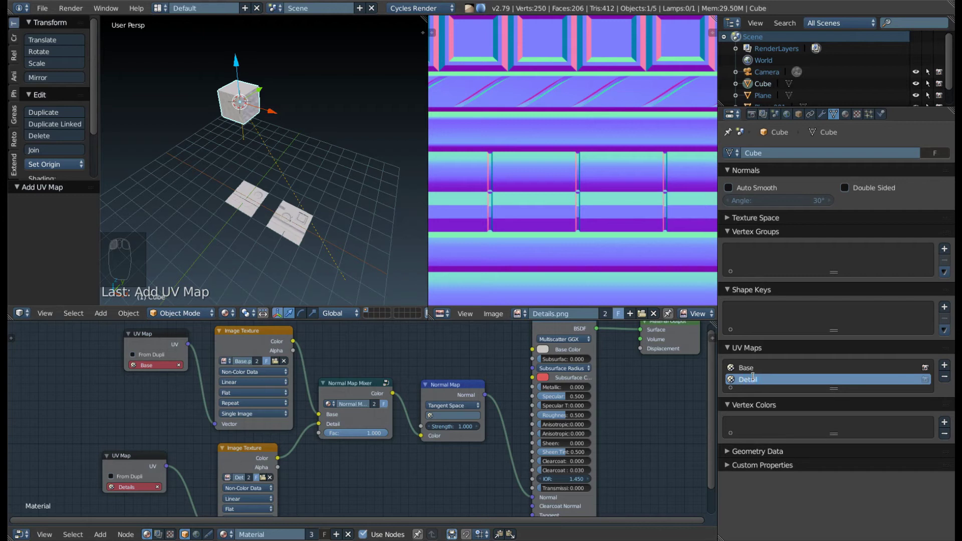
{"action": "left_click_drag", "start_coordinate": [780, 370], "coordinate": [341, 161]}
Remake the cube's Details UV map and unwrap it again with Smart UV Project.
{"action": "key", "text": "Tab"}
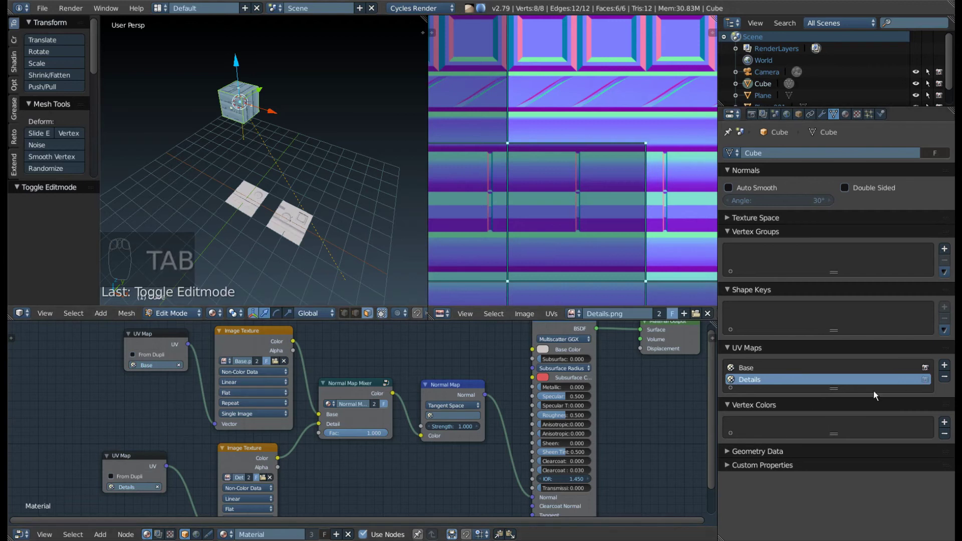
{"action": "key", "text": "Tab"}
{"action": "left_click_drag", "start_coordinate": [948, 381], "coordinate": [127, 499]}
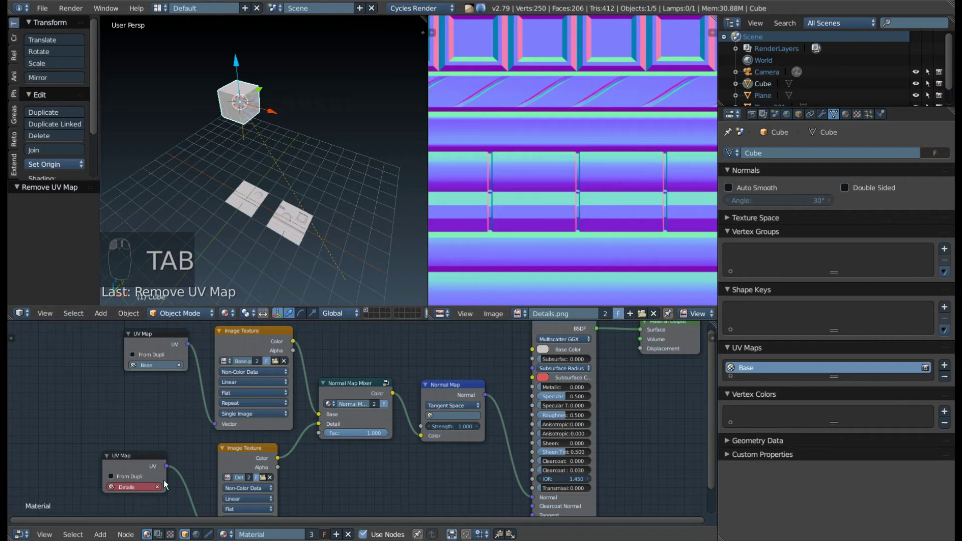
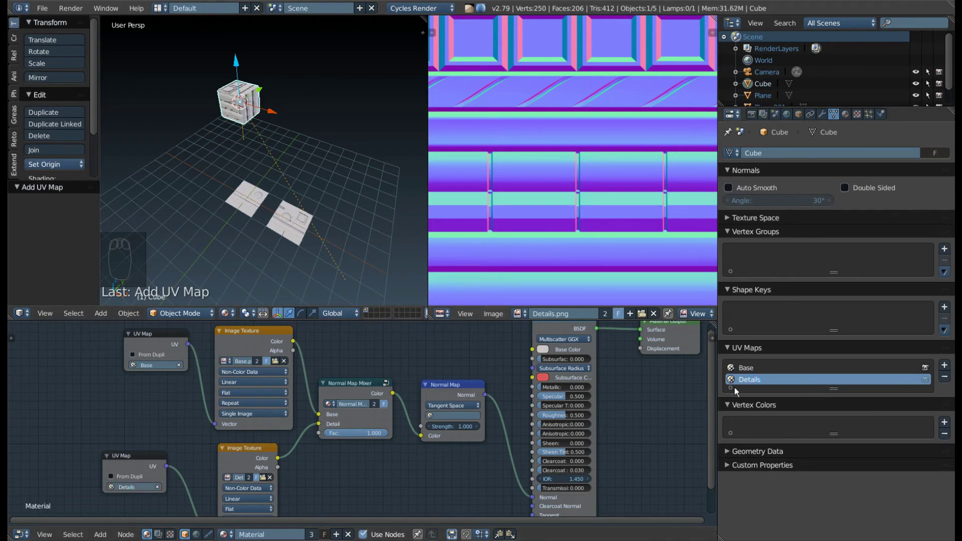
{"action": "left_click_drag", "start_coordinate": [754, 373], "coordinate": [335, 129]}
{"action": "key", "text": "Tab"}
{"action": "key", "text": "u"}
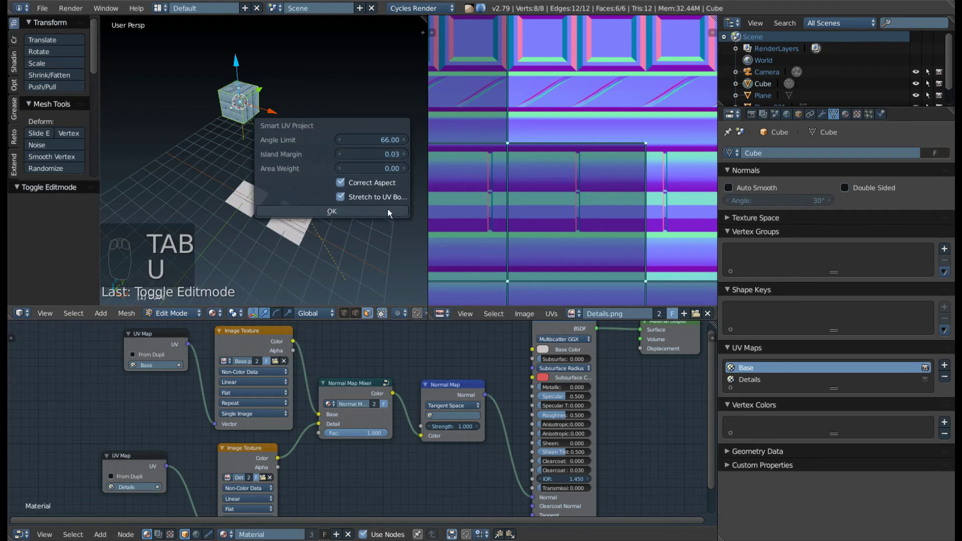
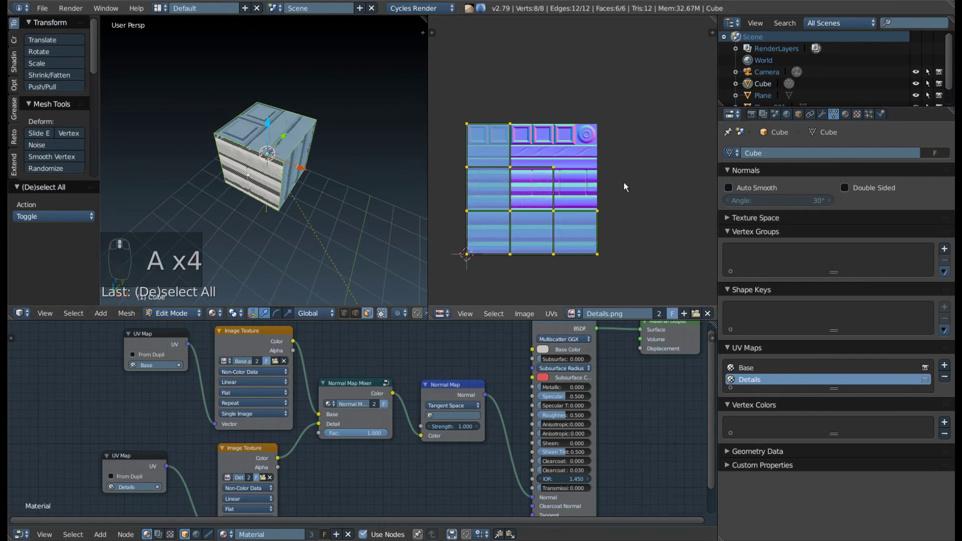
Scale and move one face's UVs over the round detail, then show the cube in rendered preview.
{"action": "key", "text": "s"}
{"action": "key", "text": "g"}
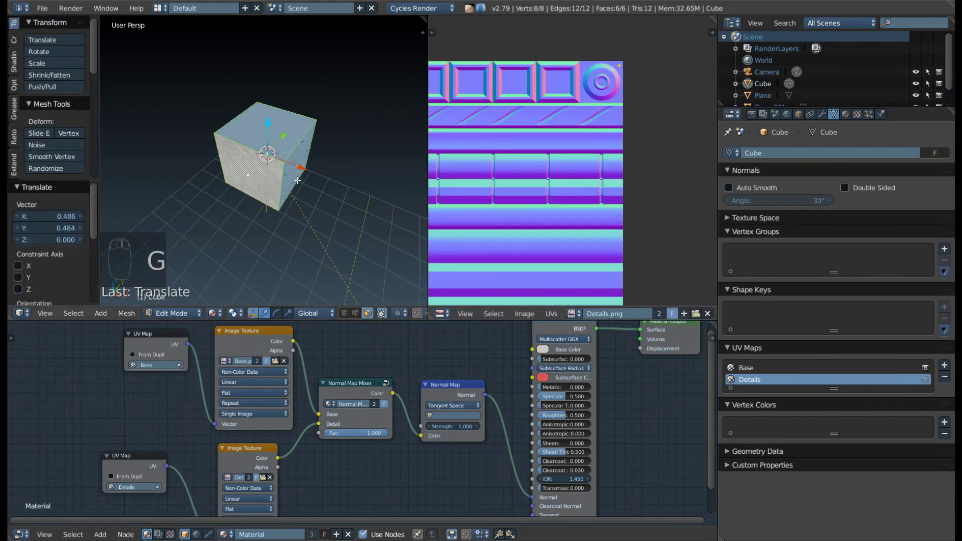
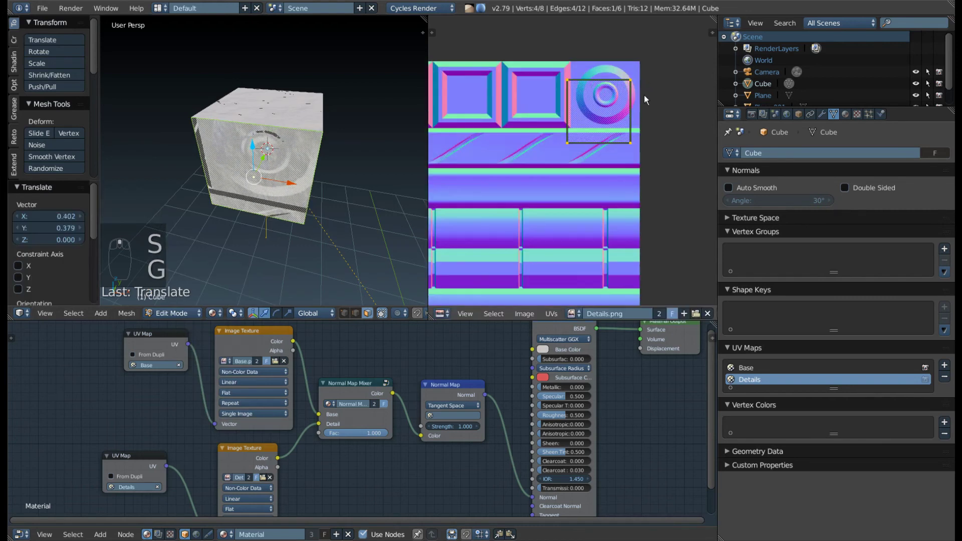
{"action": "key", "text": "g"}
{"action": "key", "text": "s"}
{"action": "key", "text": "g"}
{"action": "key", "text": "Tab"}
{"action": "left_click_drag", "start_coordinate": [300, 196], "coordinate": [301, 183]}
{"action": "key", "text": "shift+z"}
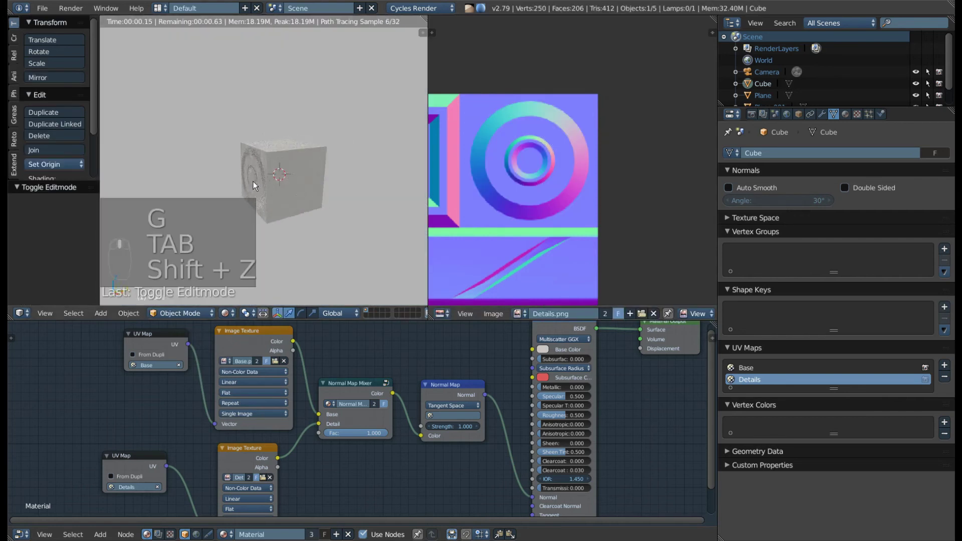
Return to solid shading and orbit to view the whole cube with its ring-emblem face.
{"action": "key", "text": "shift+z"}
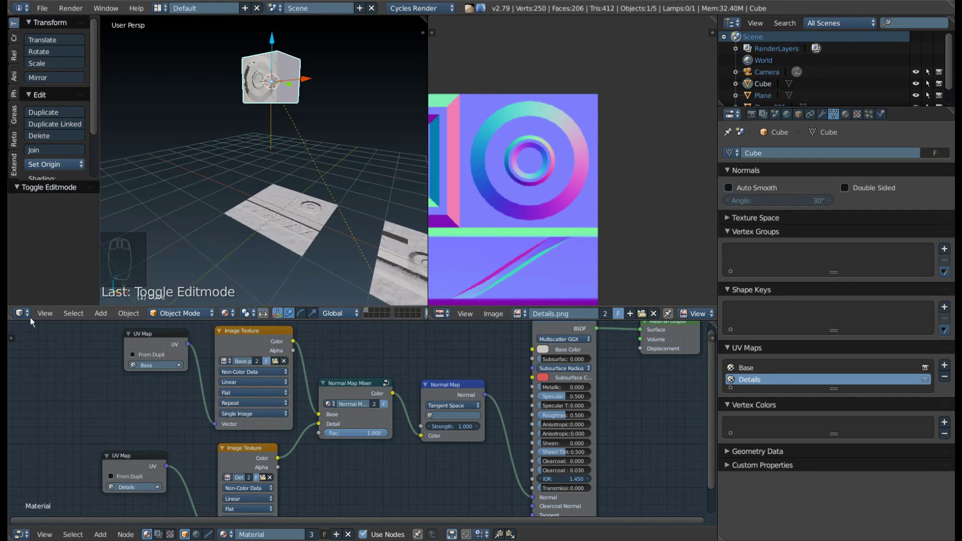
{"action": "left_click_drag", "start_coordinate": [220, 137], "coordinate": [310, 212]}
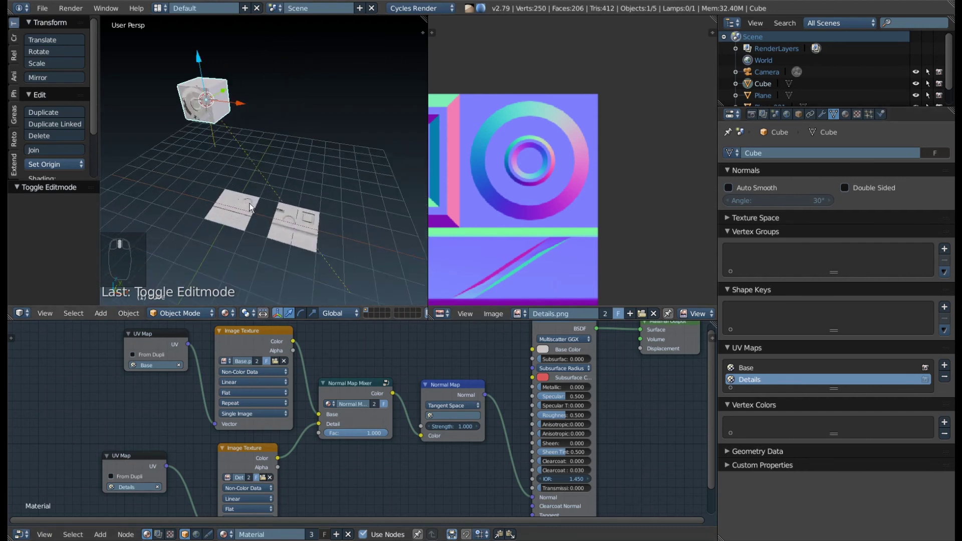